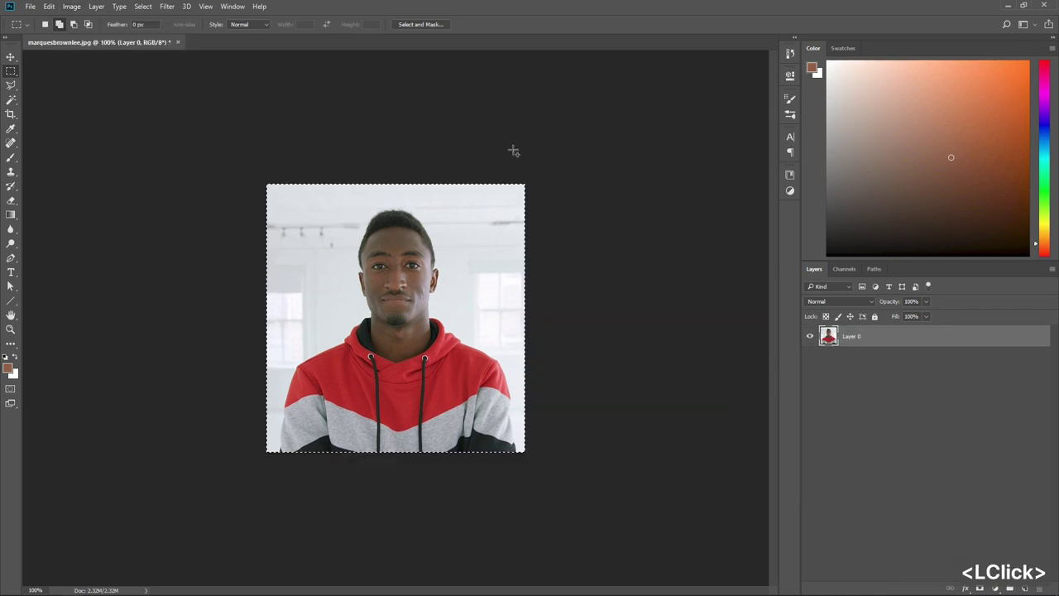
Deselect the whole-image selection before resizing the portrait
{"action": "key", "text": "ctrl+d"}
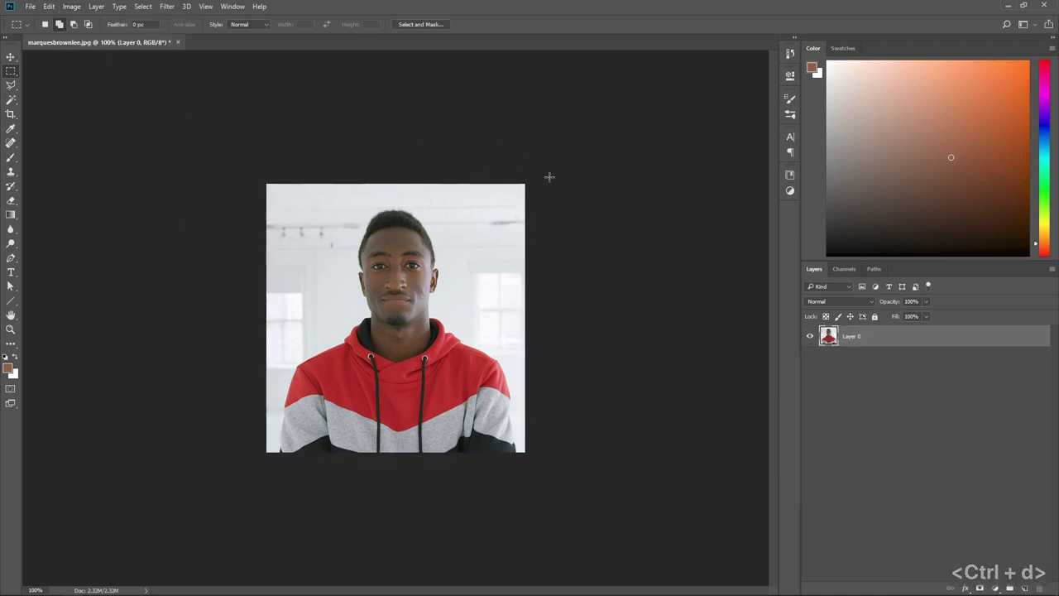
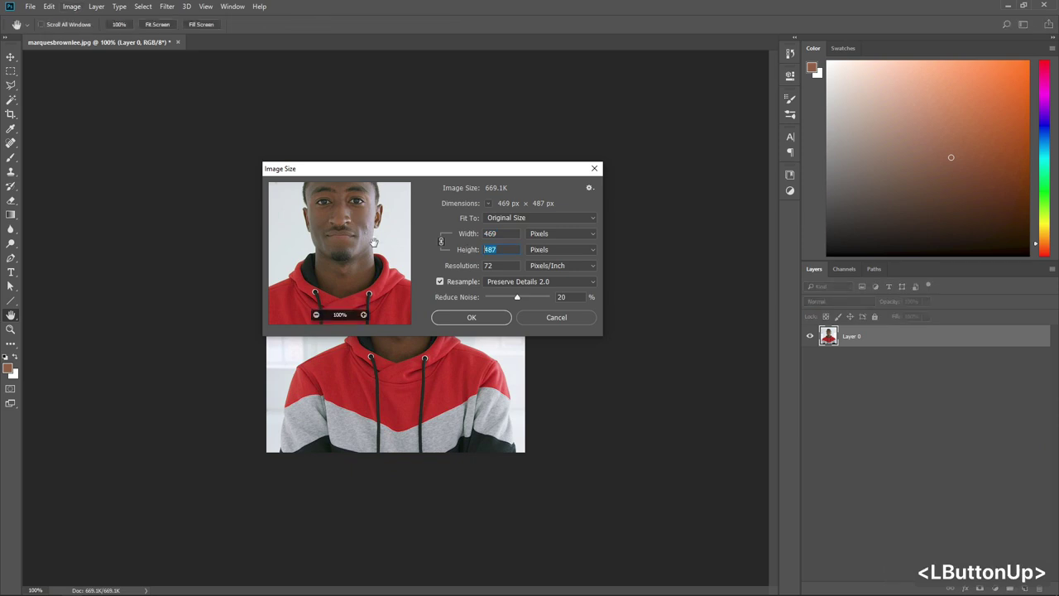
Upscale the portrait to 2080×2160 px with linked proportions and refit the view
{"action": "type", "text": "2160"}
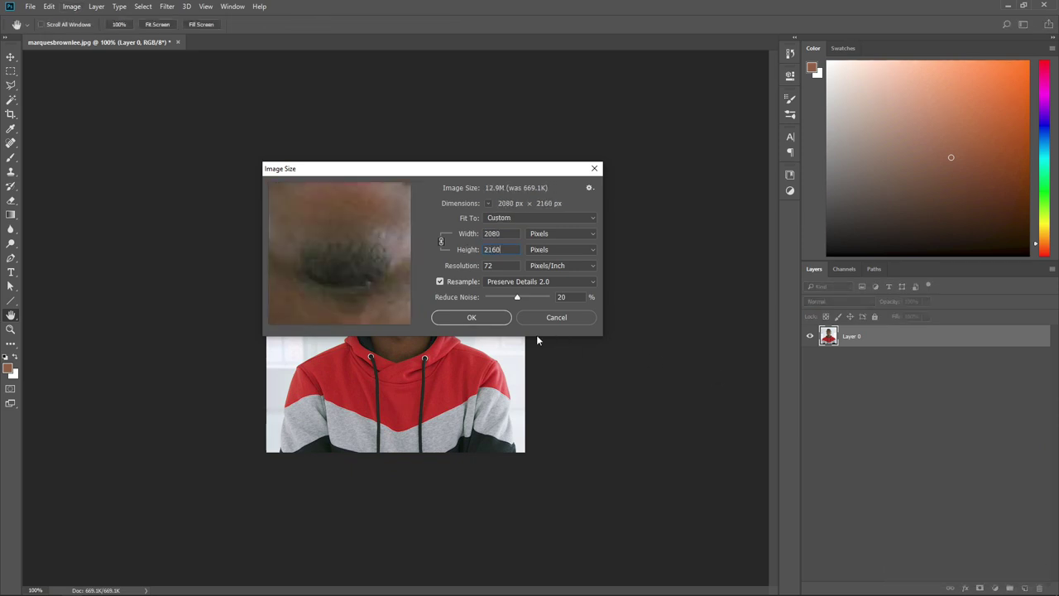
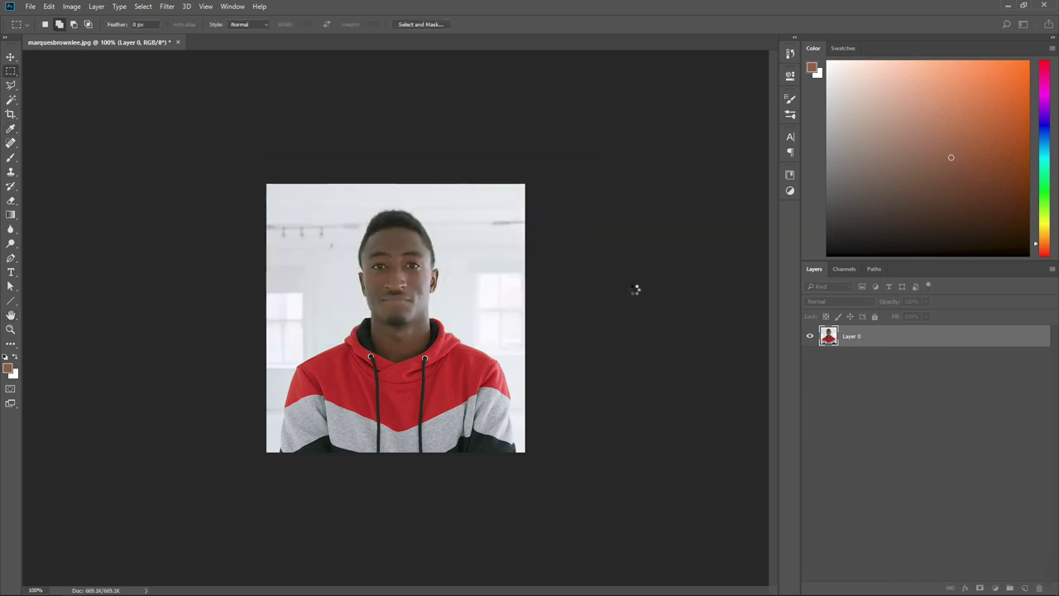
{"action": "key", "text": "ctrl+-"}
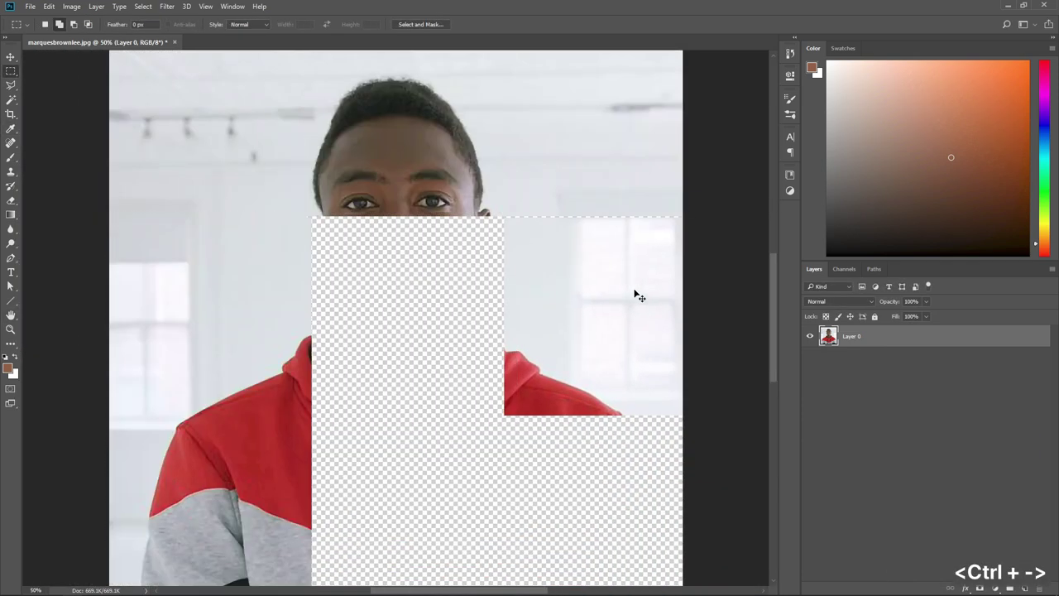
{"action": "key", "text": "ctrl+="}
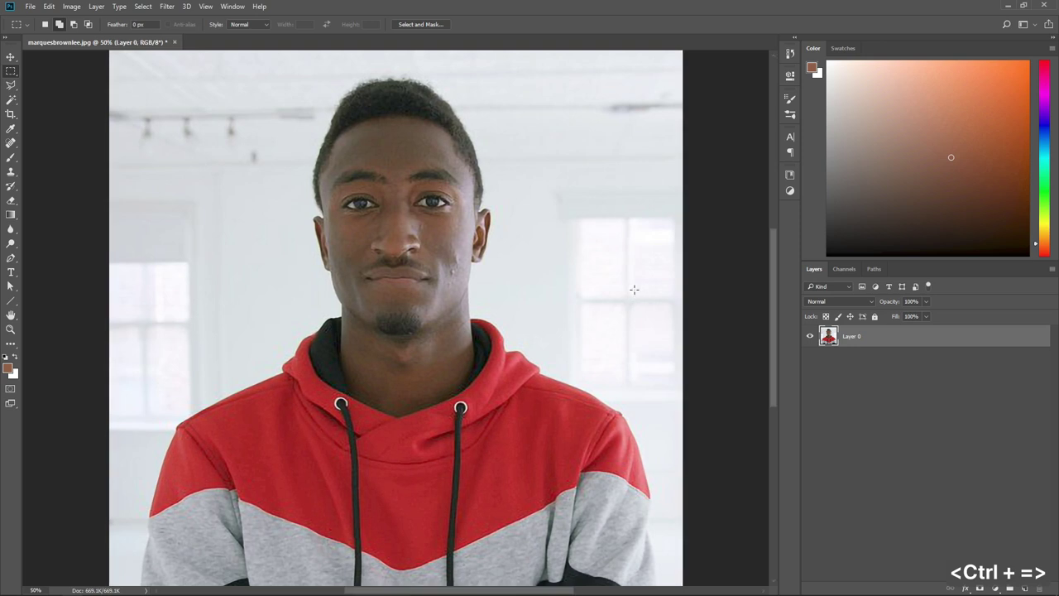
{"action": "scroll", "scroll_direction": "up", "scroll_amount": 3}
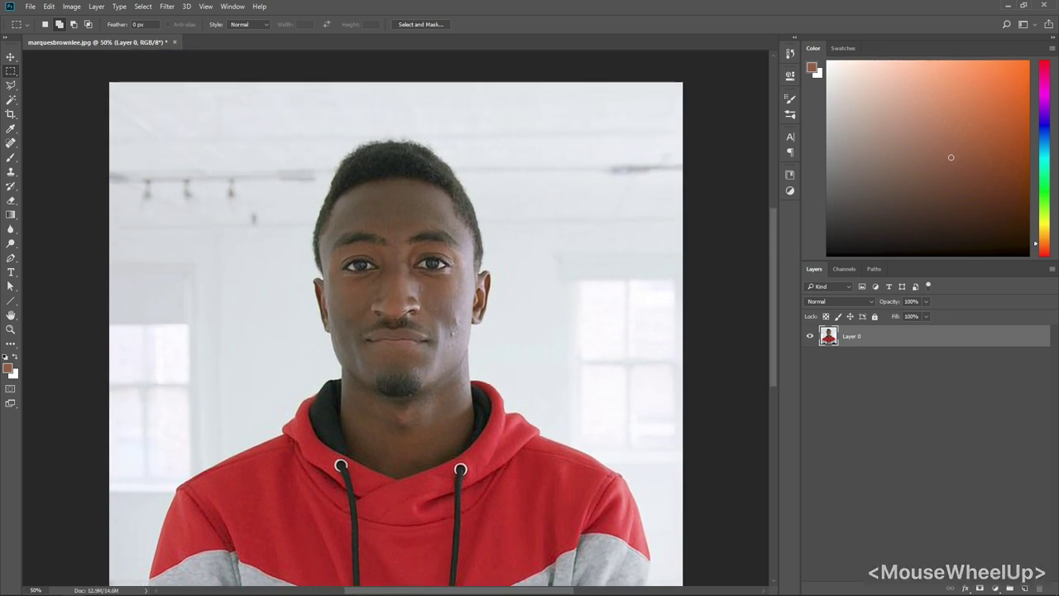
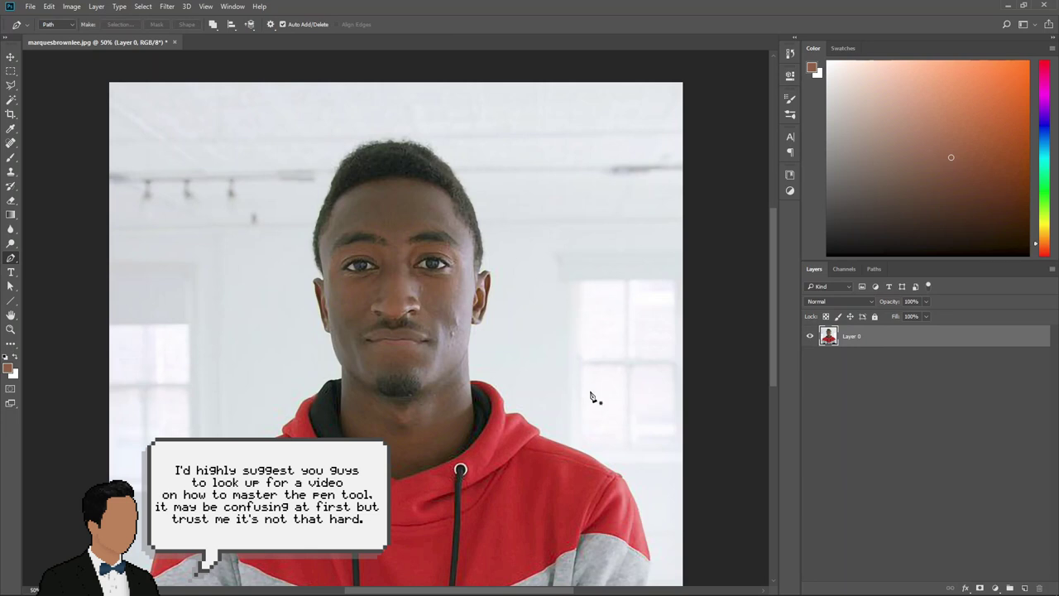
Sketch a short practice Pen curve on the background to test anchor handles
{"action": "left_click", "coordinate": [595, 386]}
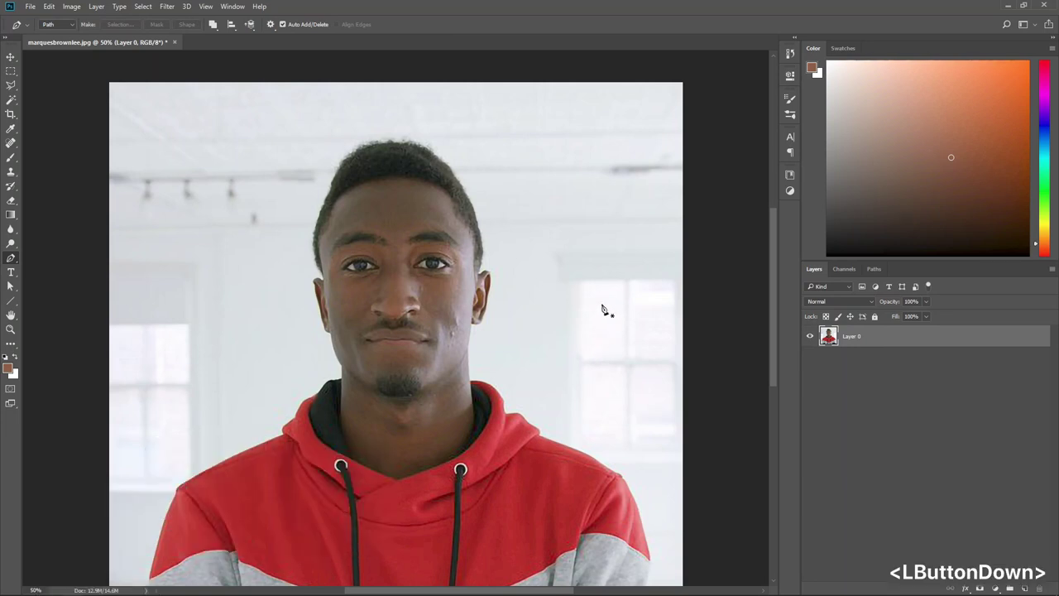
{"action": "left_click", "coordinate": [580, 220]}
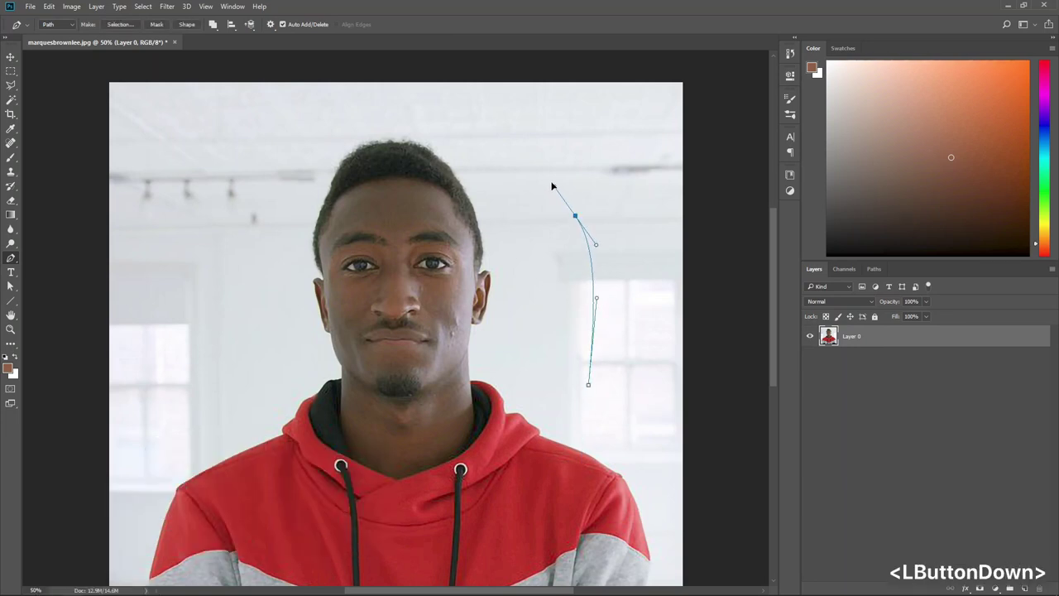
{"action": "left_click", "coordinate": [524, 202]}
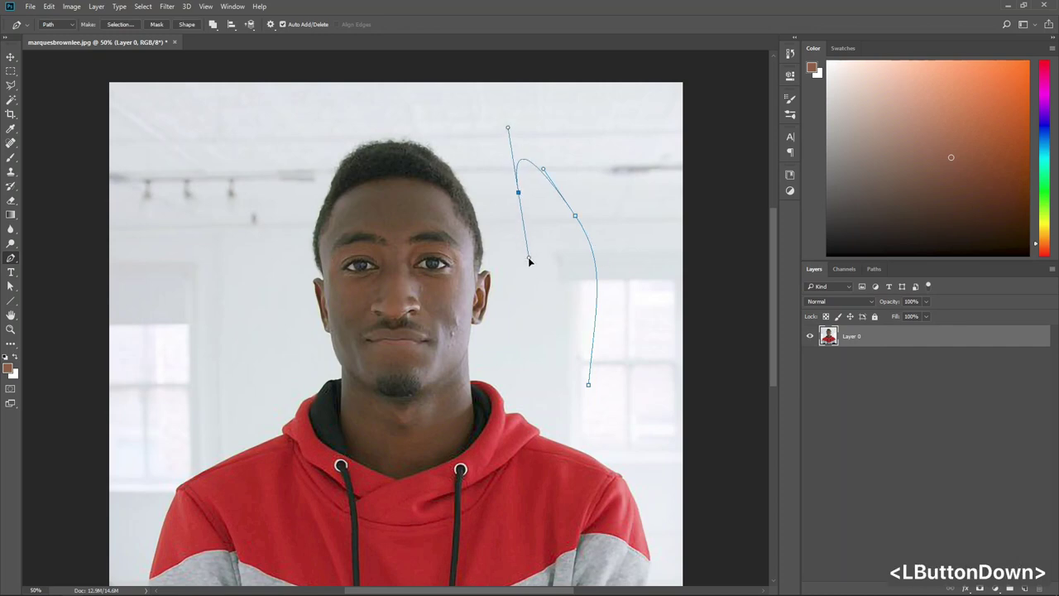
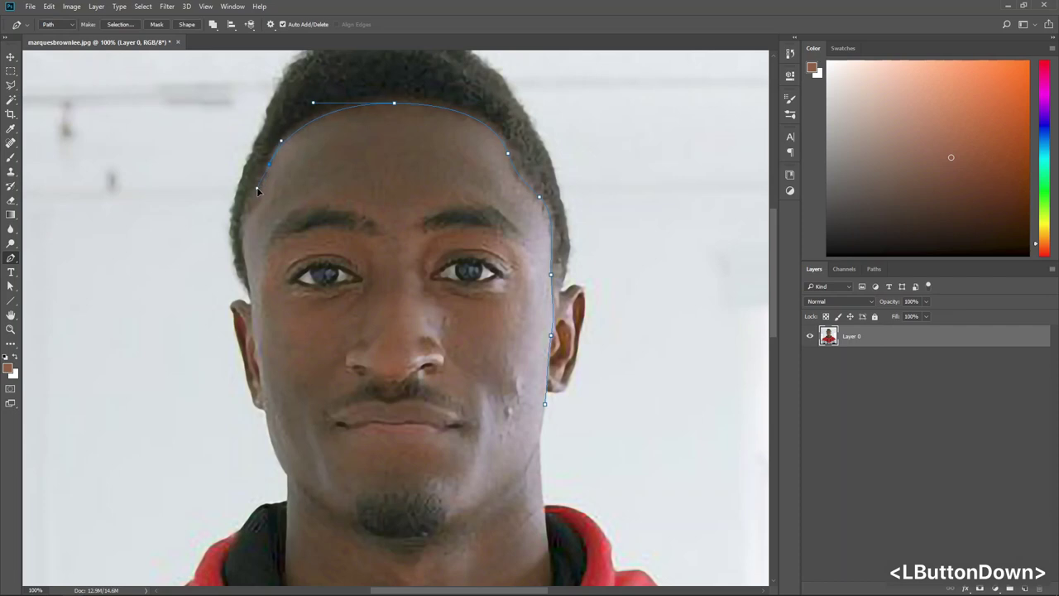
Pen-trace the face from the left hairline down the cheek, around the chin and close at the right ear
{"action": "left_click", "coordinate": [254, 210]}
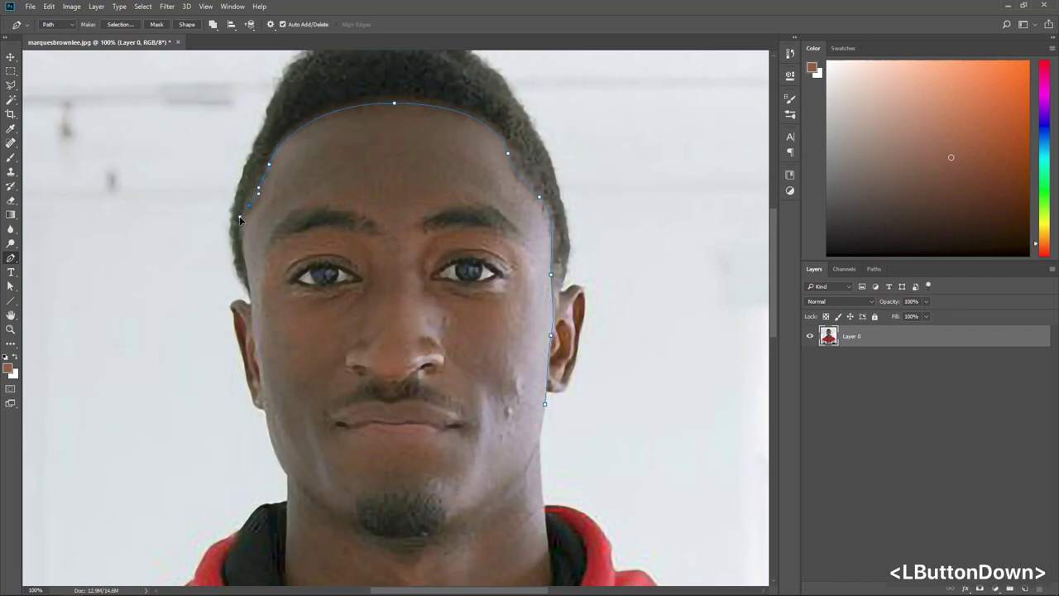
{"action": "left_click", "coordinate": [252, 270]}
{"action": "left_click", "coordinate": [262, 363]}
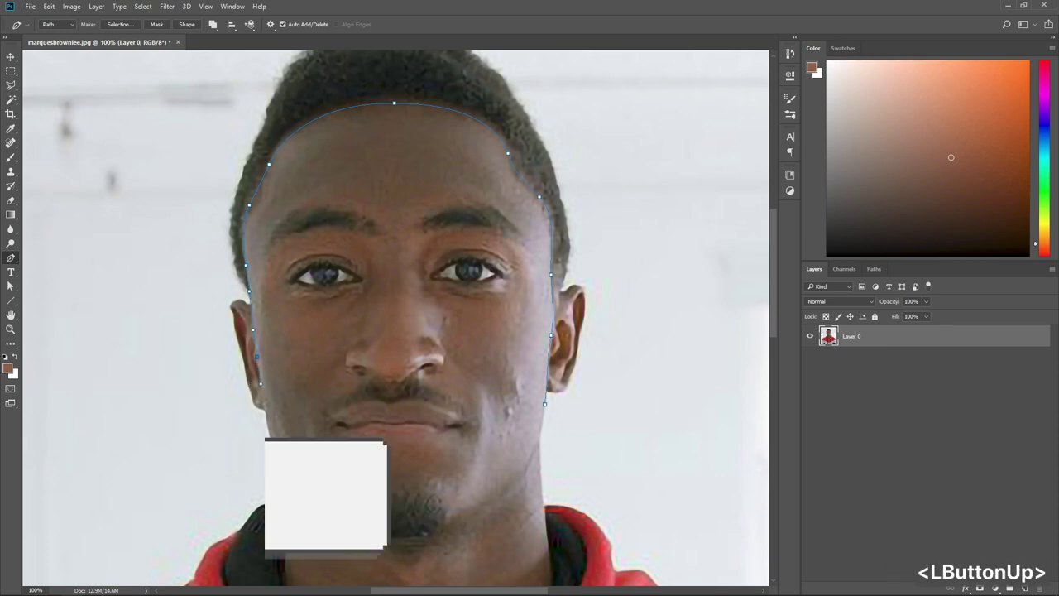
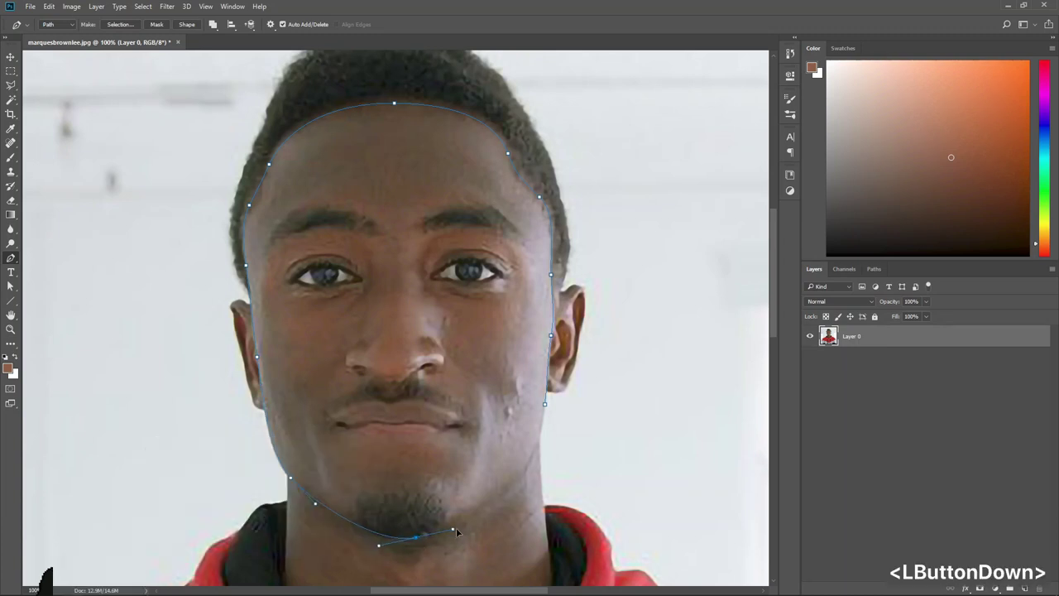
{"action": "left_click", "coordinate": [525, 473]}
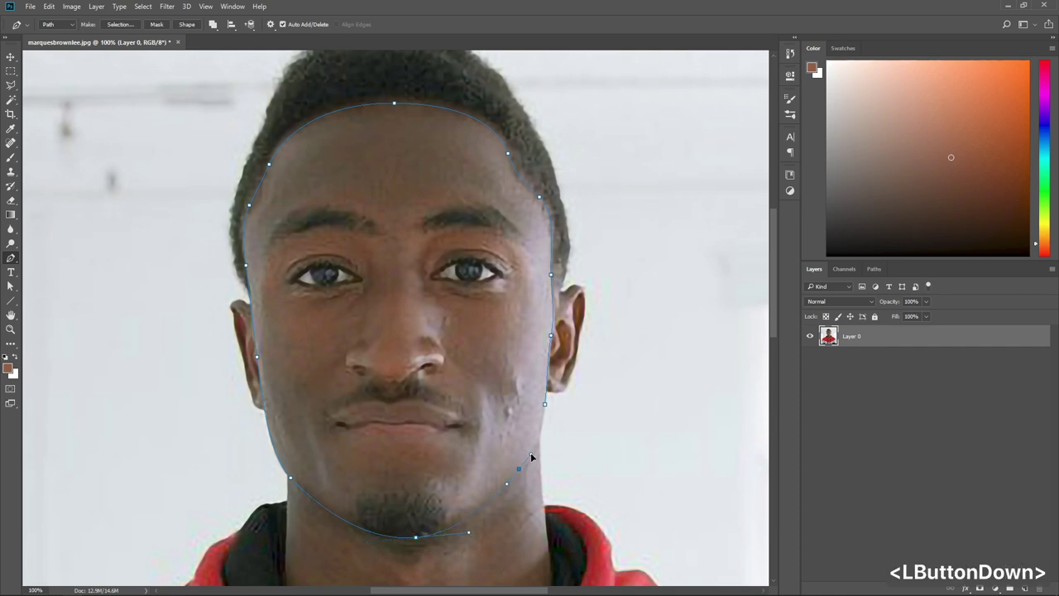
{"action": "left_click", "coordinate": [548, 410]}
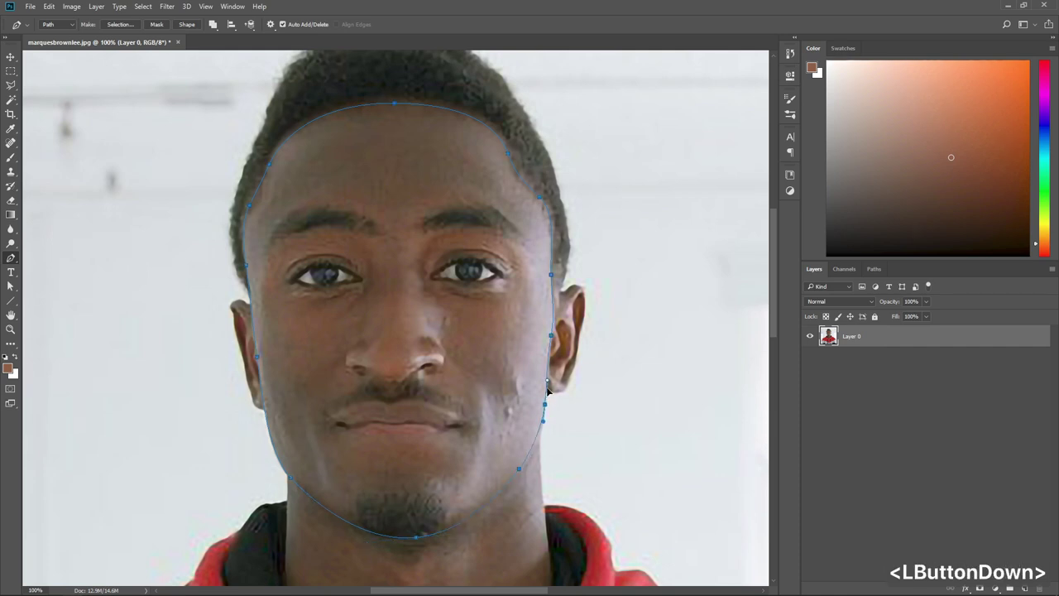
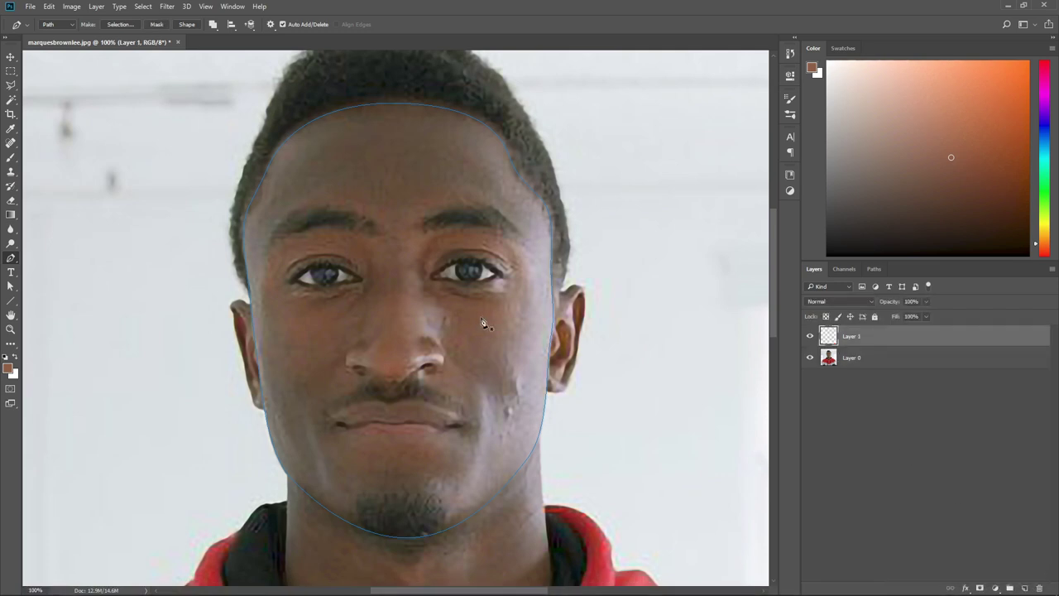
Fill the face path with the brown foreground colour, then delete the path
{"action": "right_click", "coordinate": [478, 320]}
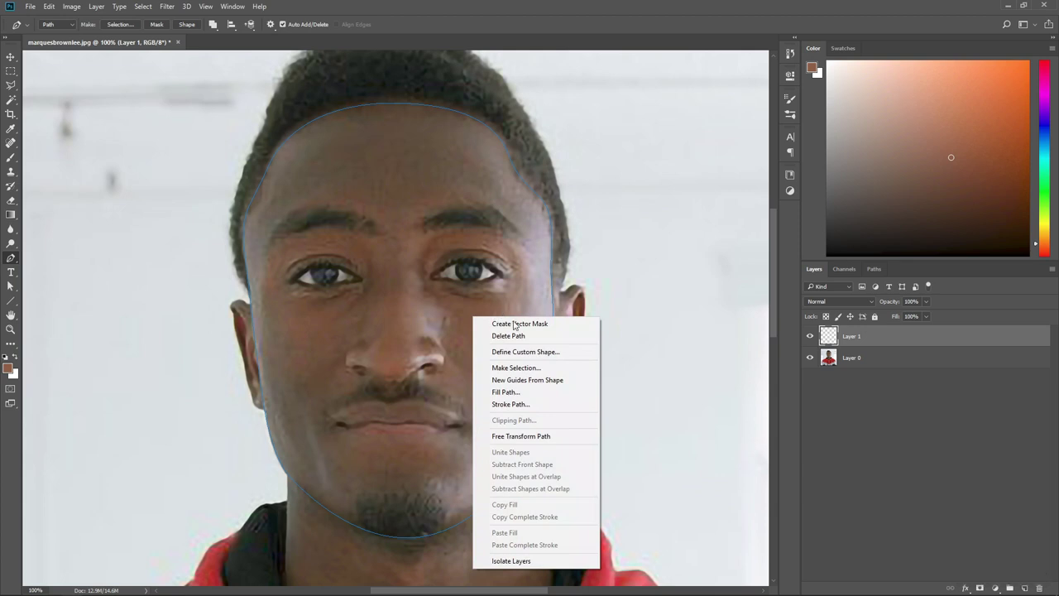
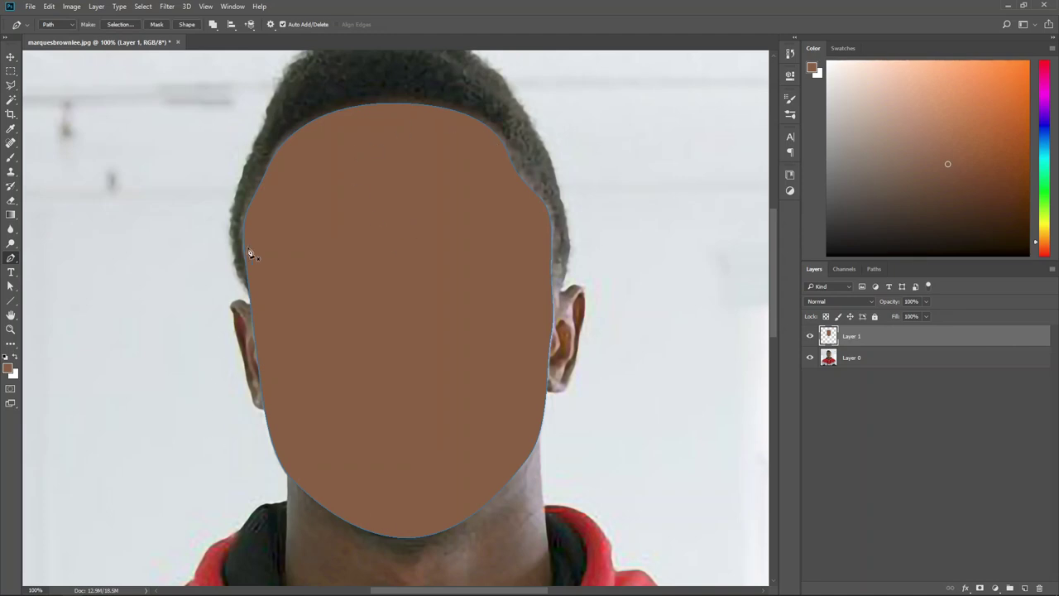
{"action": "right_click", "coordinate": [397, 230]}
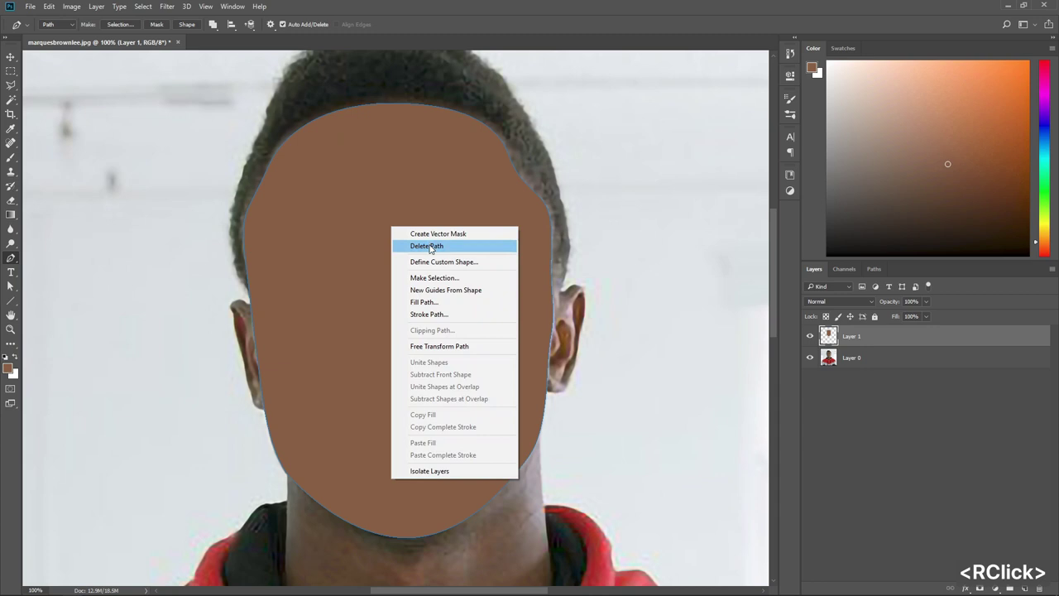
{"action": "left_click", "coordinate": [433, 244]}
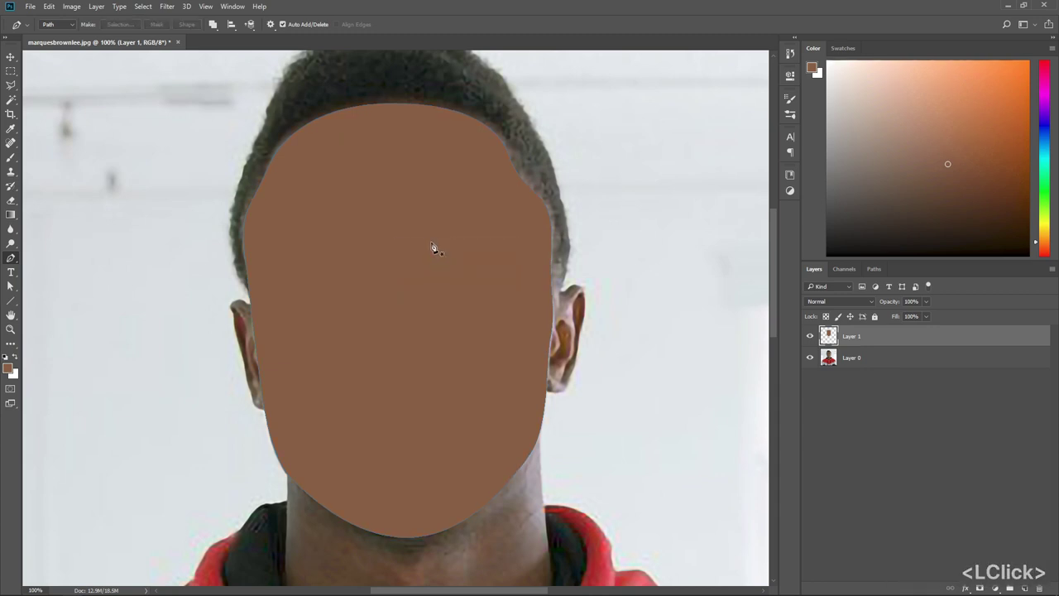
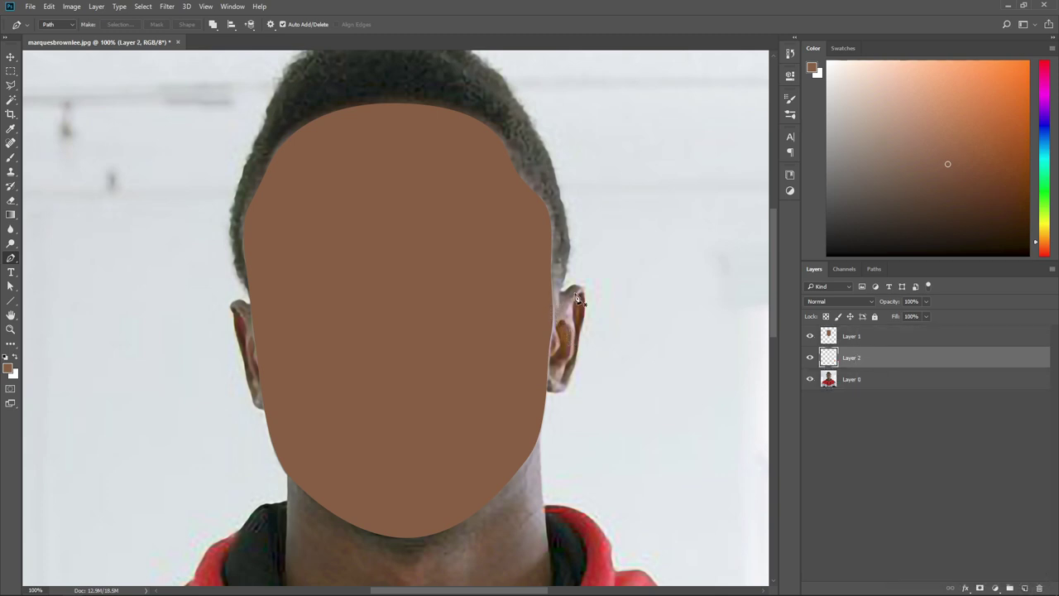
Pen-trace a closed outline around the right ear on Layer 2
{"action": "scroll", "scroll_direction": "up", "scroll_amount": 3}
{"action": "left_click", "coordinate": [536, 289]}
{"action": "left_click", "coordinate": [567, 298]}
{"action": "key", "text": "ctrl+alt+z"}
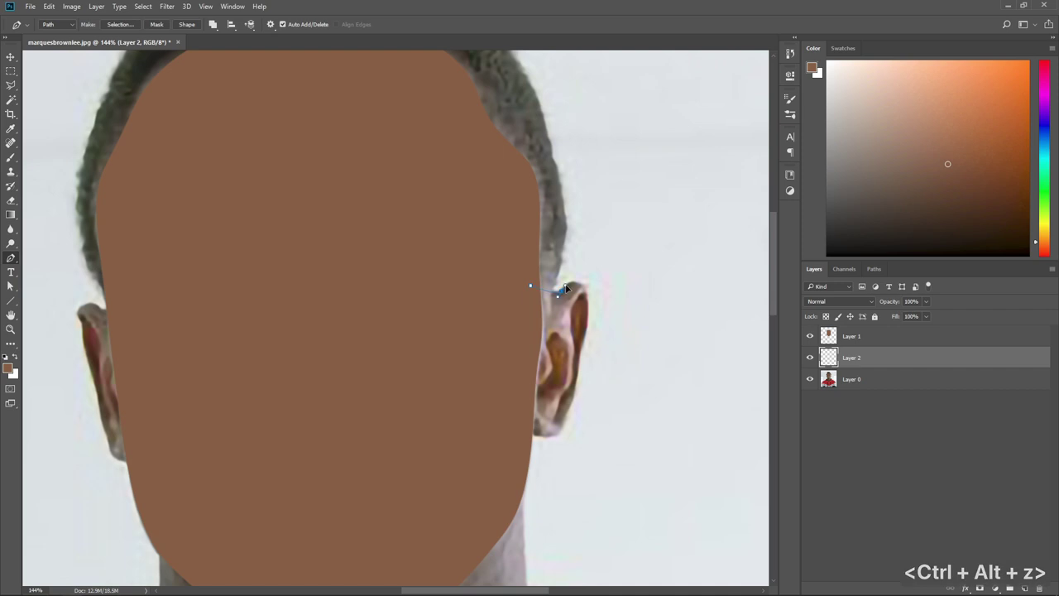
{"action": "left_click", "coordinate": [589, 292]}
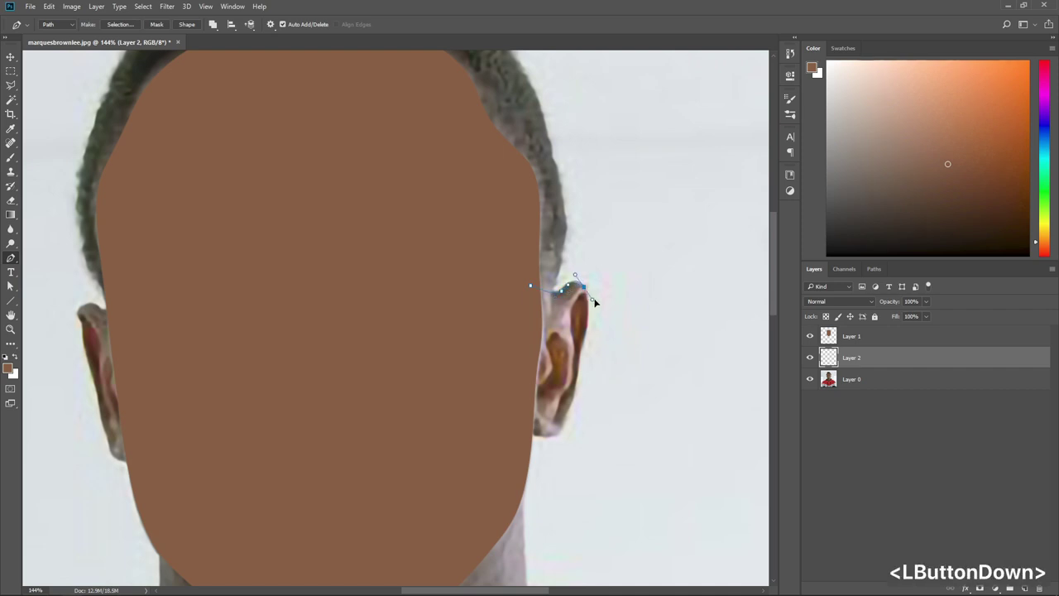
{"action": "left_click", "coordinate": [584, 355]}
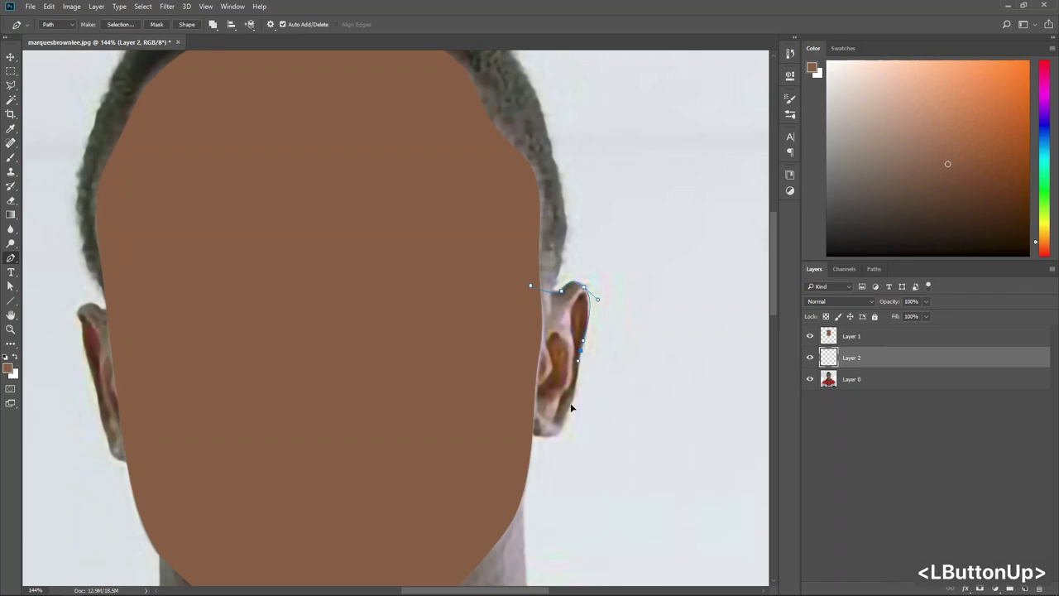
{"action": "left_click", "coordinate": [572, 414]}
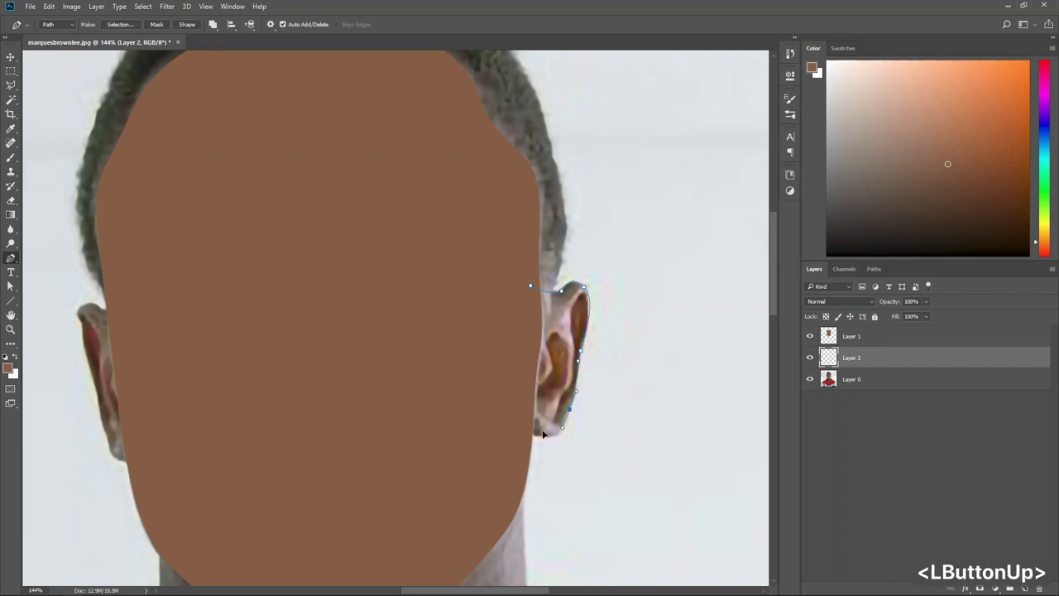
{"action": "left_click", "coordinate": [527, 432]}
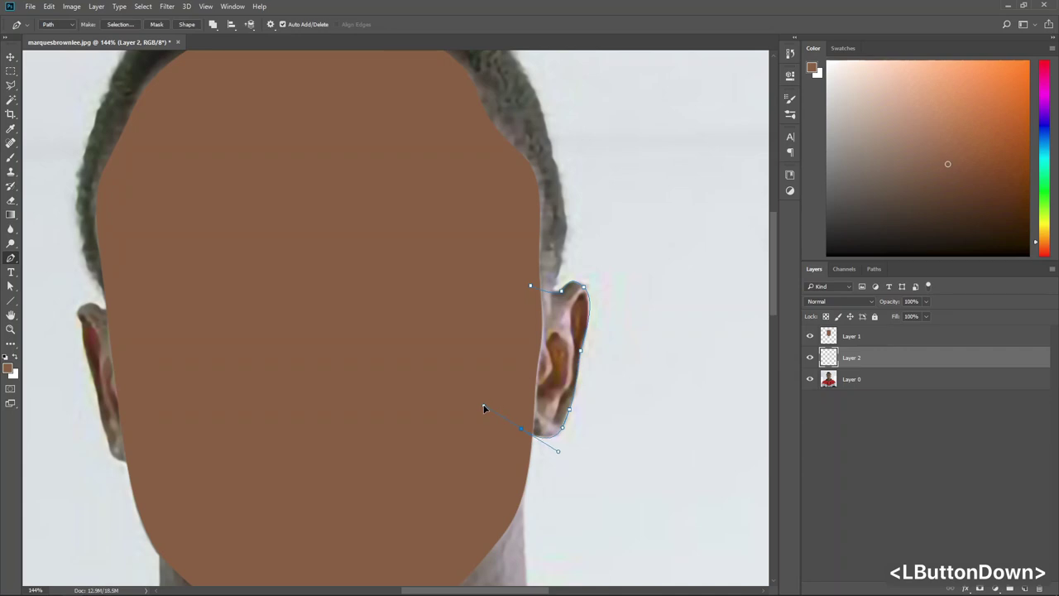
{"action": "left_click", "coordinate": [527, 288]}
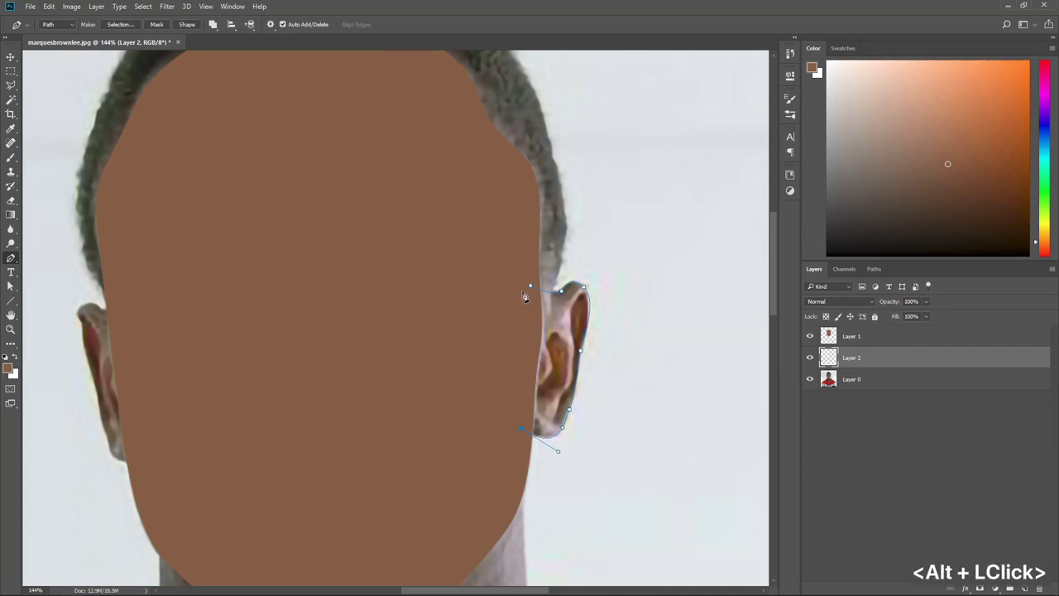
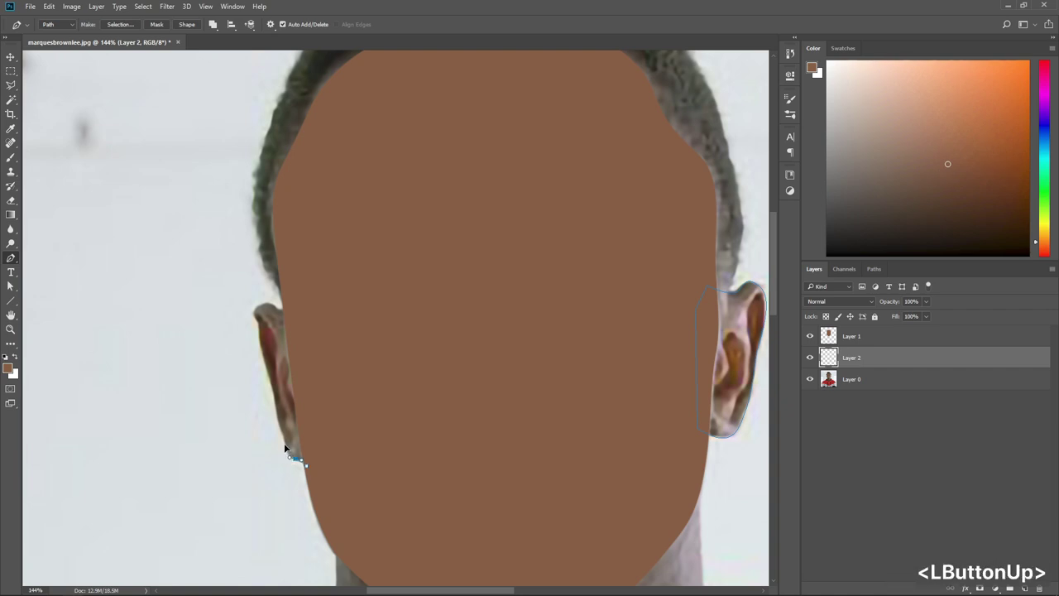
Outline the left ear, fill both ear paths with the brown skin colour, and return to Layer 0
{"action": "left_click", "coordinate": [288, 448]}
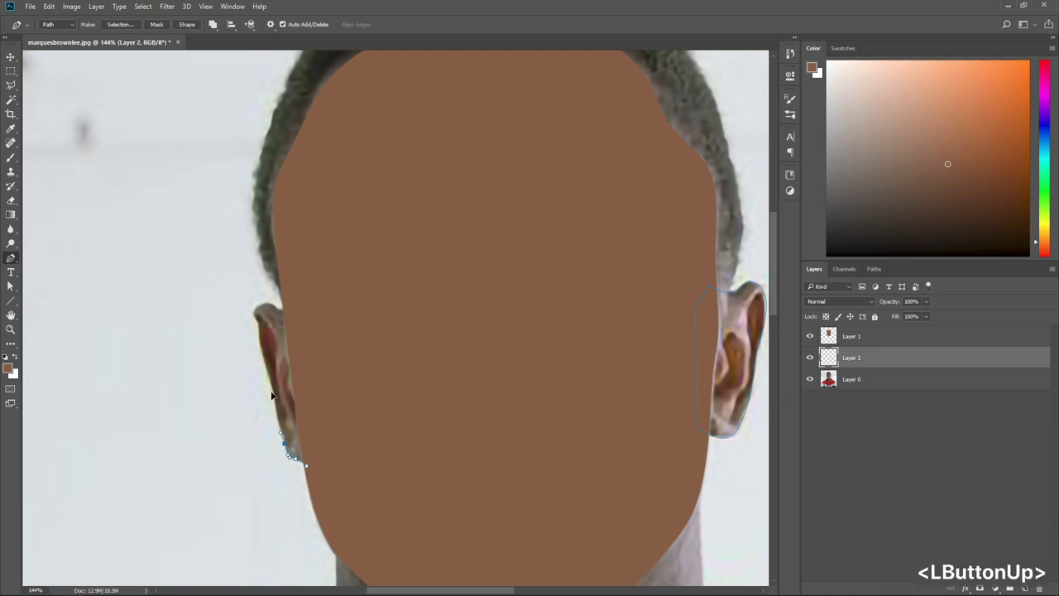
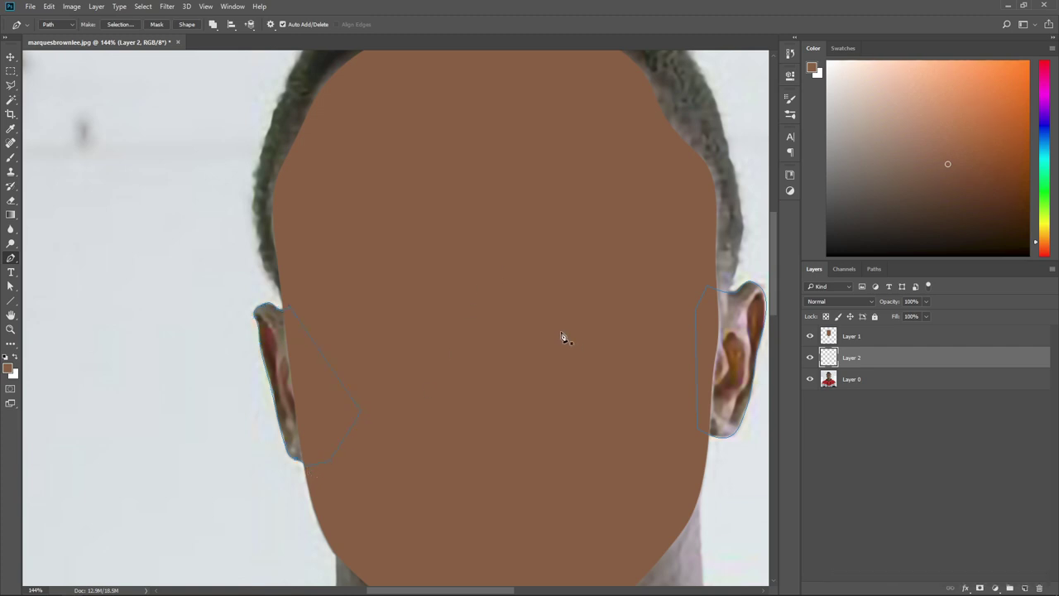
{"action": "right_click", "coordinate": [481, 222]}
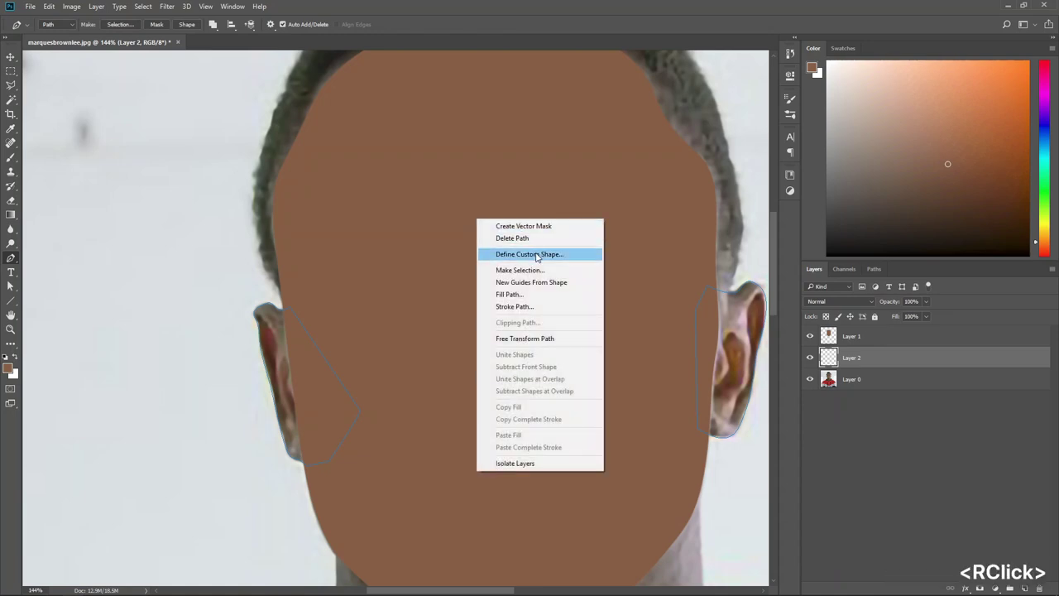
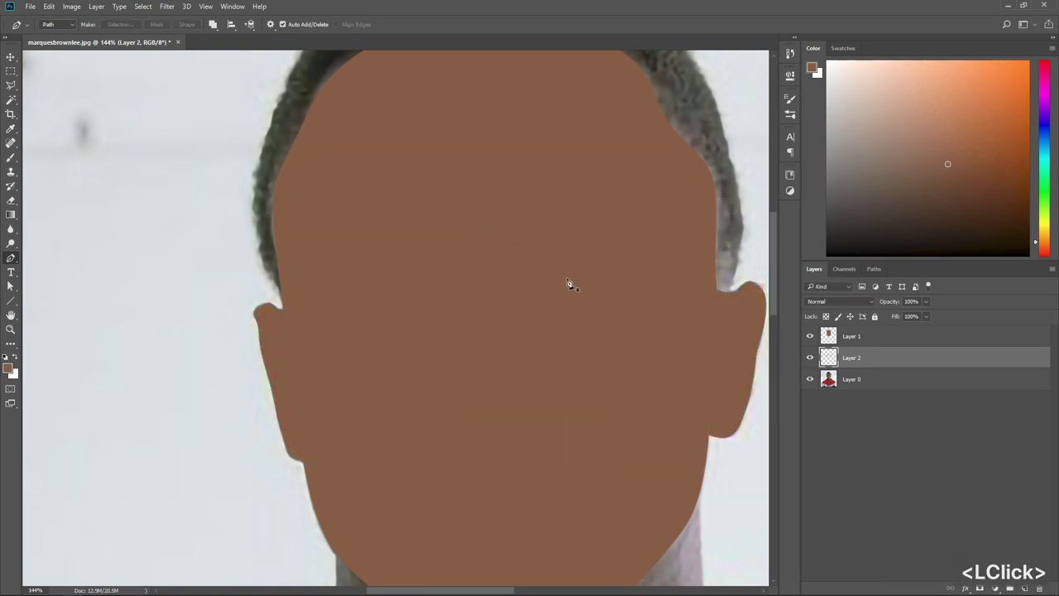
{"action": "scroll", "scroll_direction": "down", "scroll_amount": 3}
{"action": "key", "text": "ctrl+-"}
{"action": "scroll", "scroll_direction": "down", "scroll_amount": 3}
{"action": "left_click", "coordinate": [907, 383]}
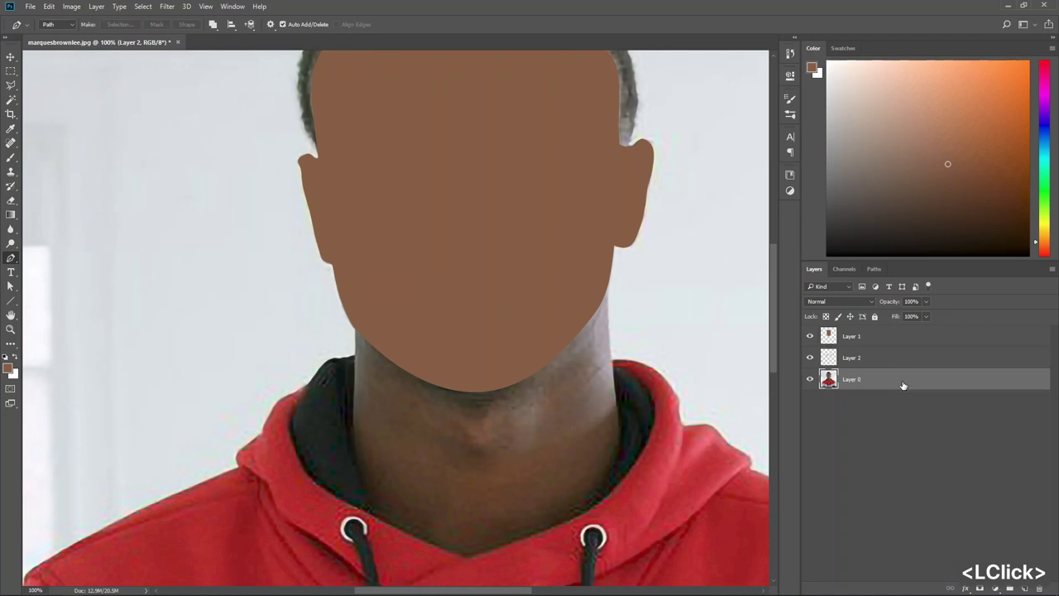
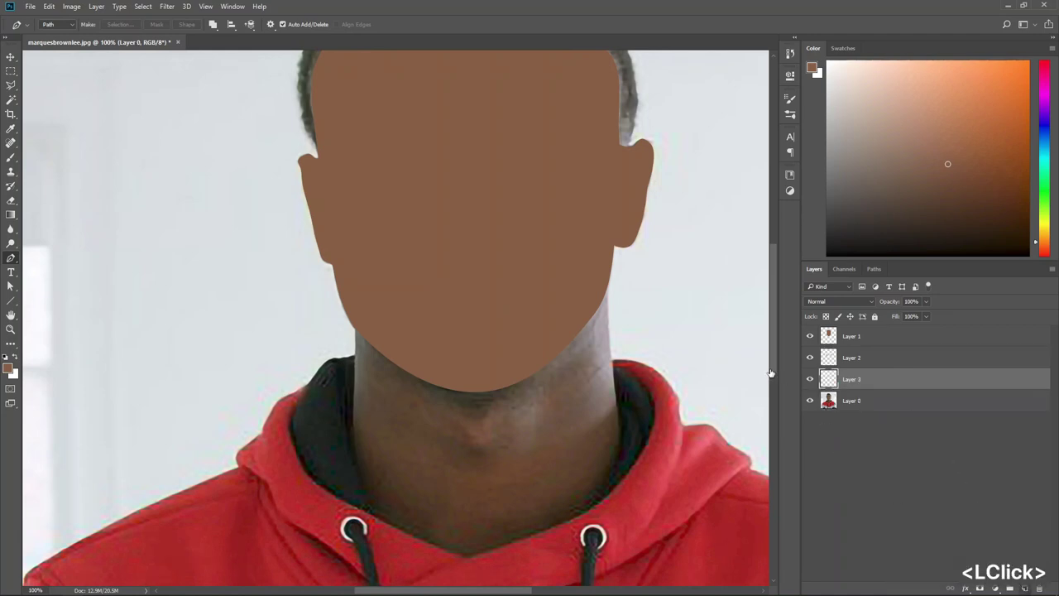
Pen-trace the neck down the right side to the V-neckline, undoing stray collar points
{"action": "left_click", "coordinate": [613, 277]}
{"action": "left_click", "coordinate": [628, 430]}
{"action": "left_click", "coordinate": [631, 431]}
{"action": "left_click", "coordinate": [606, 505]}
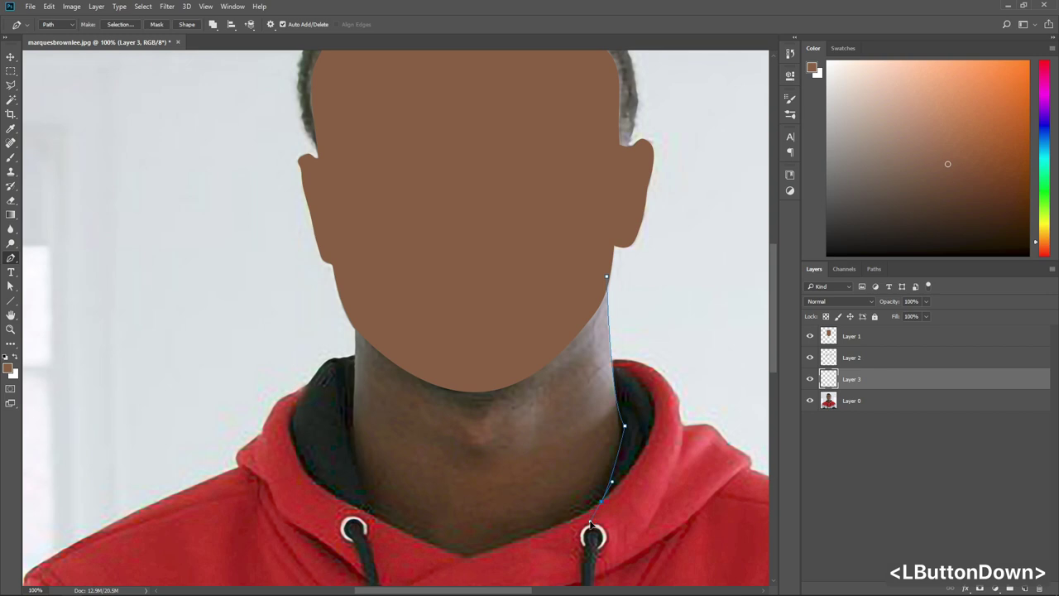
{"action": "left_click", "coordinate": [606, 507]}
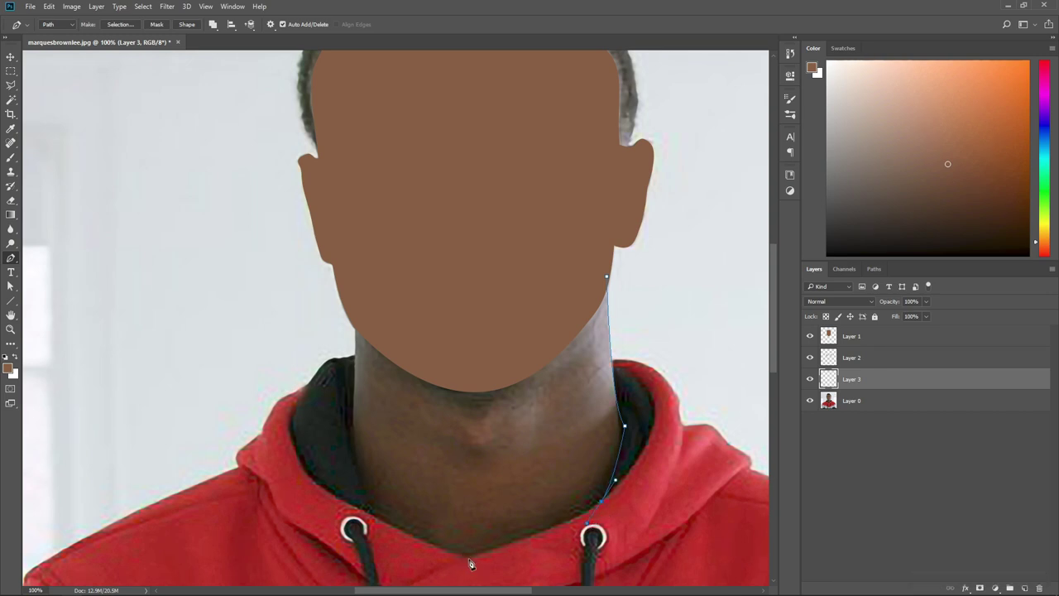
{"action": "left_click", "coordinate": [473, 563]}
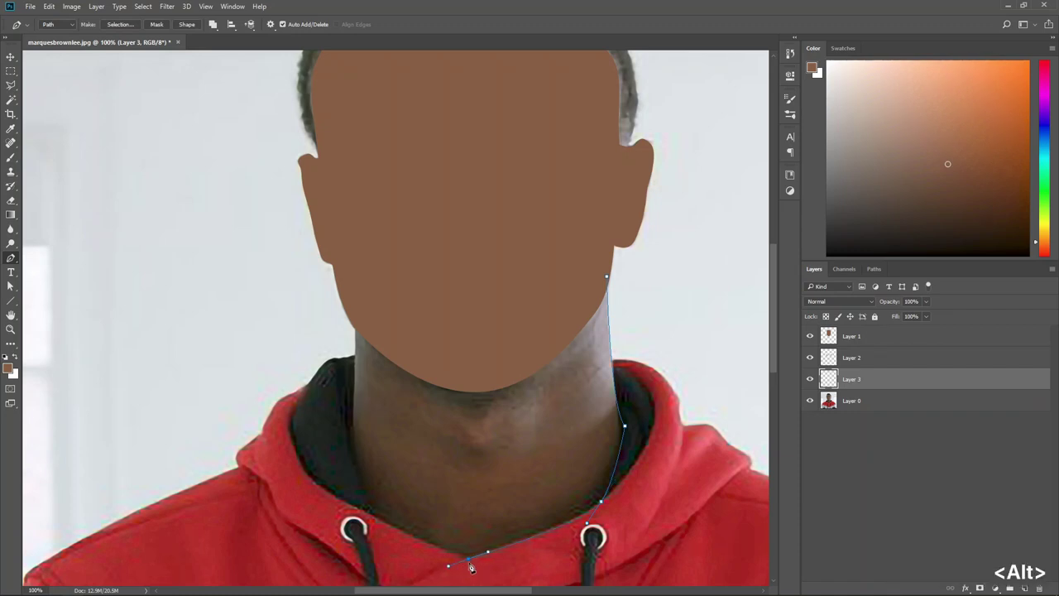
{"action": "left_click", "coordinate": [475, 565]}
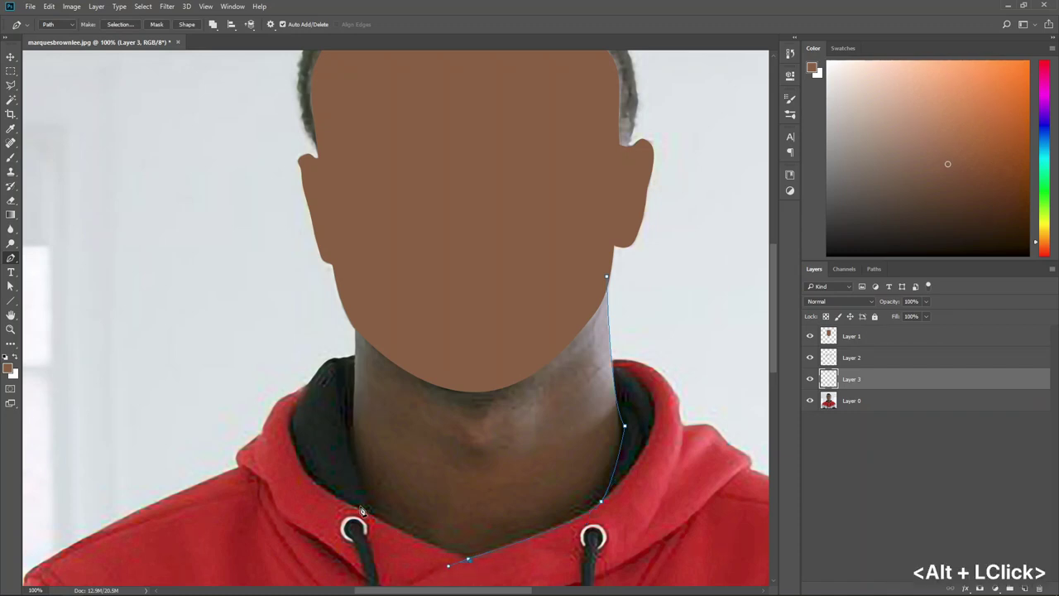
{"action": "left_click", "coordinate": [376, 518]}
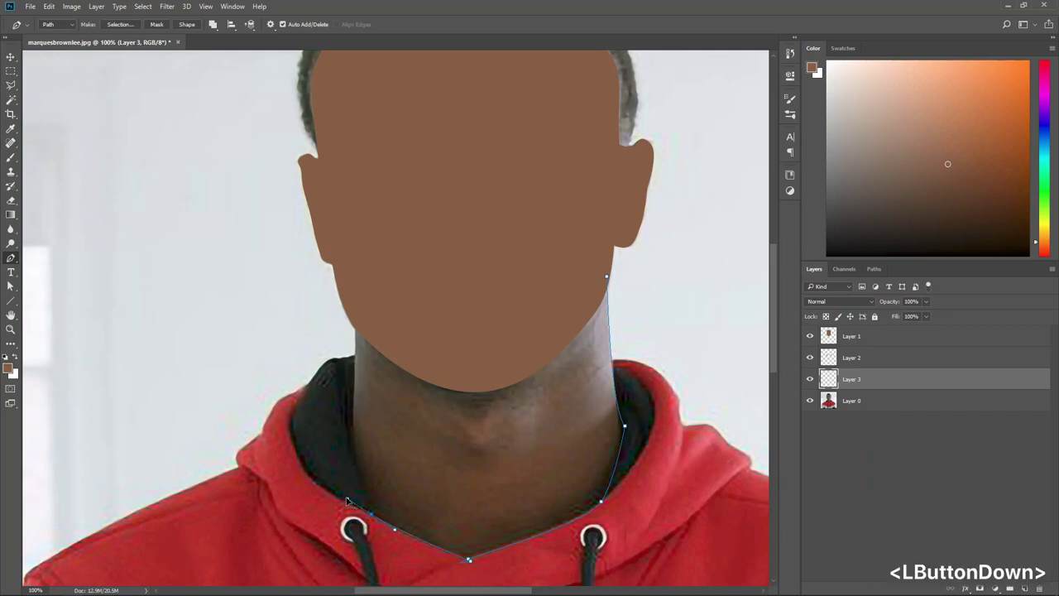
{"action": "key", "text": "ctrl+alt+z"}
{"action": "key", "text": "ctrl+alt+z"}
Make the V-bottom a sharp corner and run the outline past the left drawstring up the neck
{"action": "left_click", "coordinate": [473, 564]}
{"action": "left_click", "coordinate": [379, 520]}
{"action": "key", "text": "ctrl+alt+z"}
{"action": "scroll", "scroll_direction": "down", "scroll_amount": 3}
{"action": "scroll", "scroll_direction": "up", "scroll_amount": 3}
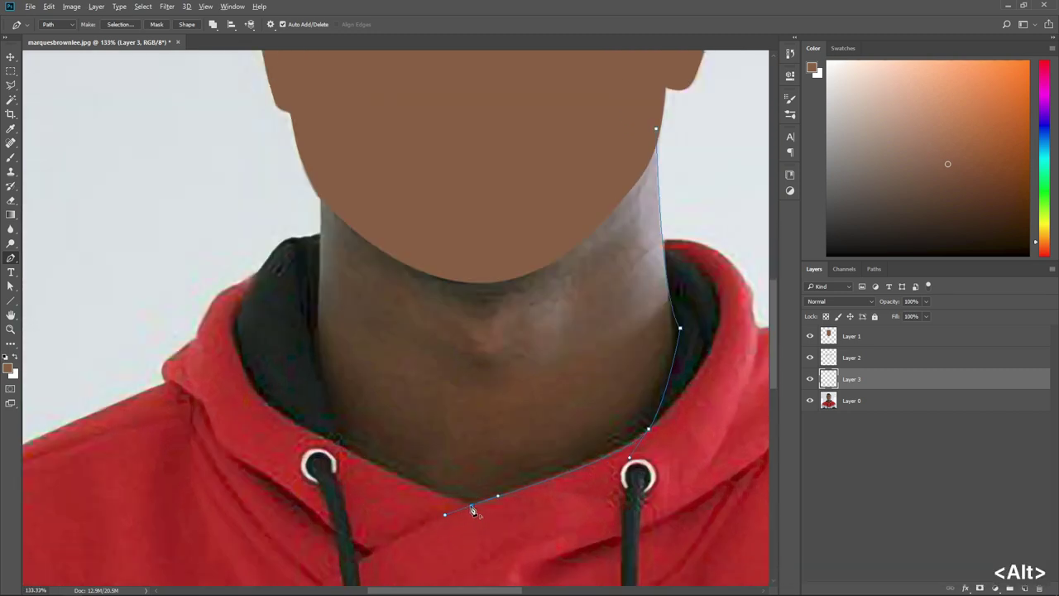
{"action": "left_click", "coordinate": [370, 464]}
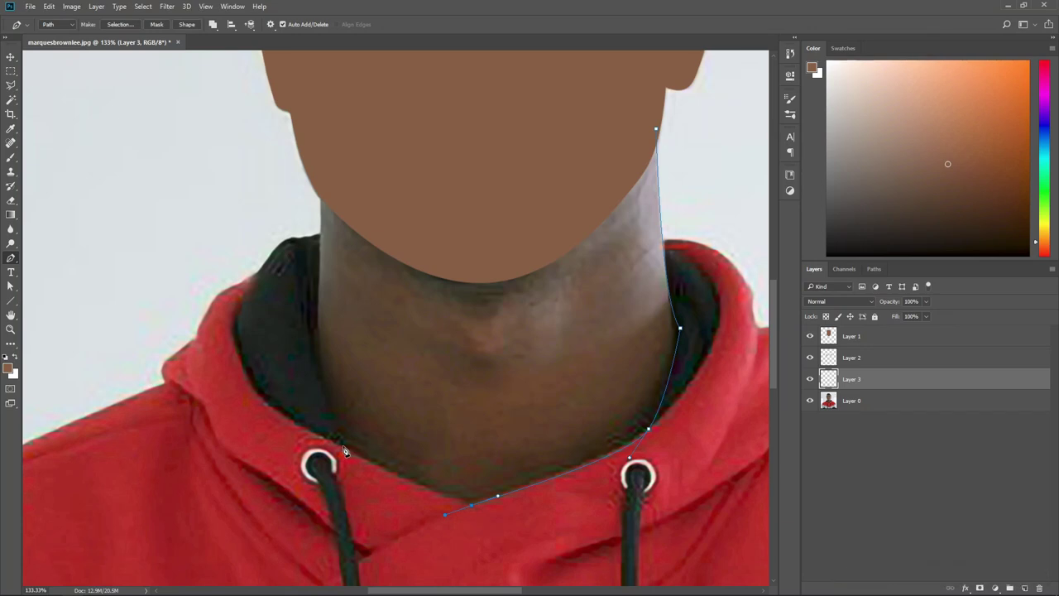
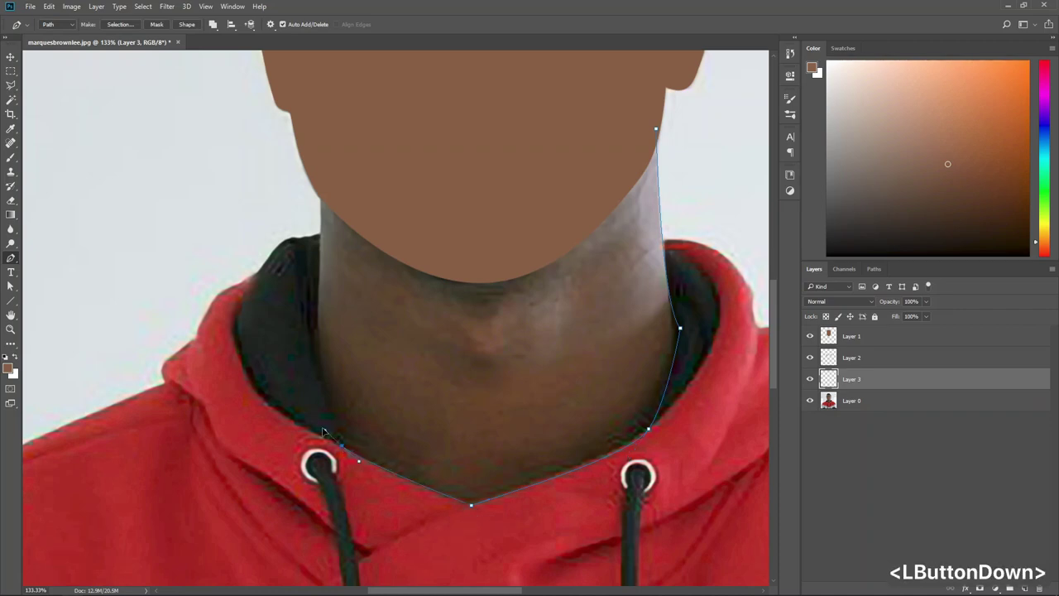
{"action": "left_click", "coordinate": [347, 451]}
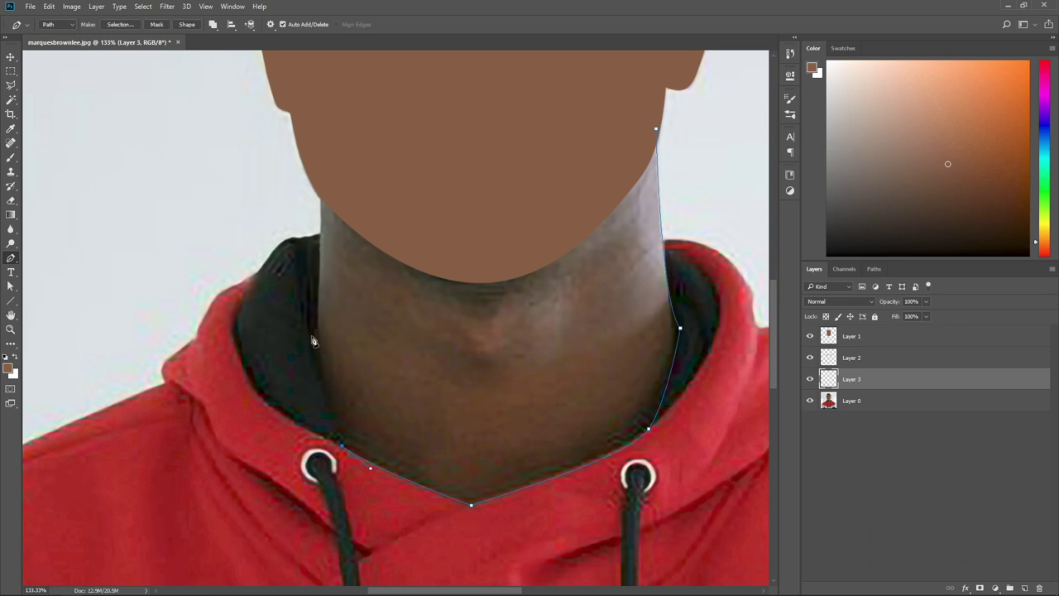
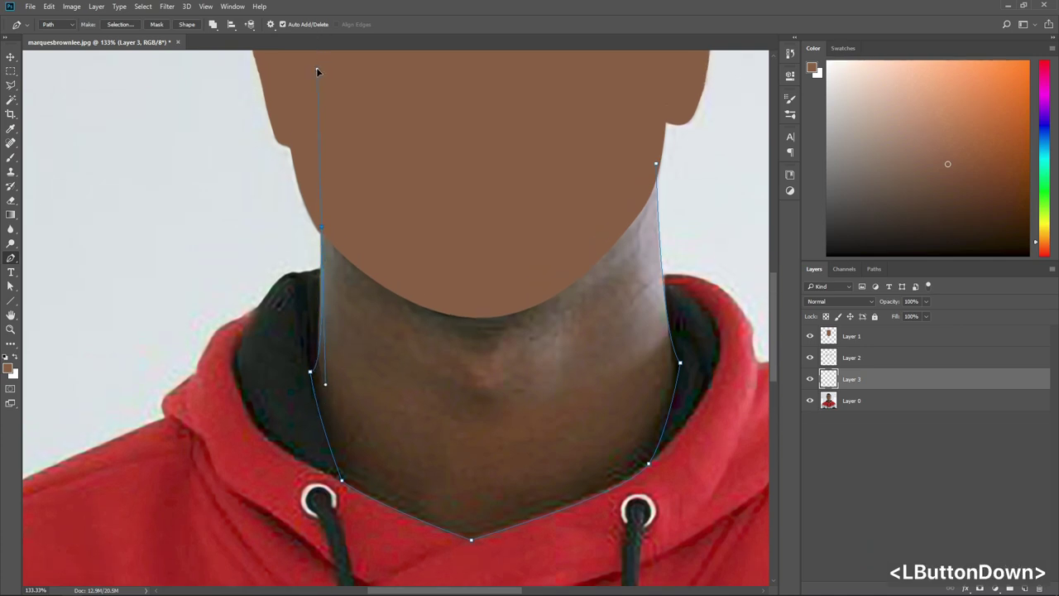
{"action": "left_click", "coordinate": [329, 233]}
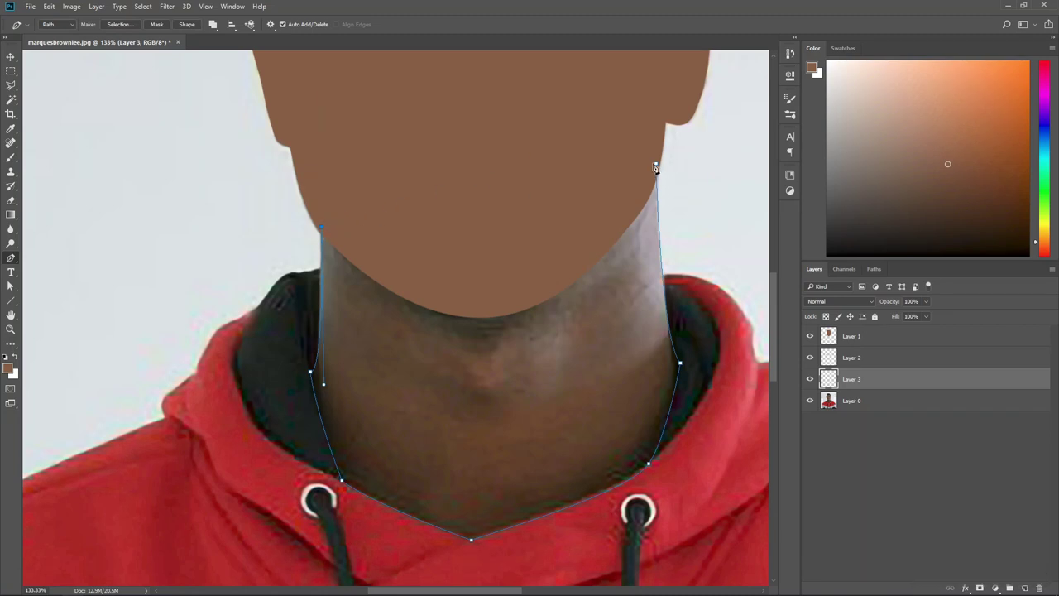
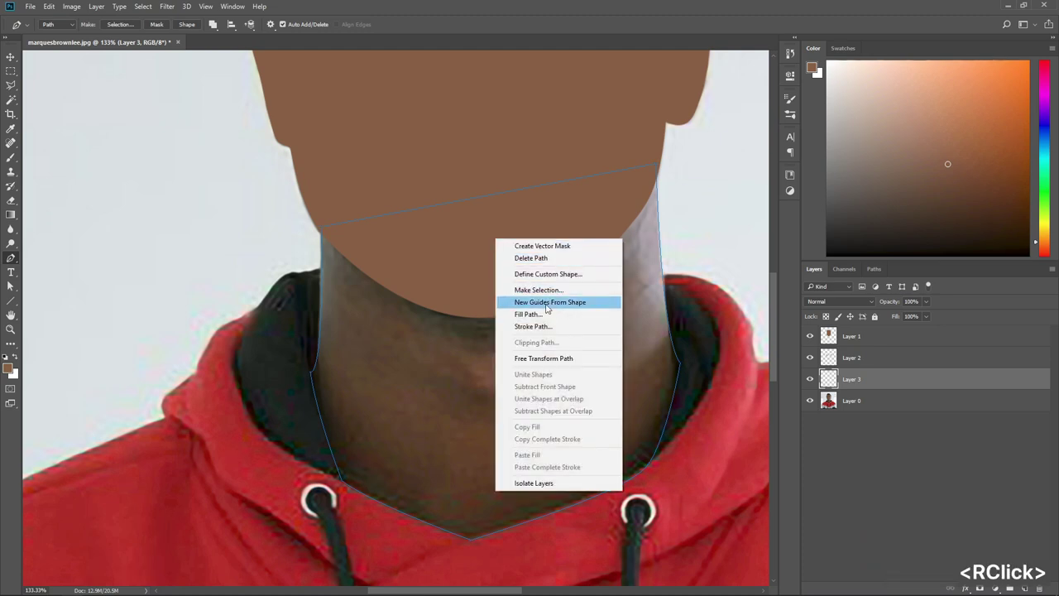
Fill the neck path with the brown skin colour and delete the path
{"action": "left_click", "coordinate": [544, 312]}
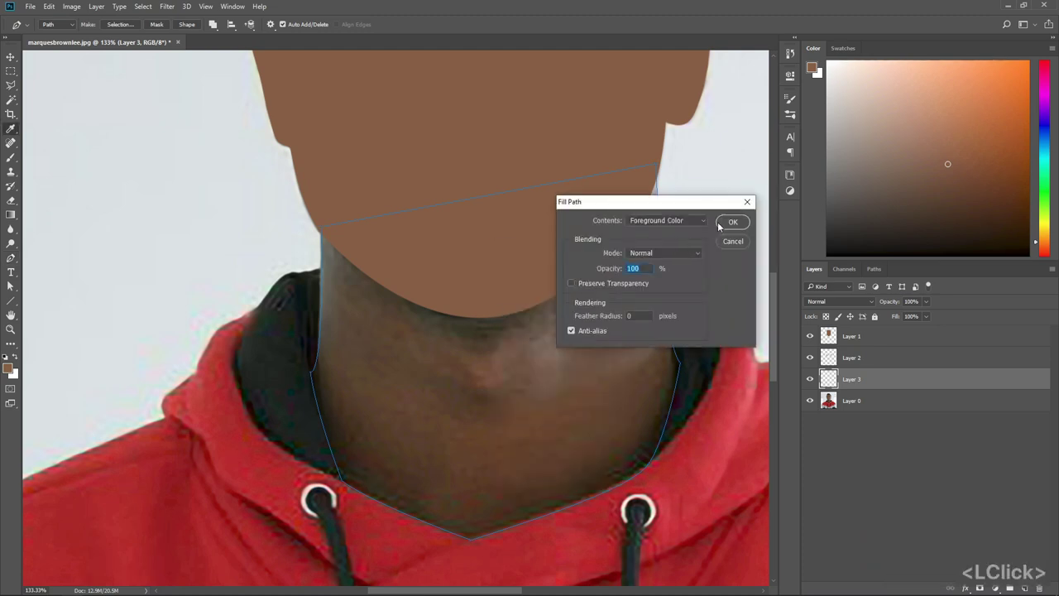
{"action": "left_click", "coordinate": [722, 221]}
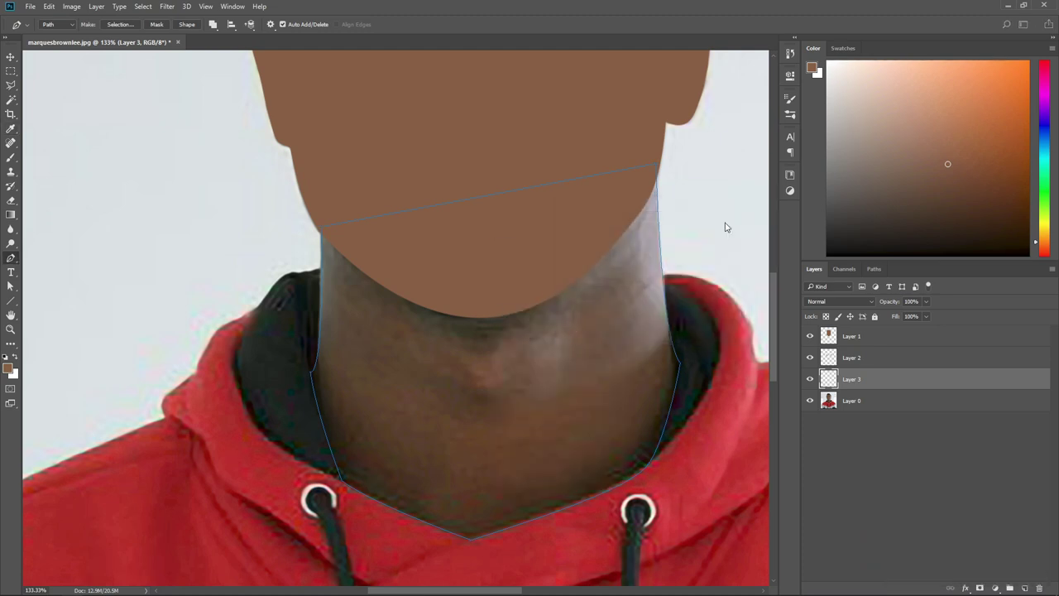
{"action": "right_click", "coordinate": [522, 239]}
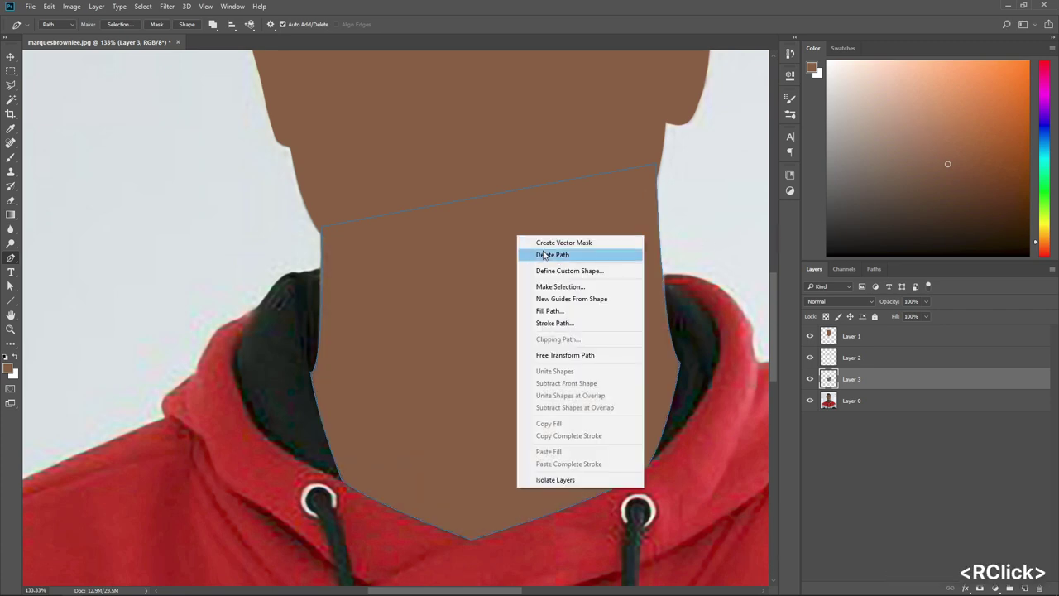
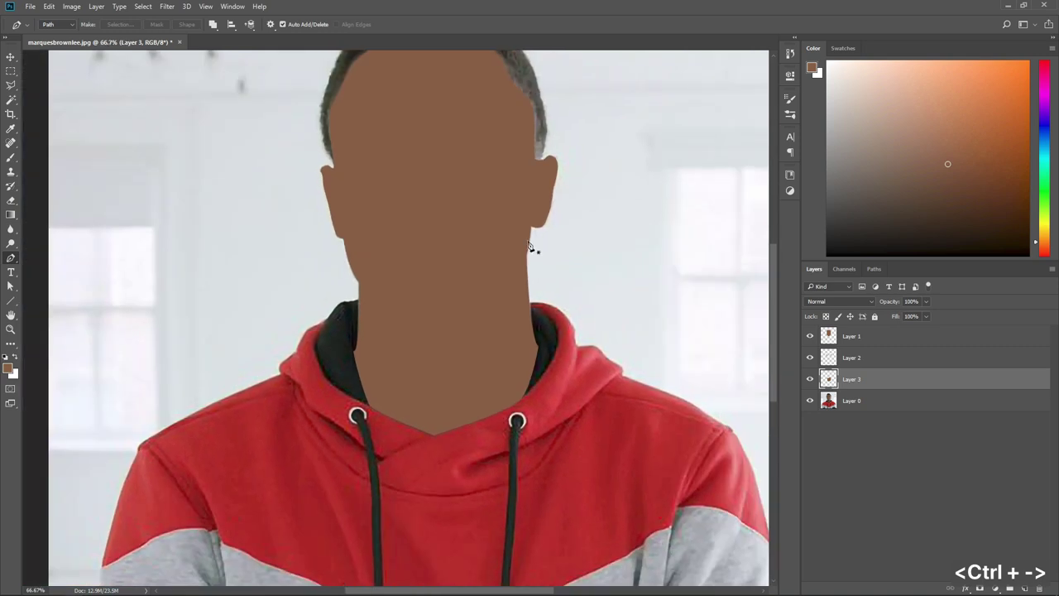
{"action": "scroll", "scroll_direction": "up", "scroll_amount": 3}
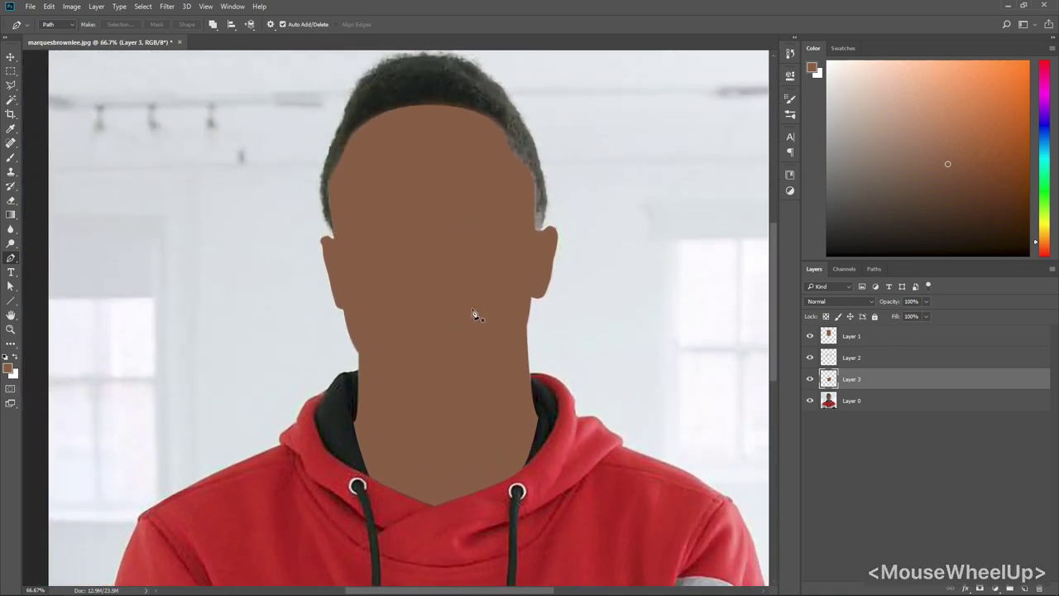
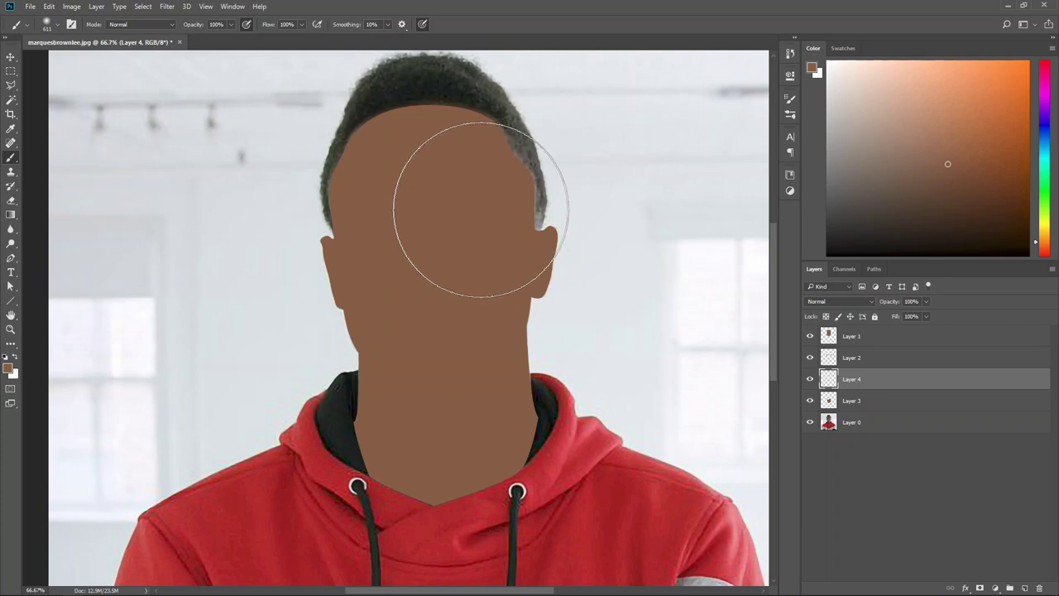
Paint a soft grey shadow under the chin, clip it to the neck at 22% Multiply
{"action": "right_click", "coordinate": [578, 238]}
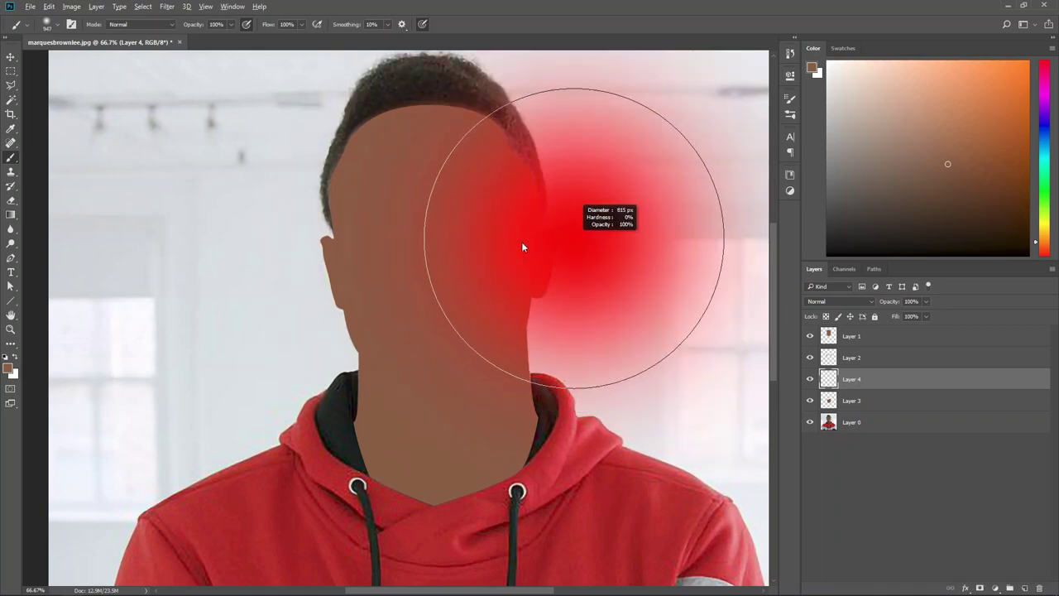
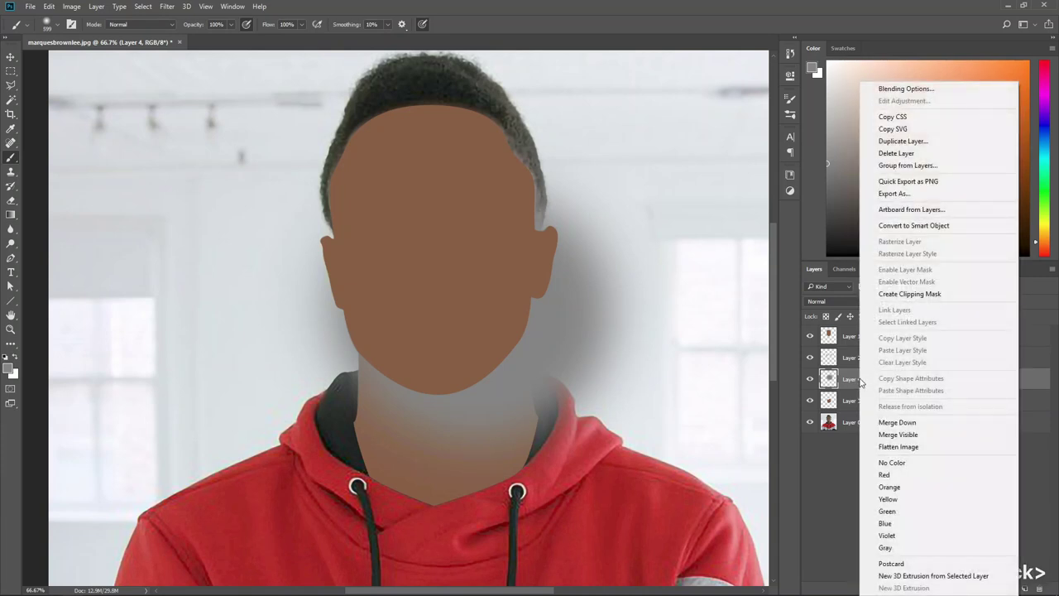
{"action": "left_click", "coordinate": [906, 292]}
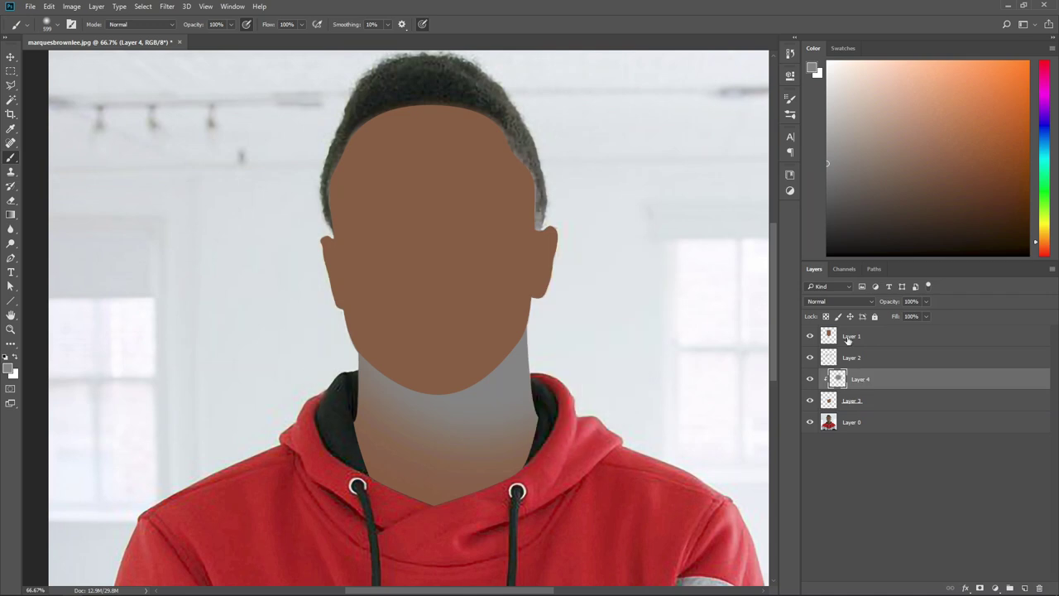
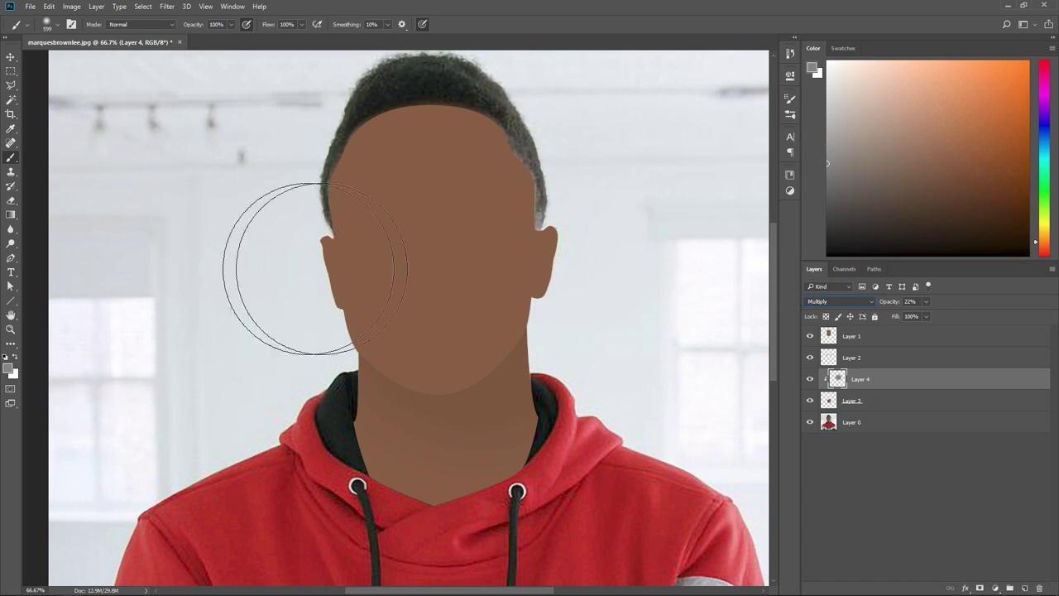
{"action": "key", "text": "ctrl+-"}
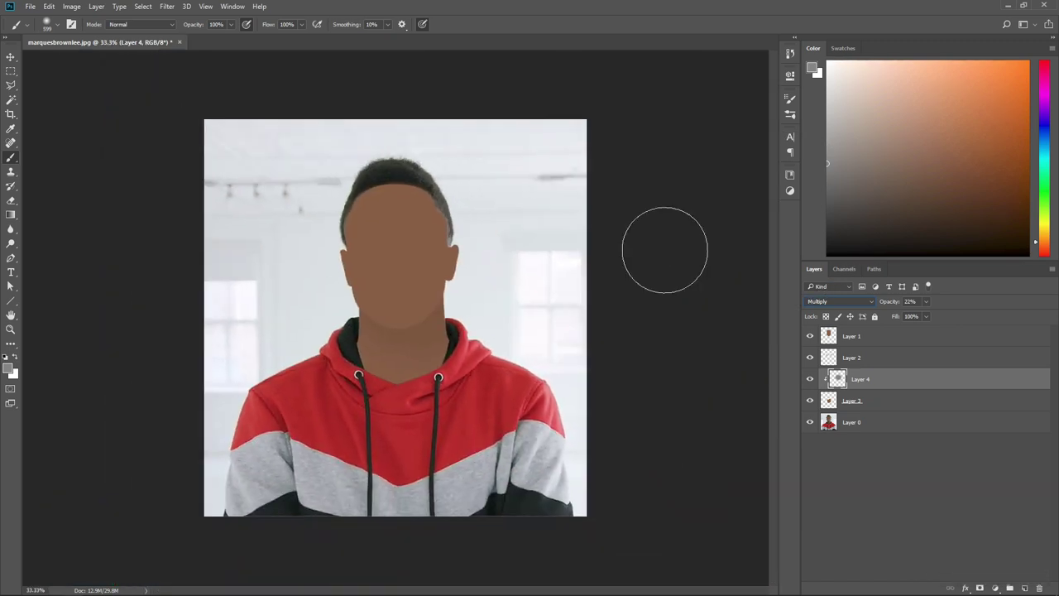
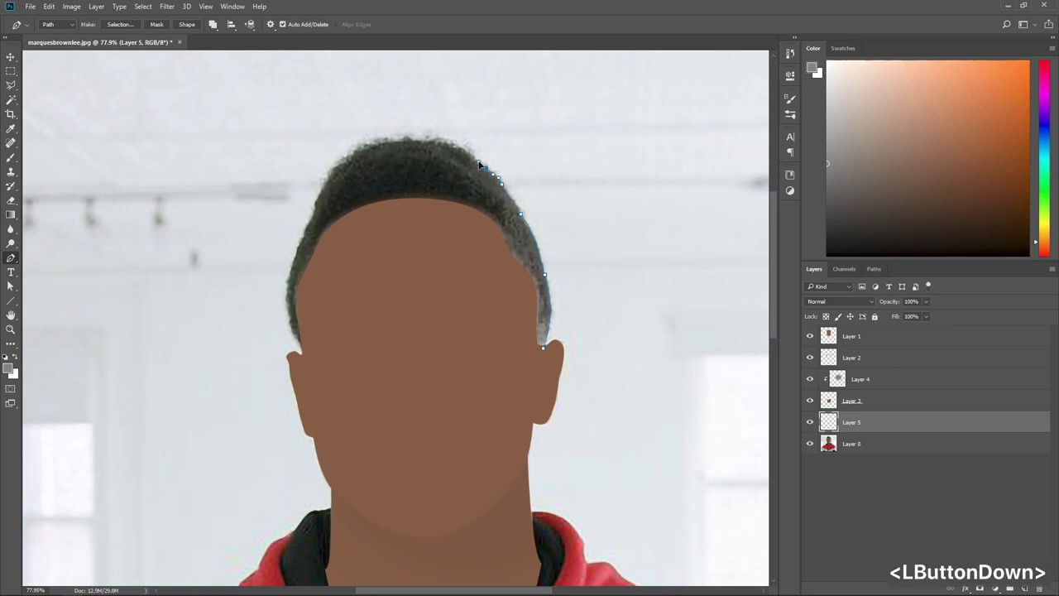
Close the hair outline across the forehead and attempt a fill, undoing the first try
{"action": "left_click", "coordinate": [420, 144]}
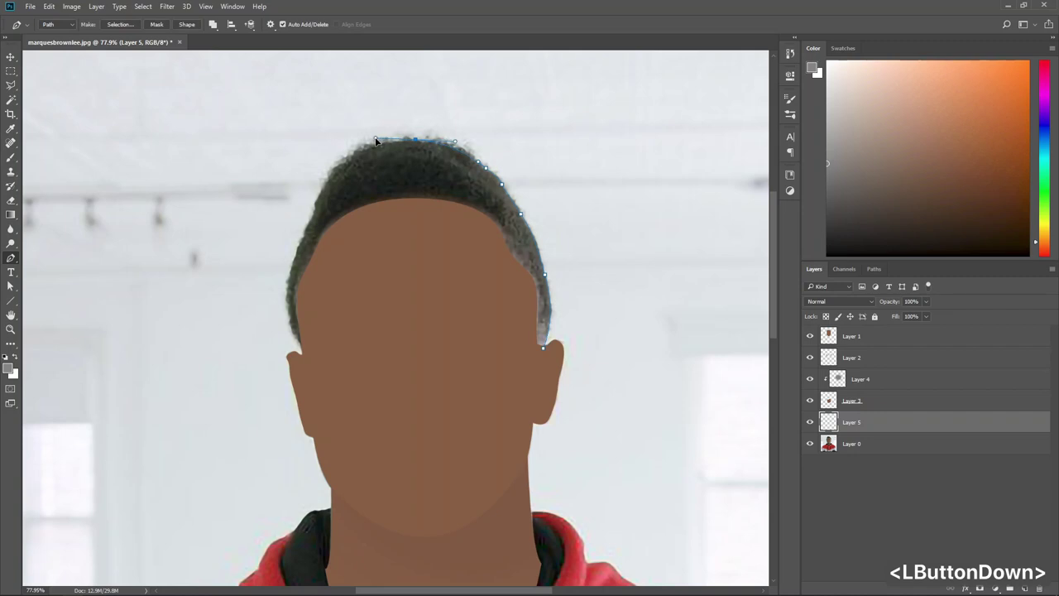
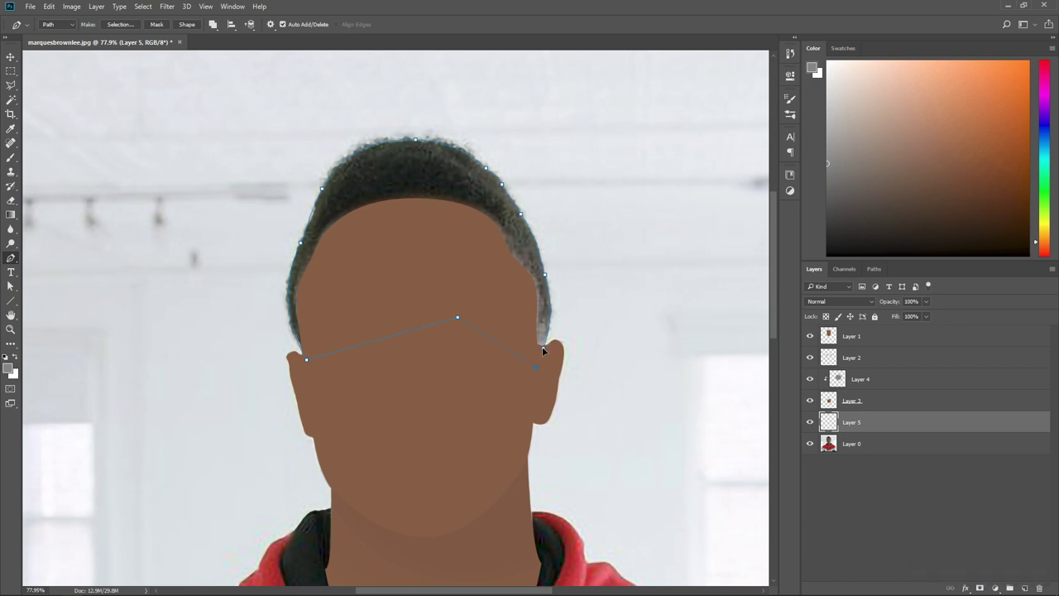
{"action": "left_click", "coordinate": [413, 248]}
{"action": "right_click", "coordinate": [408, 239]}
{"action": "left_click", "coordinate": [442, 309]}
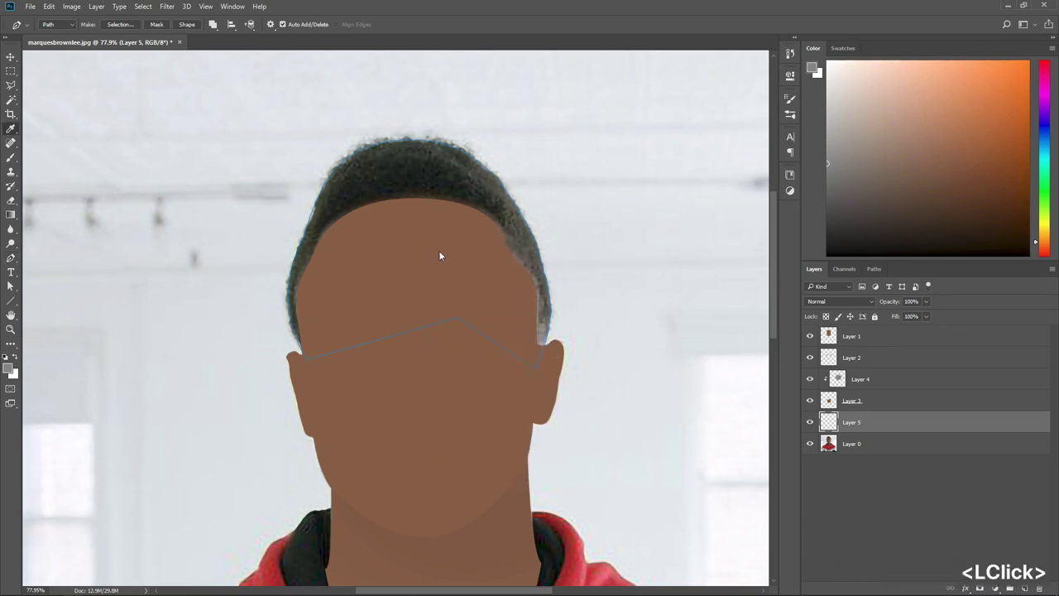
{"action": "left_click", "coordinate": [734, 221]}
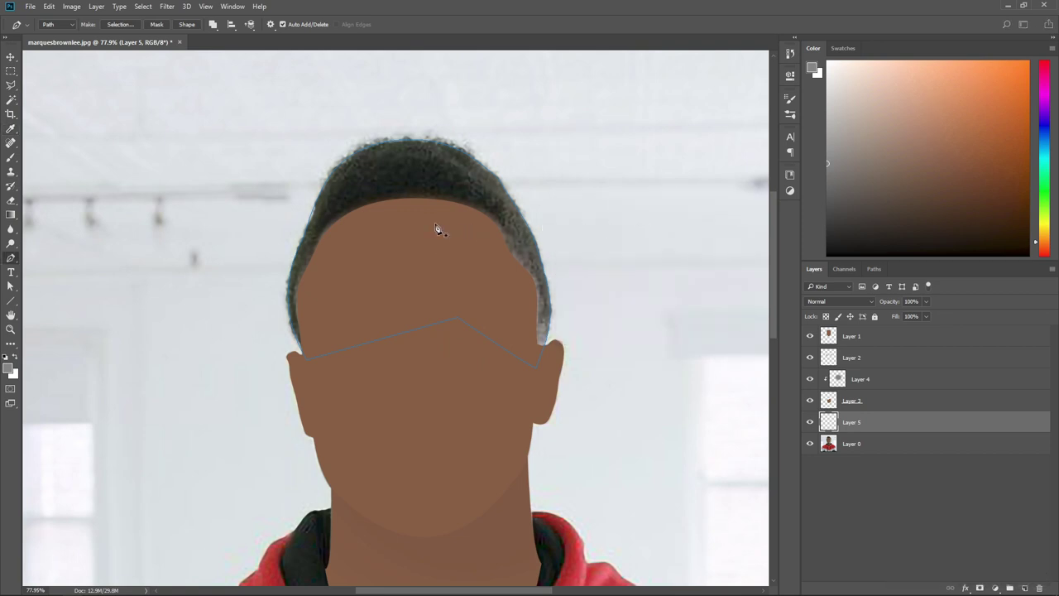
{"action": "key", "text": "ctrl+alt+z"}
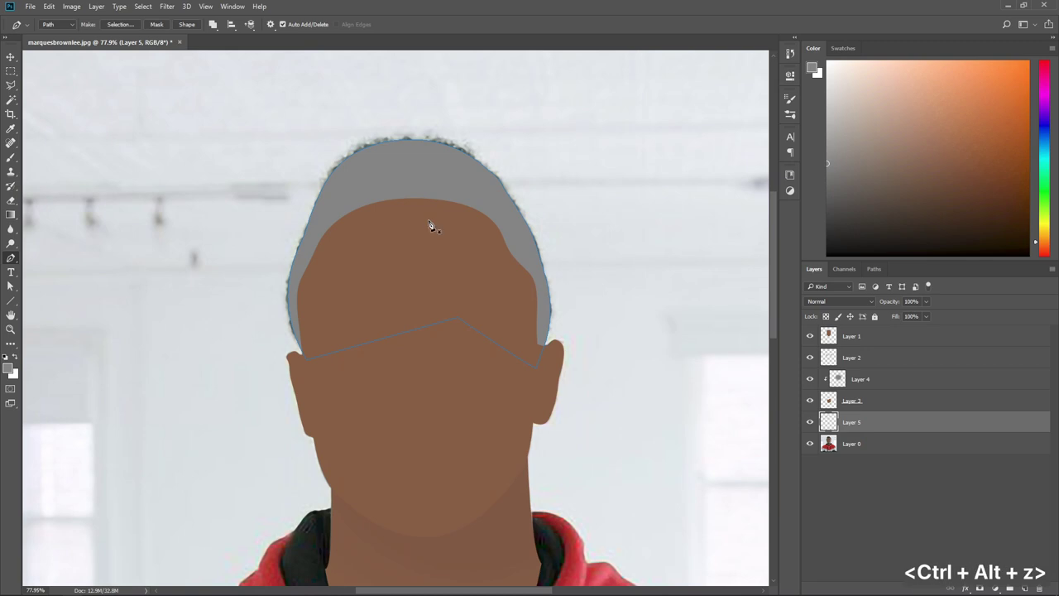
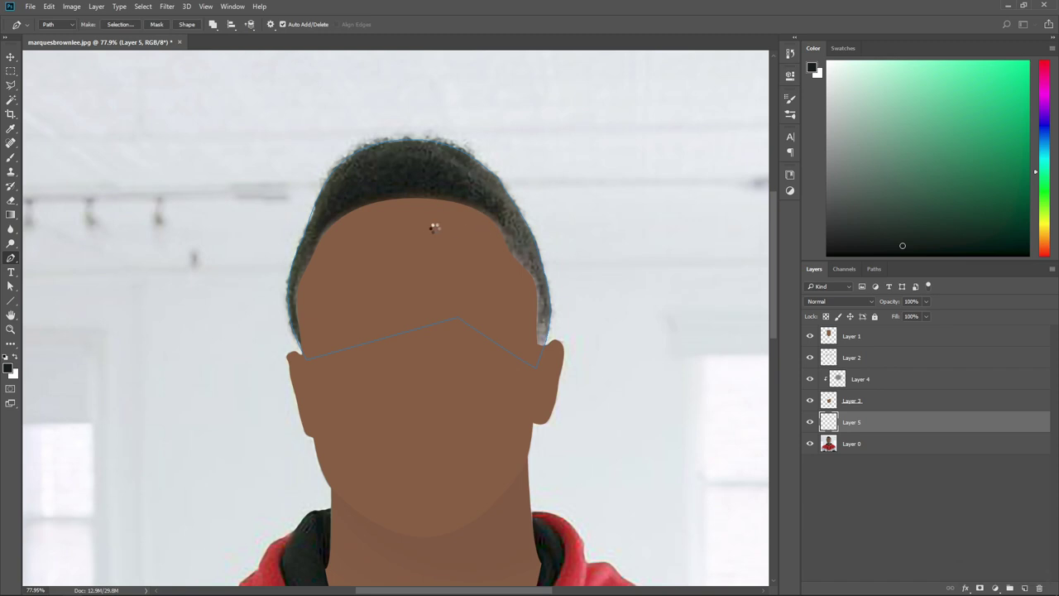
Fill the hair path solid near-black and zoom out to check the silhouette
{"action": "right_click", "coordinate": [434, 233]}
{"action": "left_click", "coordinate": [468, 249]}
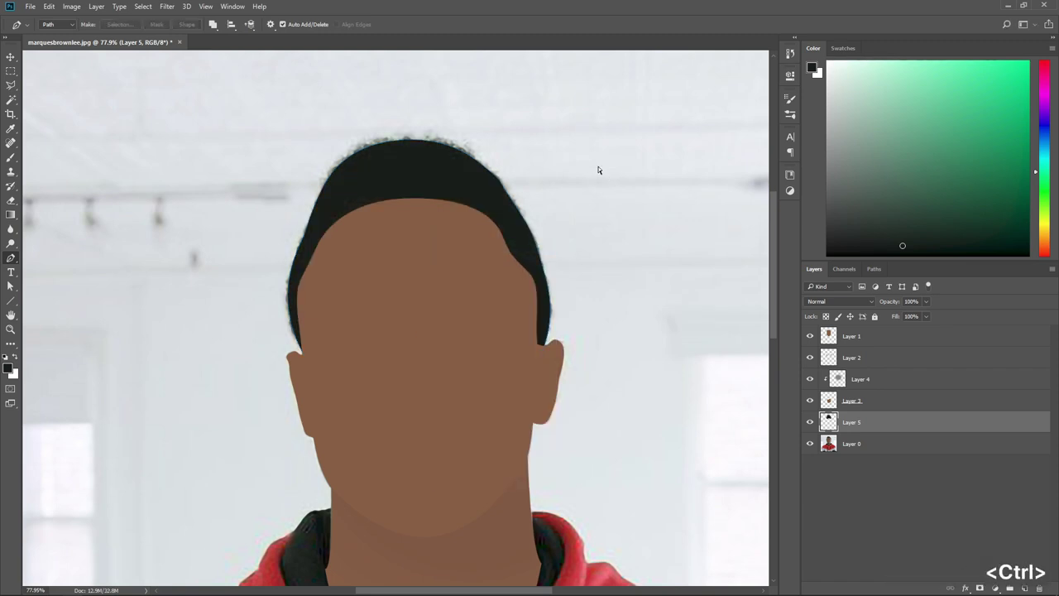
{"action": "key", "text": "ctrl+-"}
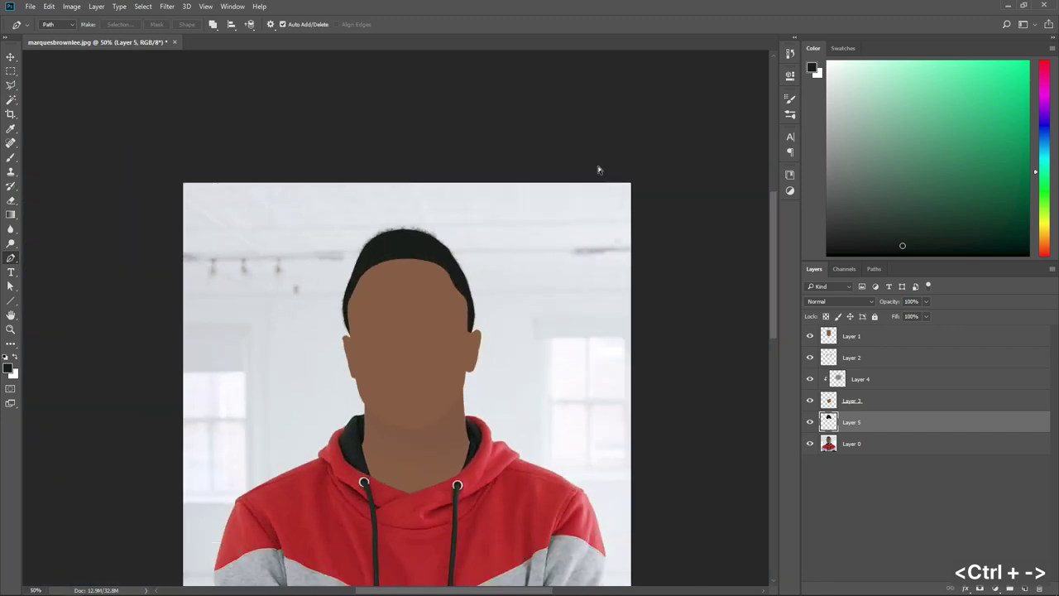
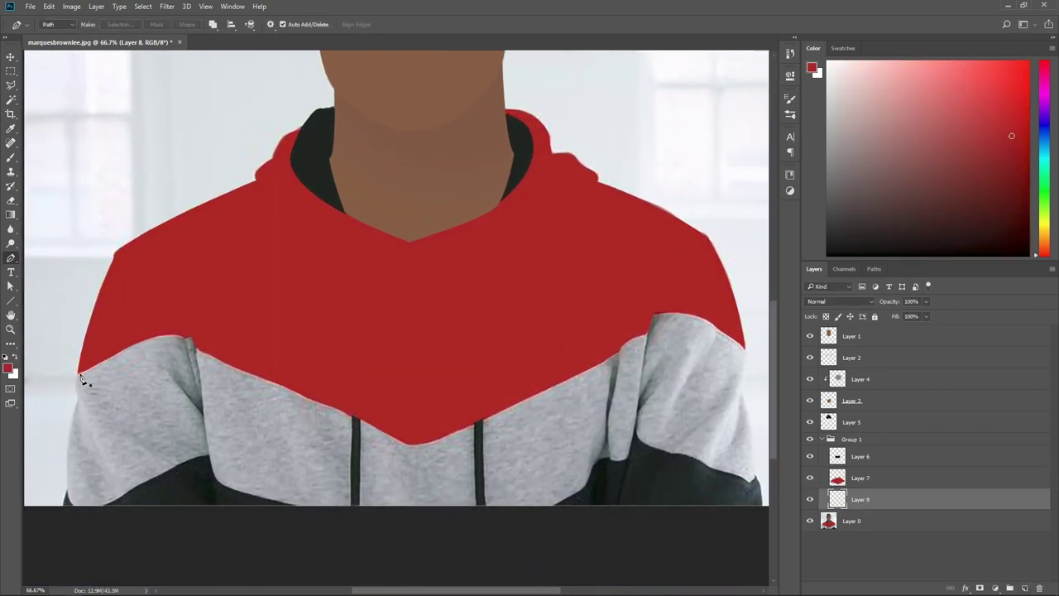
Pen-trace points along the hoodie's lower left grey band and bottom edge
{"action": "left_click", "coordinate": [74, 399]}
{"action": "left_click", "coordinate": [84, 516]}
{"action": "left_click", "coordinate": [218, 456]}
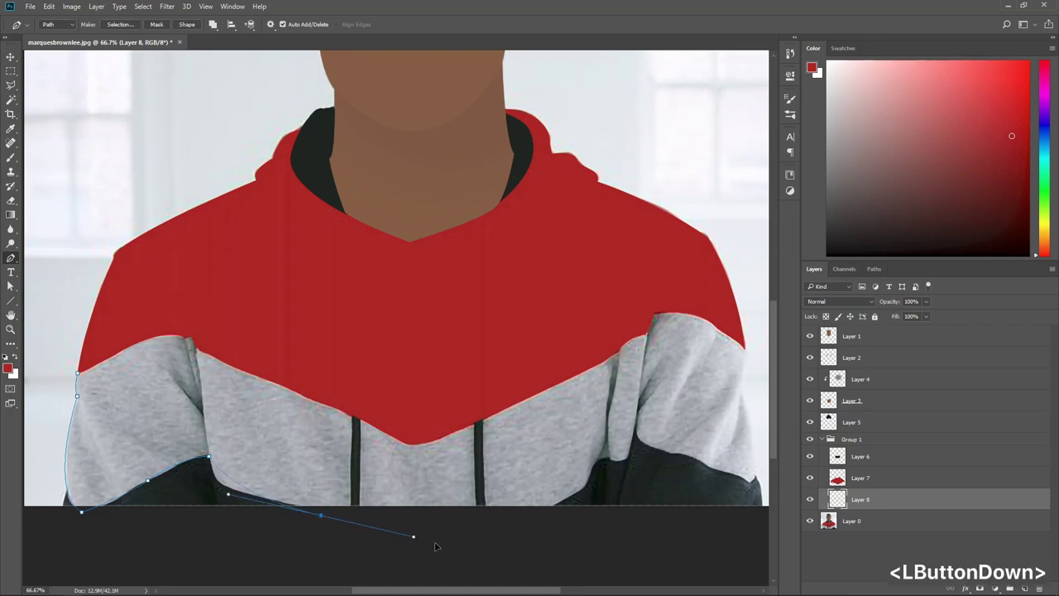
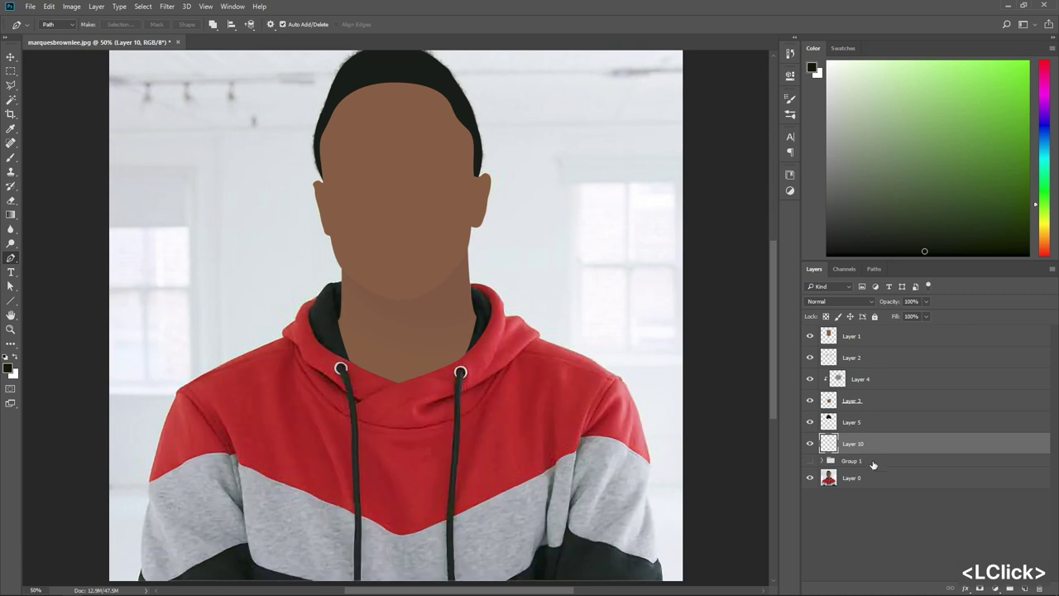
Switch to the Brush tool and zoom in on the drawstring eyelets to paint white dots
{"action": "key", "text": "b"}
{"action": "scroll", "scroll_direction": "up", "scroll_amount": 3}
{"action": "scroll", "scroll_direction": "up", "scroll_amount": 3}
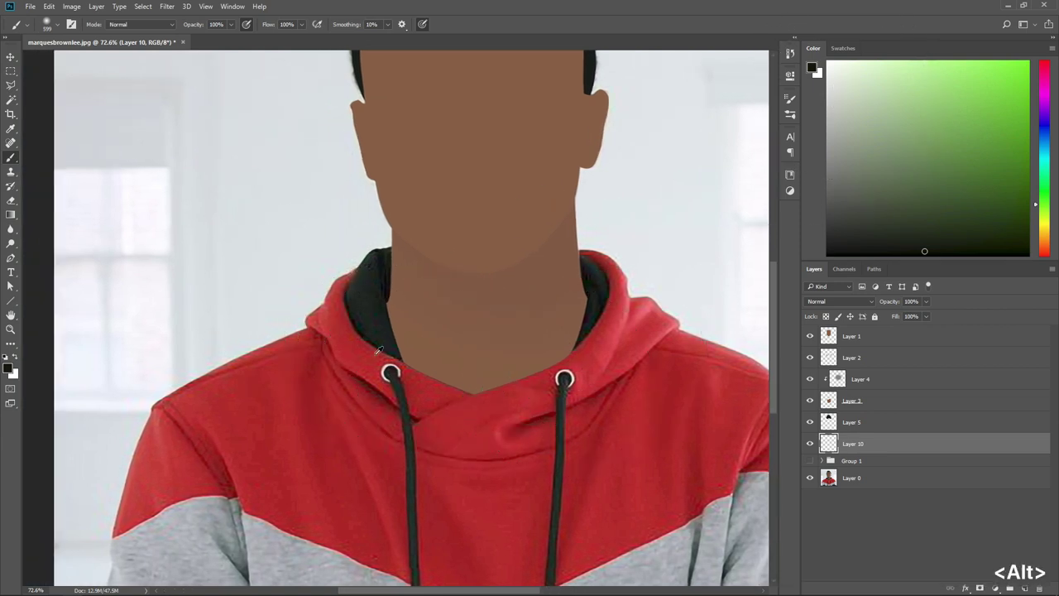
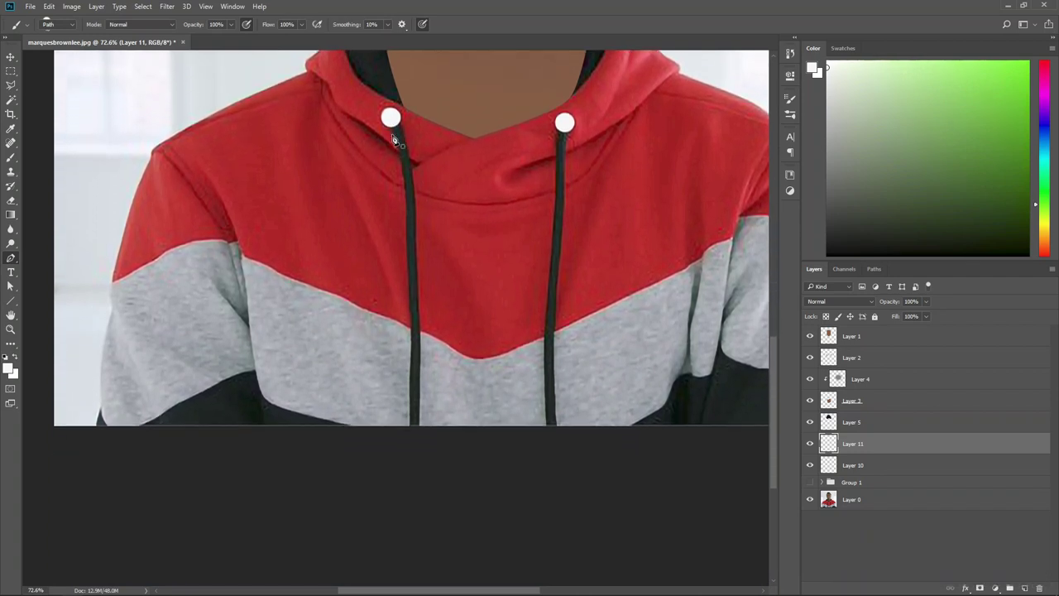
Trace the left drawstring path from its eyelet and choose Stroke Path to draw it with the brush
{"action": "scroll", "scroll_direction": "up", "scroll_amount": 3}
{"action": "left_click", "coordinate": [393, 129]}
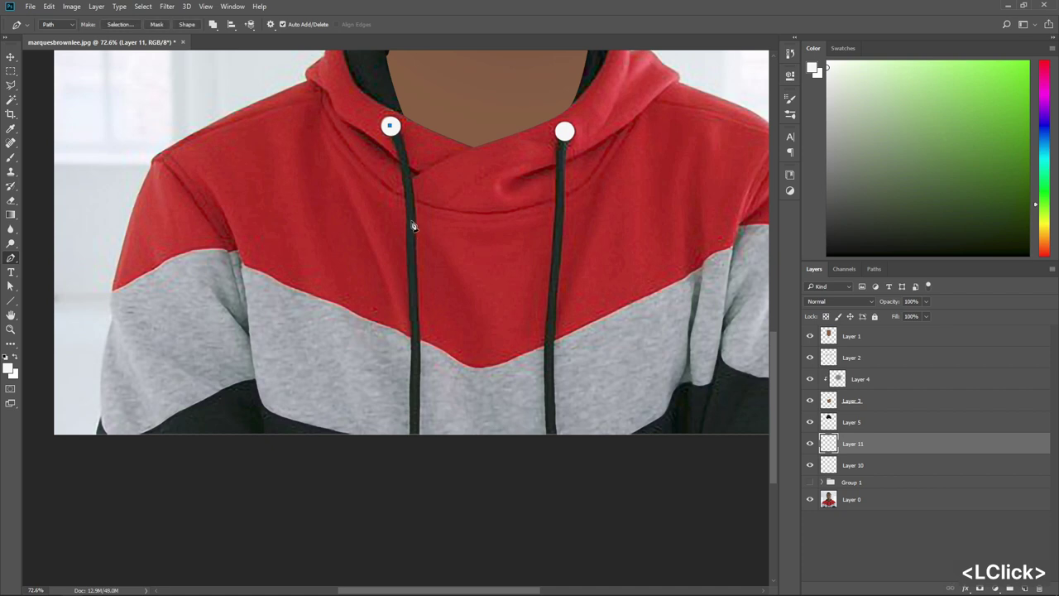
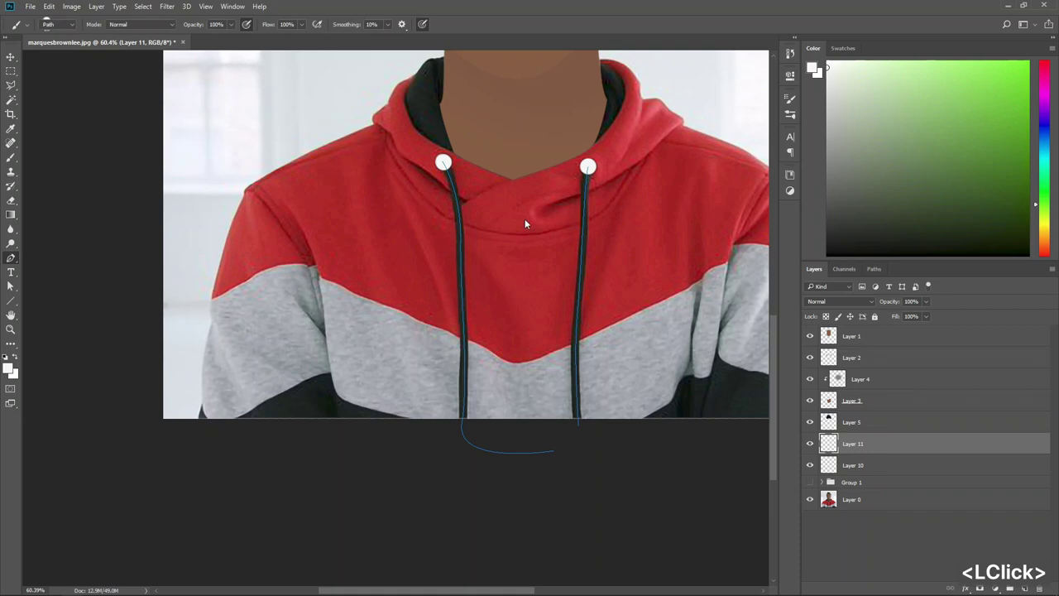
{"action": "right_click", "coordinate": [517, 244]}
{"action": "left_click", "coordinate": [563, 326]}
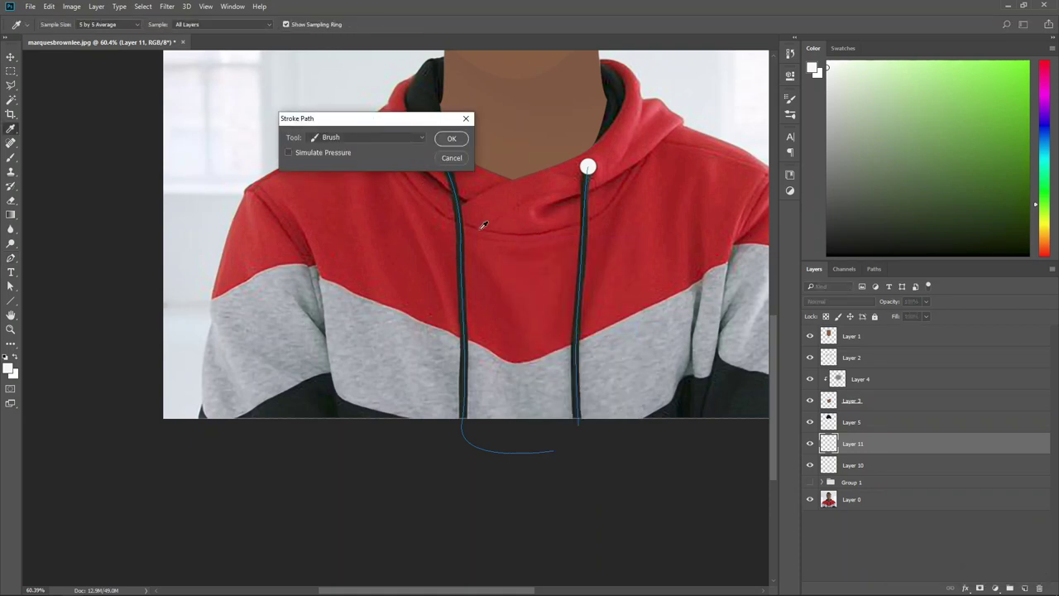
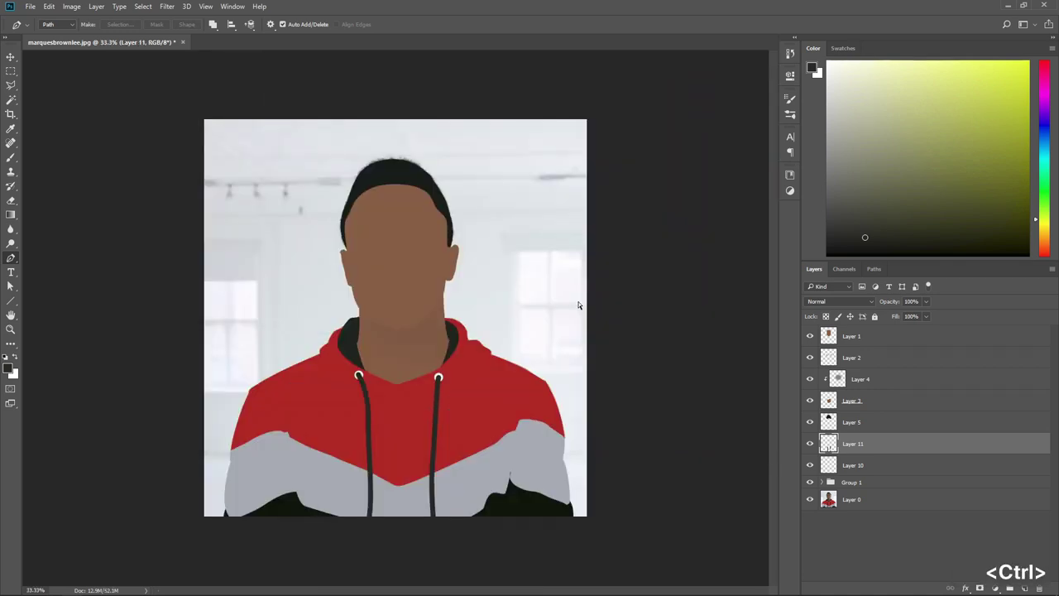
Zoom to inspect the hoodie and switch back to the Pen tool for further details
{"action": "key", "text": "ctrl+="}
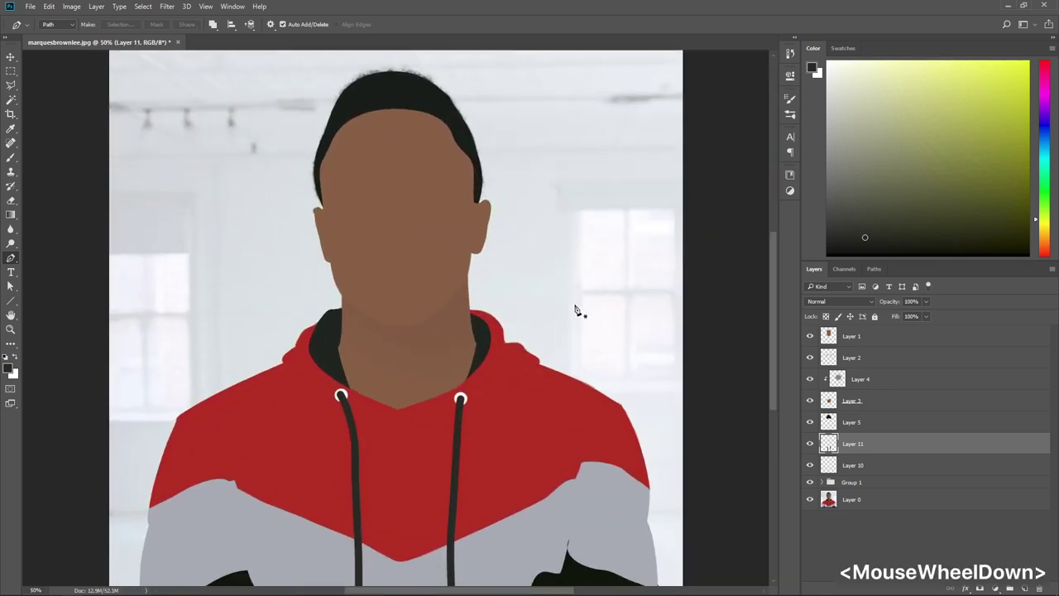
{"action": "scroll", "scroll_direction": "down", "scroll_amount": 3}
{"action": "key", "text": "p"}
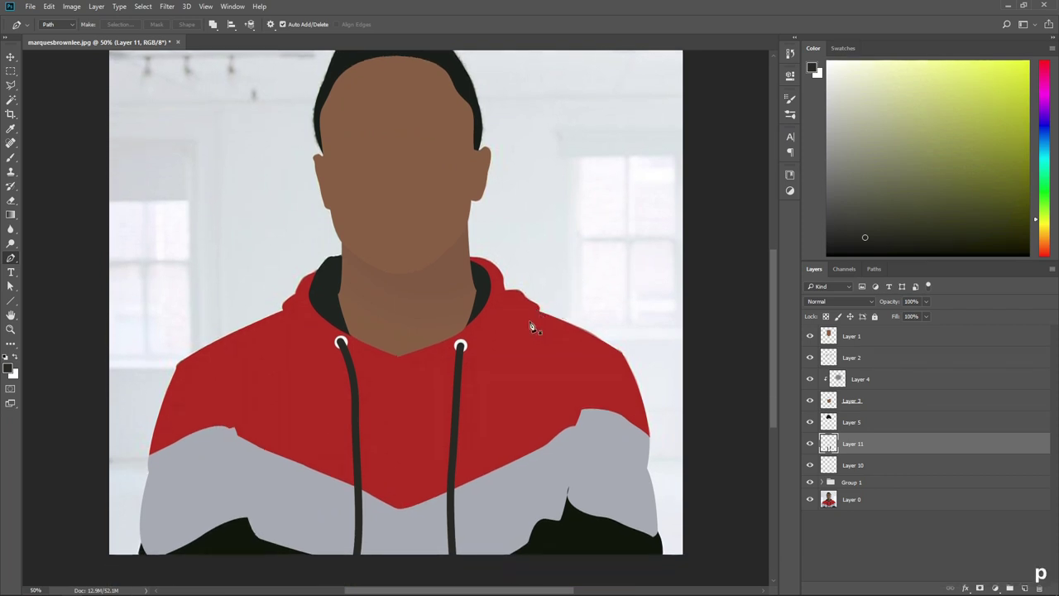
{"action": "scroll", "scroll_direction": "down", "scroll_amount": 3}
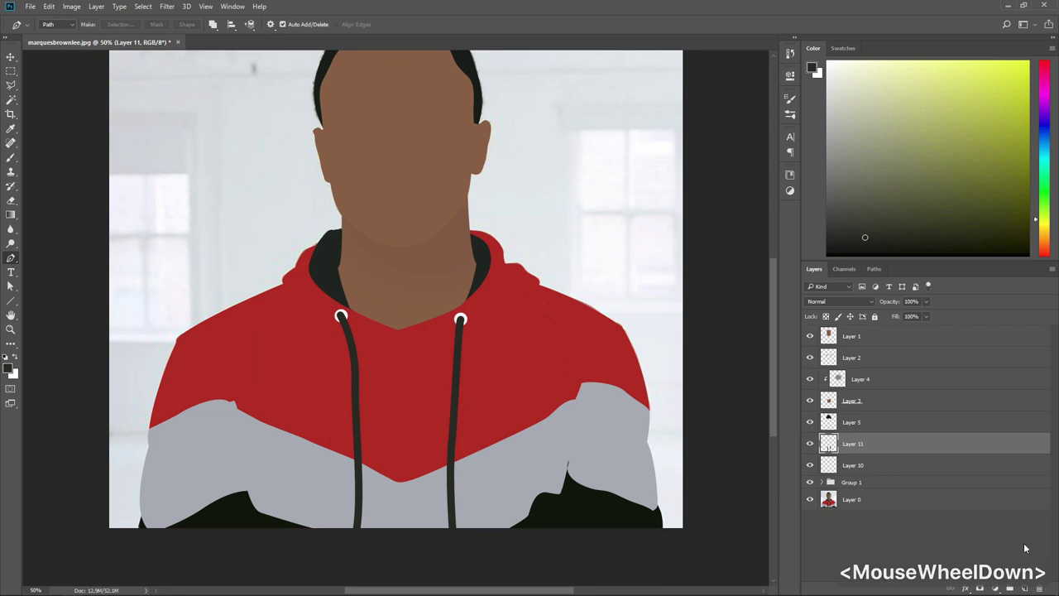
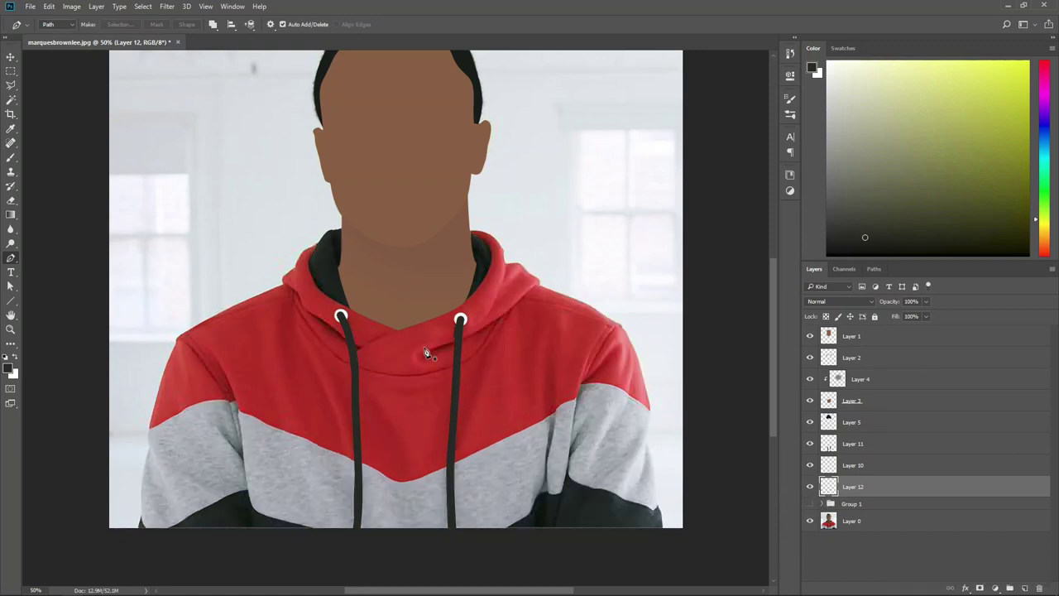
Begin outlining the right hood fold near its edge, undoing a stray anchor point
{"action": "scroll", "scroll_direction": "up", "scroll_amount": 3}
{"action": "scroll", "scroll_direction": "up", "scroll_amount": 3}
{"action": "left_click", "coordinate": [532, 250]}
{"action": "left_click", "coordinate": [535, 220]}
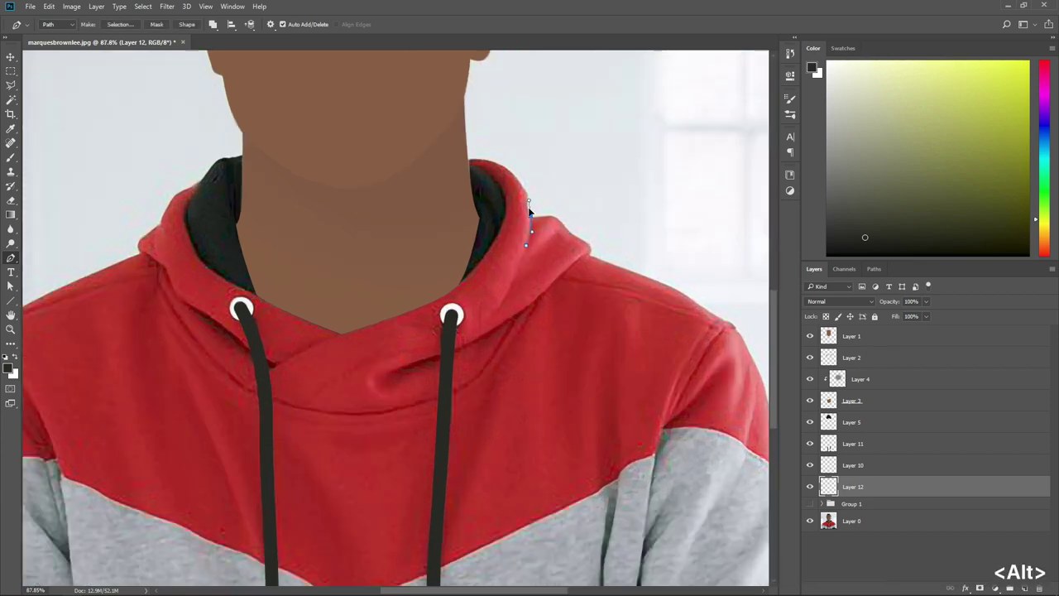
{"action": "left_click", "coordinate": [537, 222]}
{"action": "left_click", "coordinate": [555, 221]}
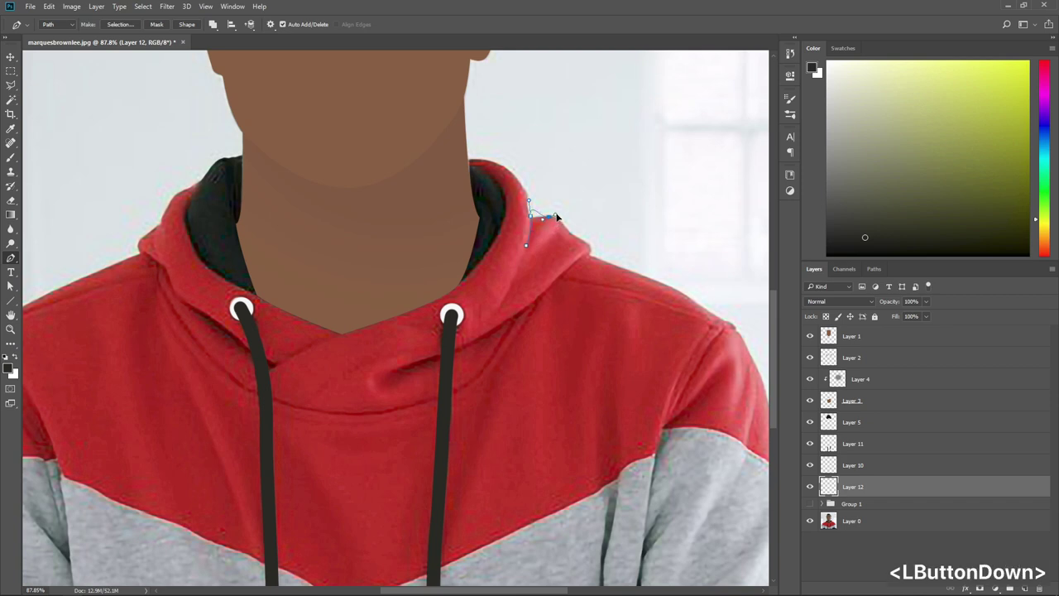
{"action": "key", "text": "ctrl+alt+z"}
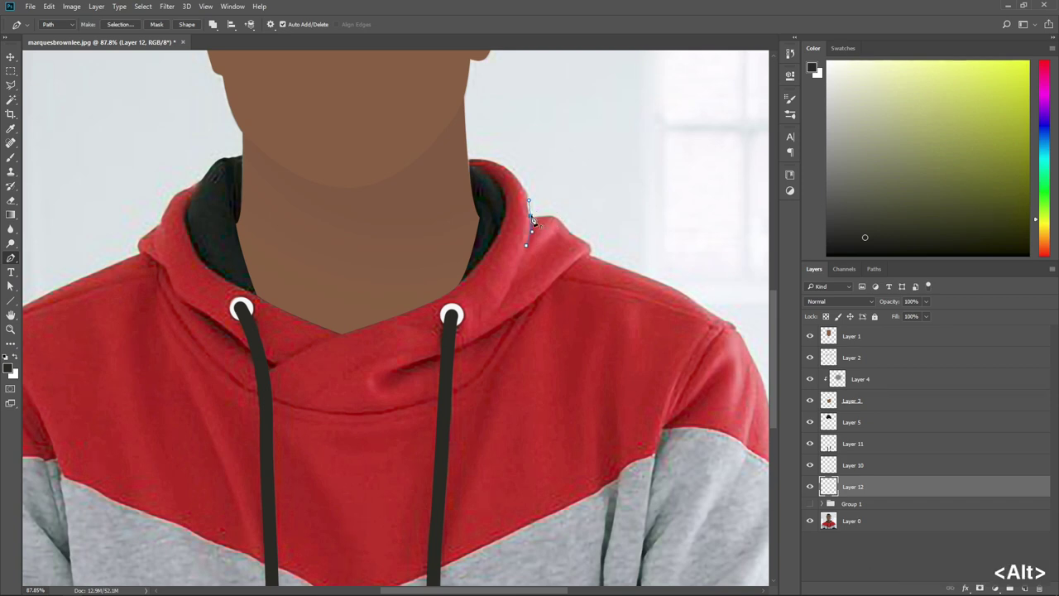
Curve the fold outline down across the right drawstring and back, undo misplaced points, and close it
{"action": "left_click", "coordinate": [536, 220]}
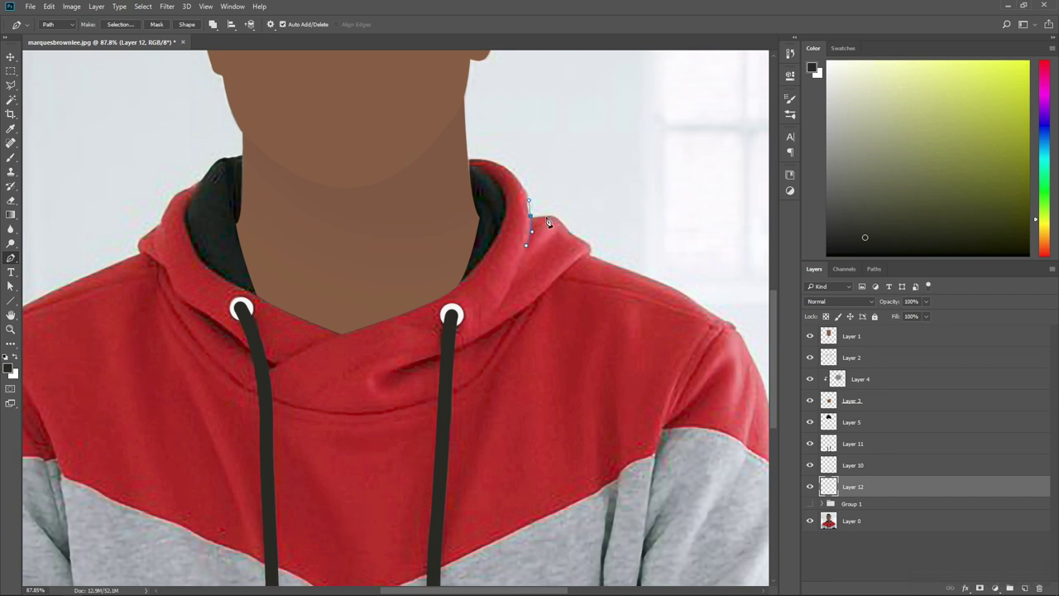
{"action": "left_click", "coordinate": [535, 219]}
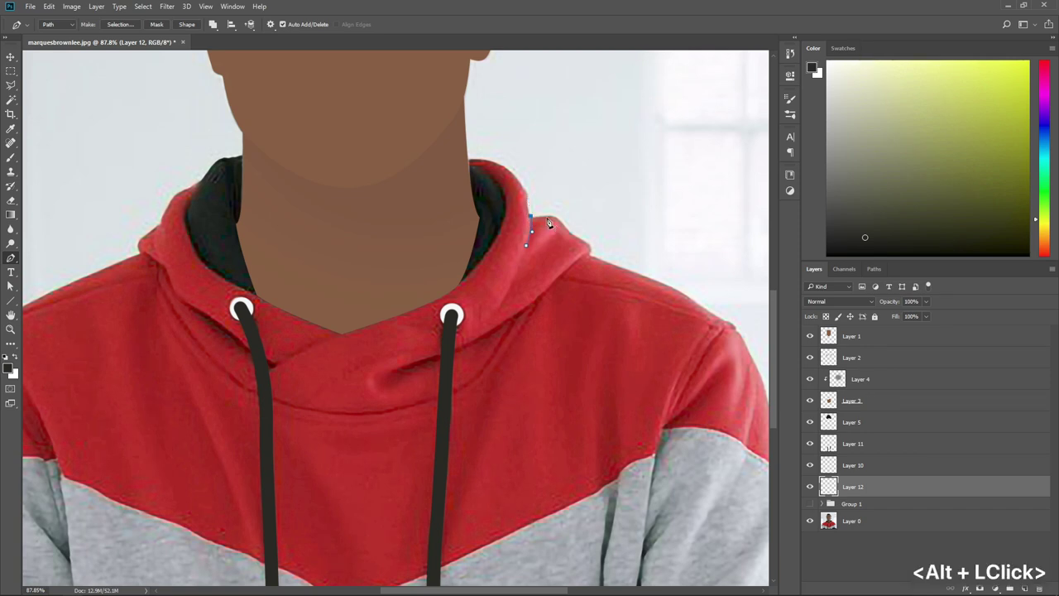
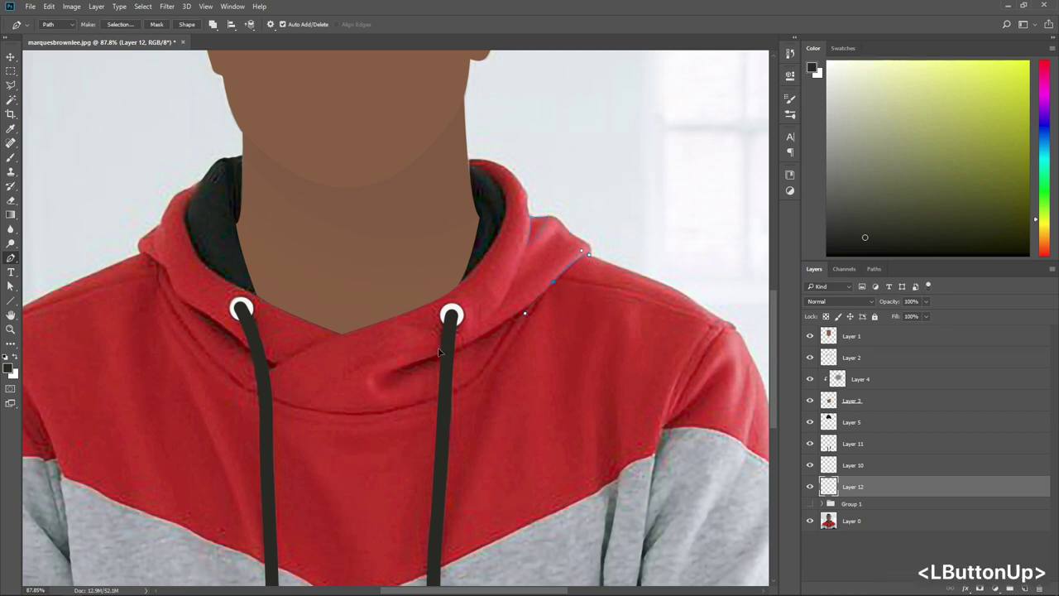
{"action": "left_click", "coordinate": [388, 378]}
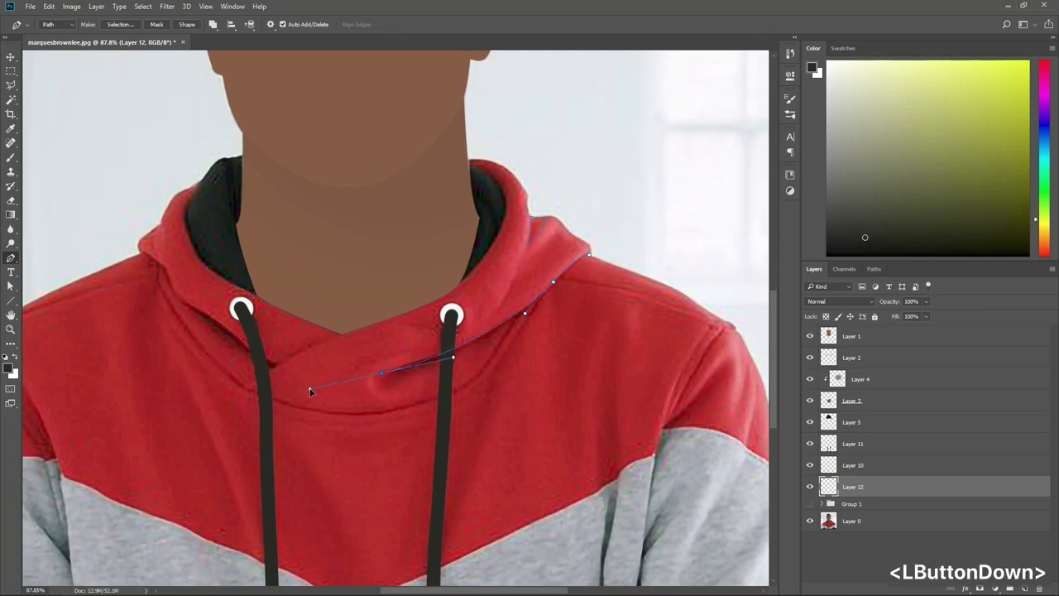
{"action": "left_click", "coordinate": [386, 377]}
{"action": "left_click", "coordinate": [487, 358]}
{"action": "left_click", "coordinate": [594, 258]}
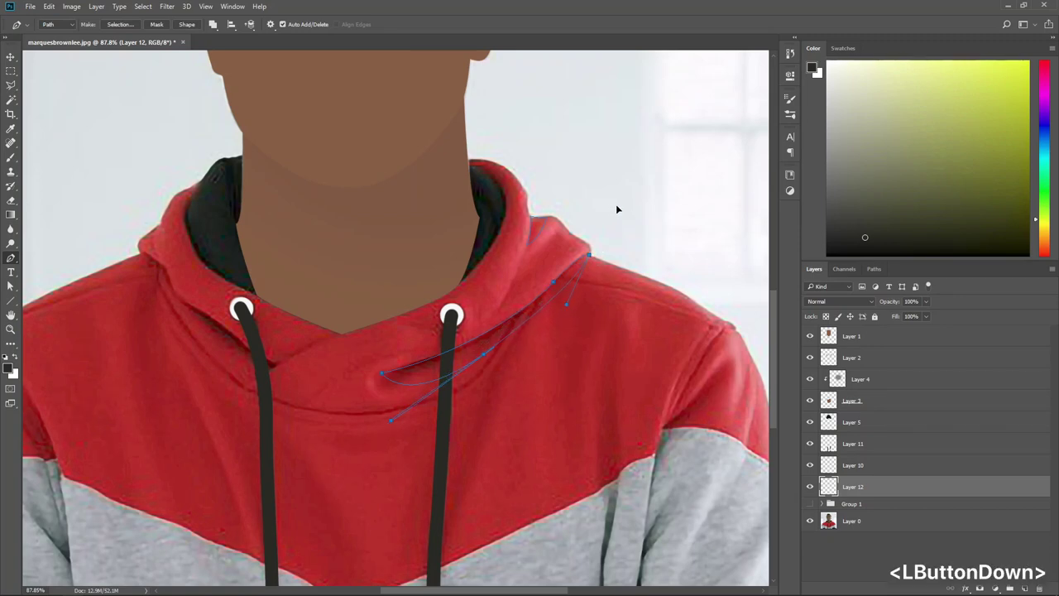
{"action": "key", "text": "ctrl+alt+z"}
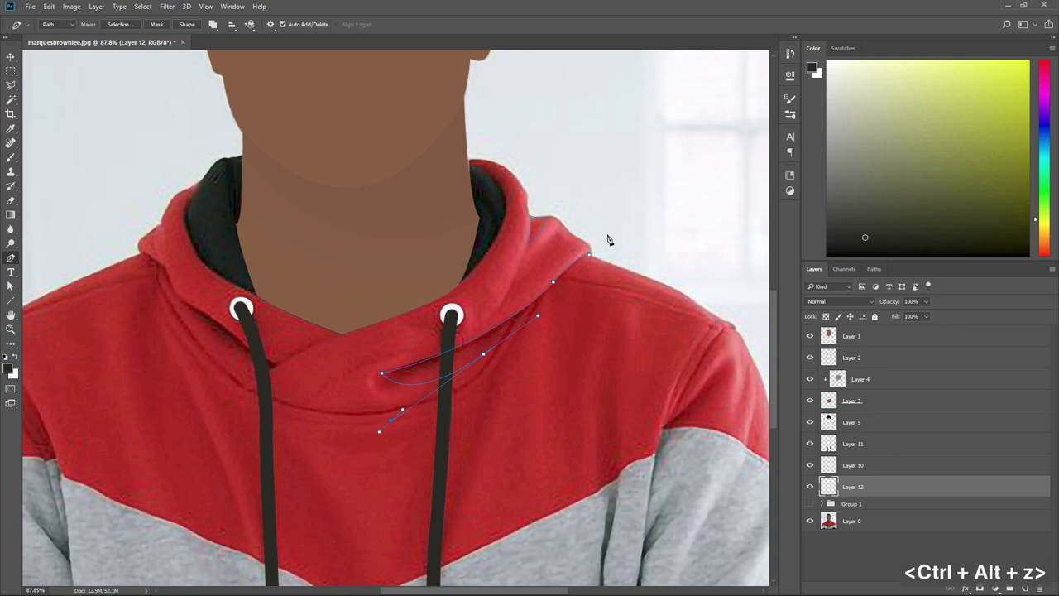
{"action": "key", "text": "ctrl+alt+z"}
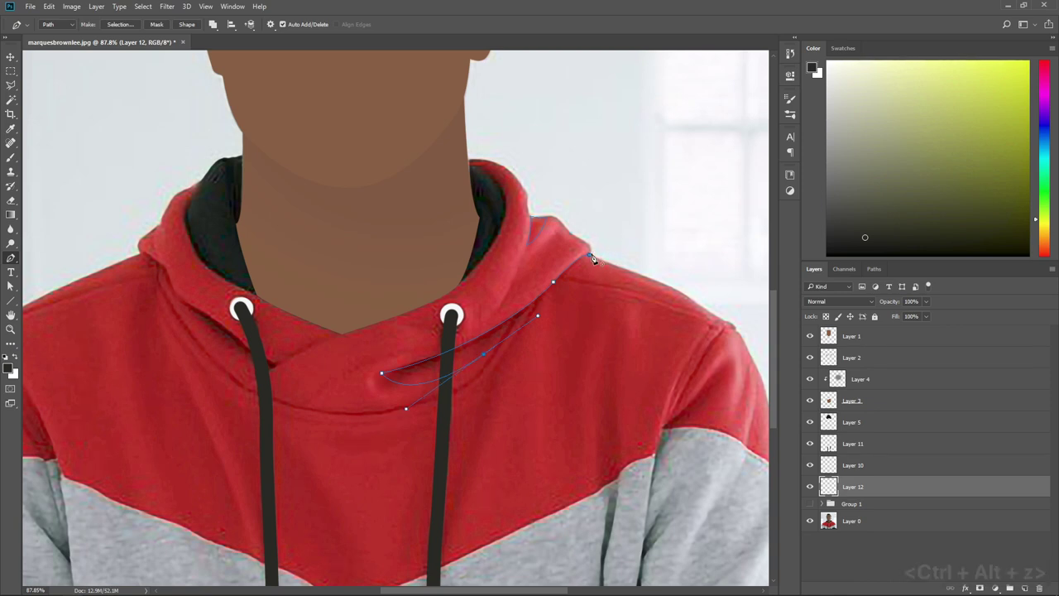
{"action": "left_click", "coordinate": [596, 258]}
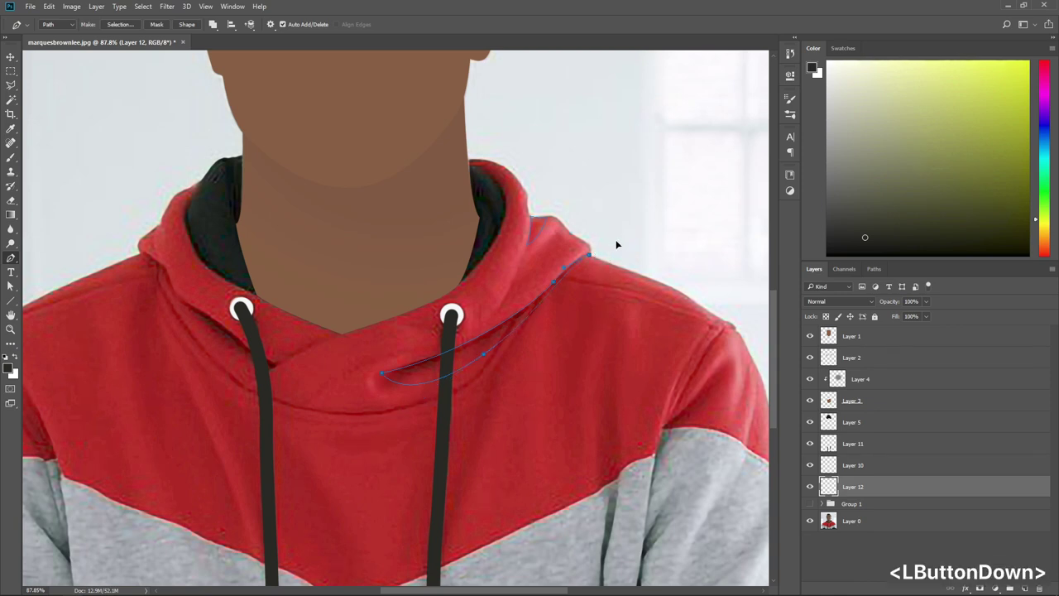
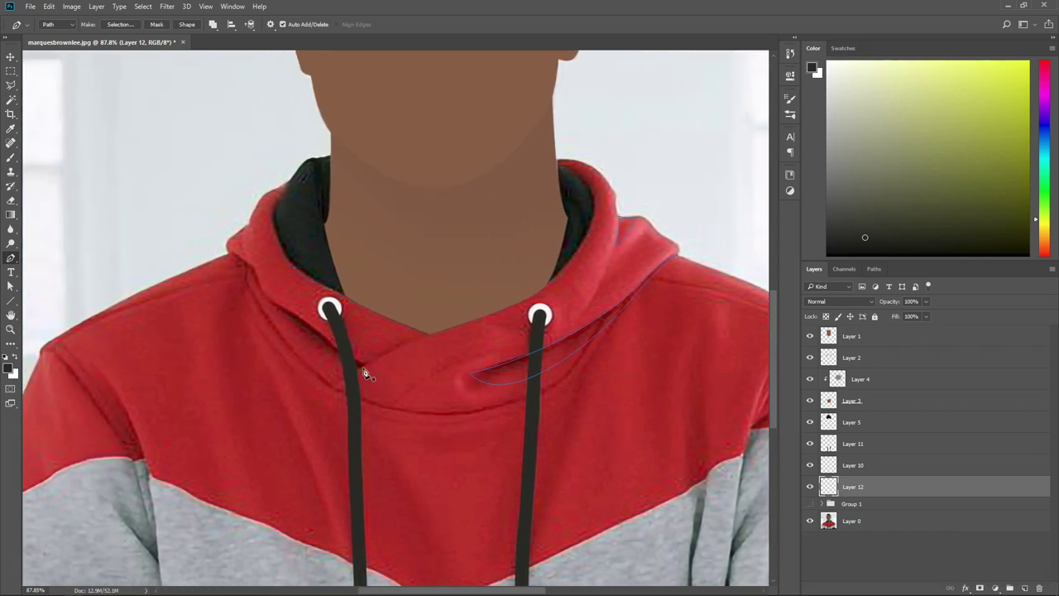
Outline the left collar fold from the drawstring up to the hood's left edge and close the path
{"action": "left_click", "coordinate": [368, 372]}
{"action": "left_click", "coordinate": [435, 340]}
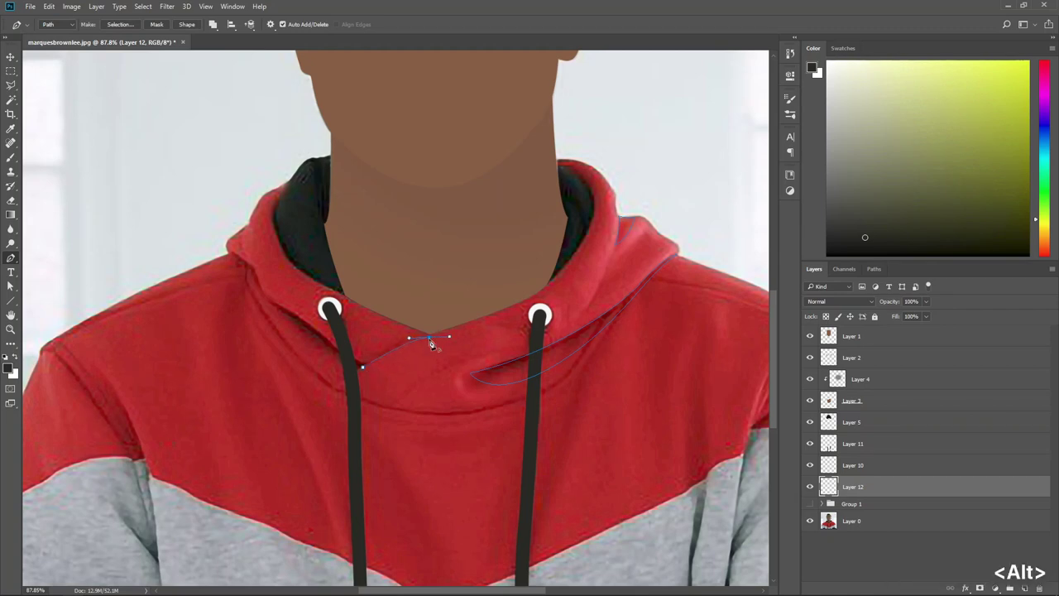
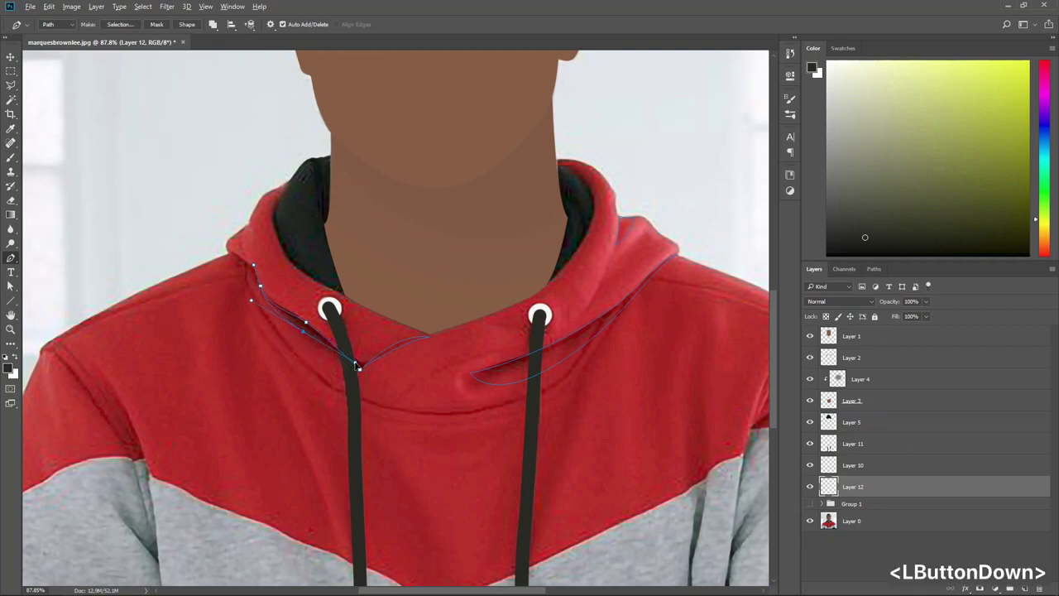
{"action": "left_click", "coordinate": [366, 374]}
{"action": "left_click", "coordinate": [431, 394]}
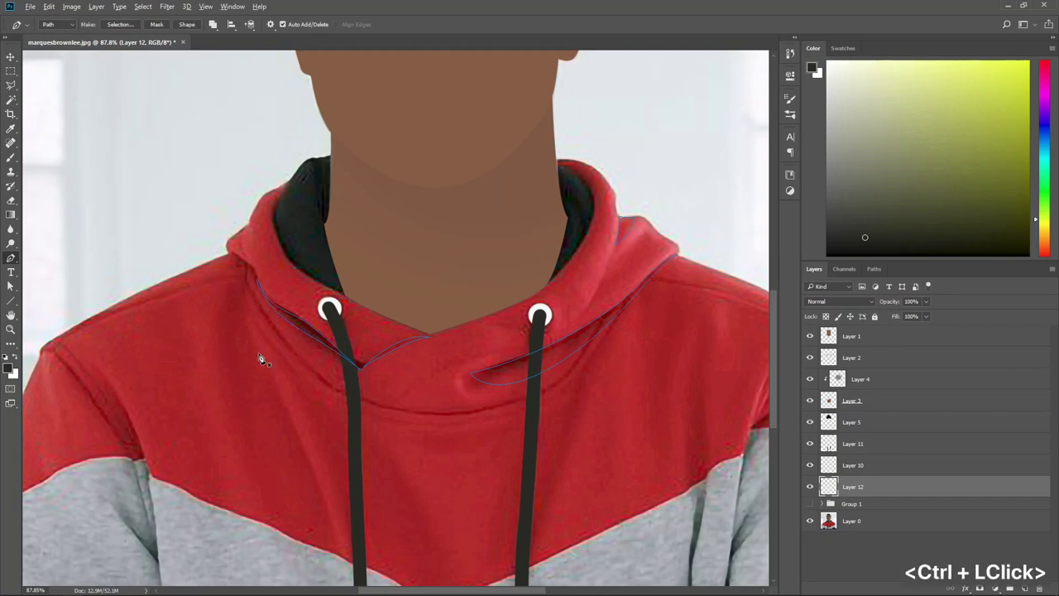
{"action": "scroll", "scroll_direction": "down", "scroll_amount": 3}
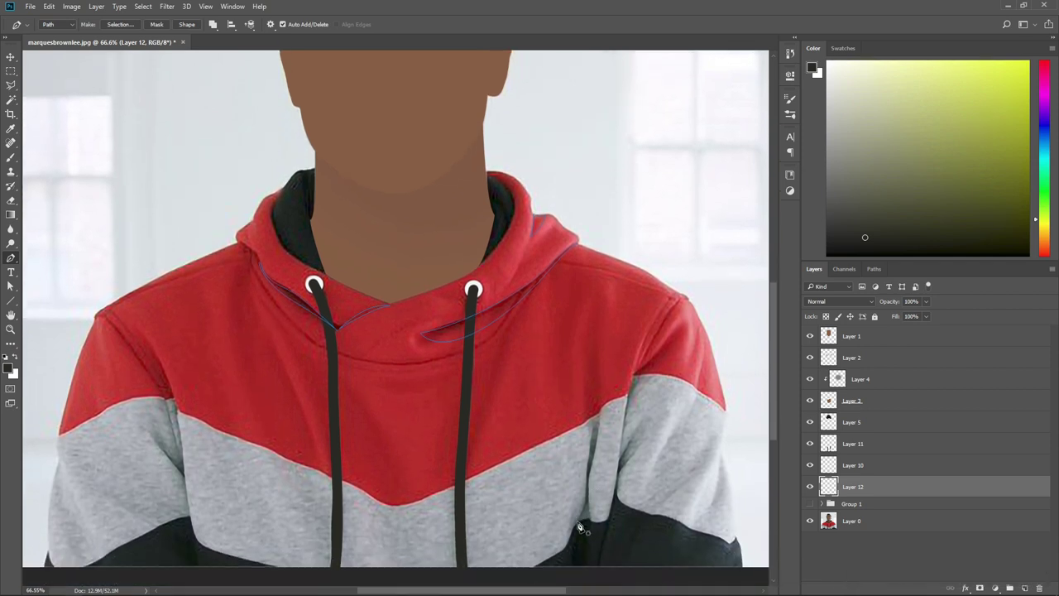
Outline a crease down the right grey band, close it, and start a fold on the left grey sleeve
{"action": "left_click", "coordinate": [583, 525]}
{"action": "left_click", "coordinate": [592, 494]}
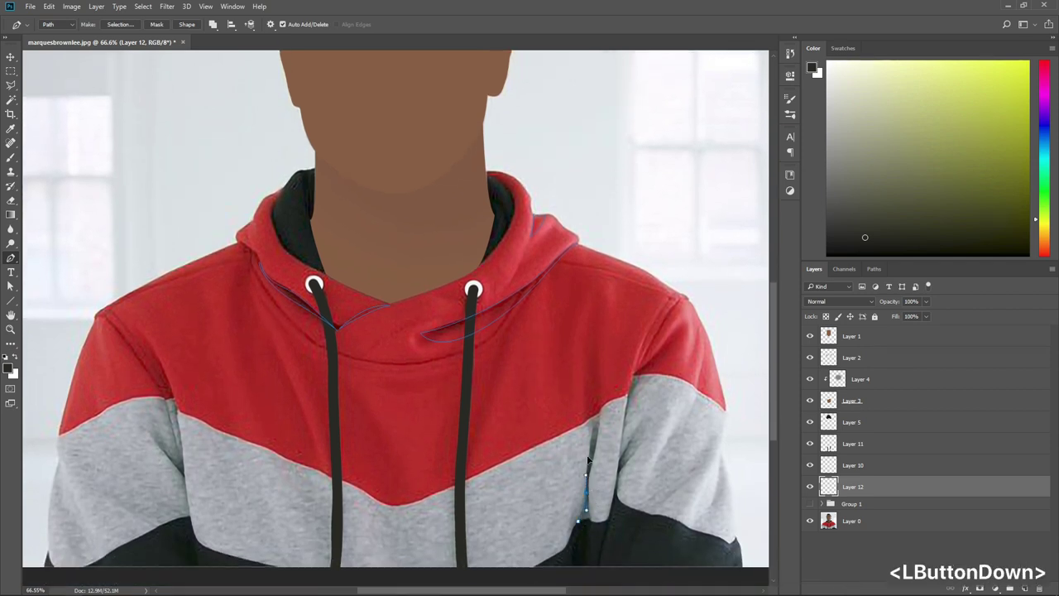
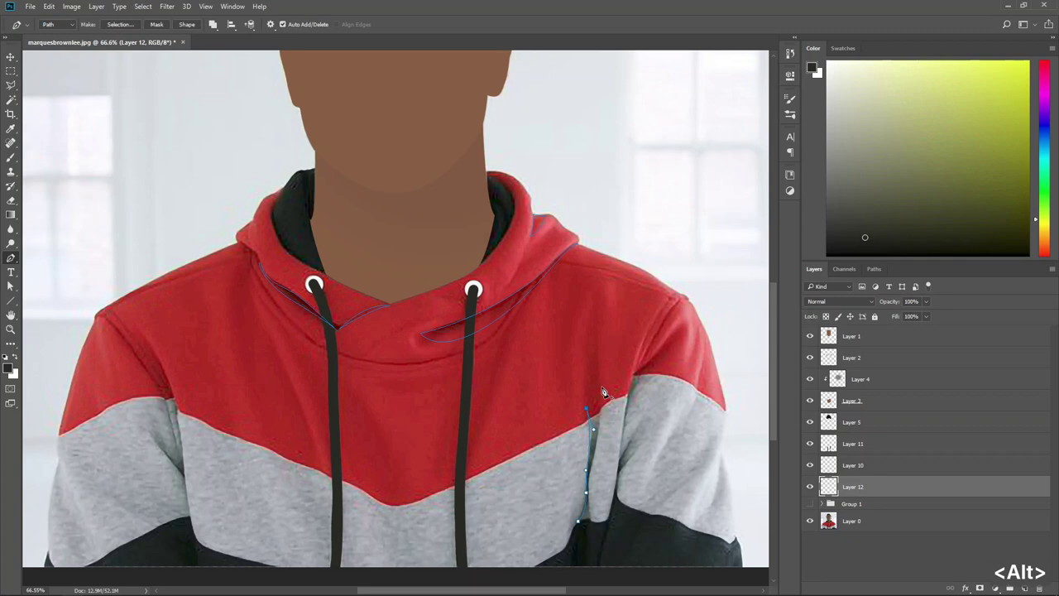
{"action": "left_click", "coordinate": [607, 393]}
{"action": "left_click", "coordinate": [600, 458]}
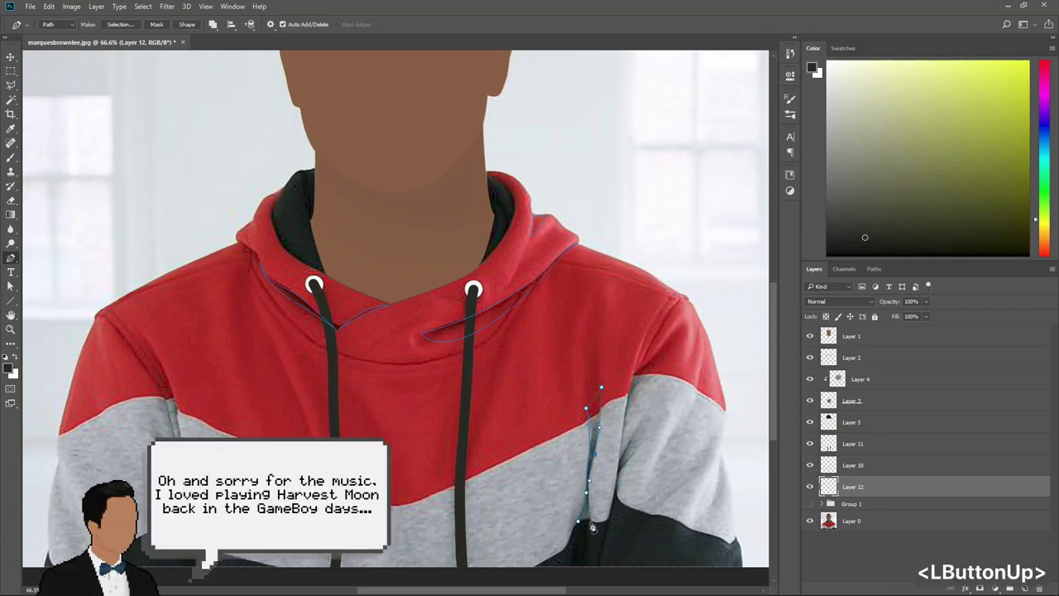
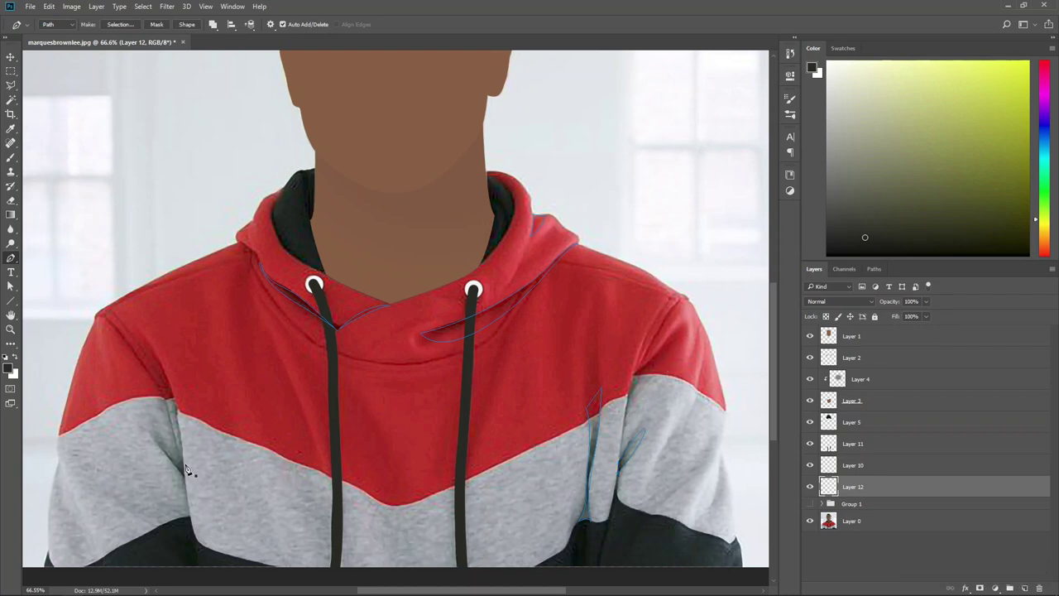
{"action": "left_click", "coordinate": [191, 478]}
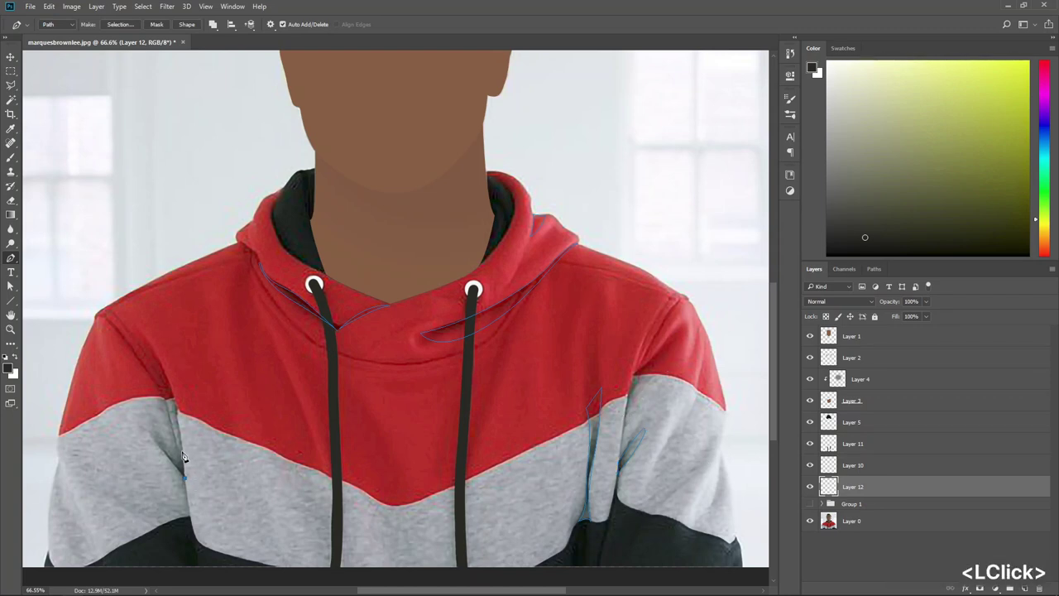
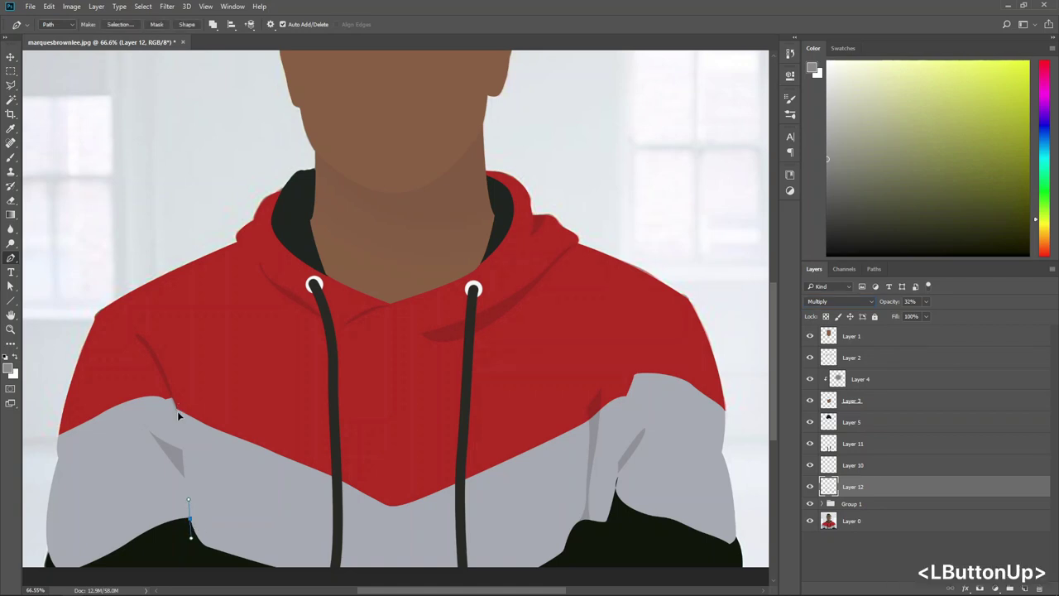
Outline a shadow fold on the left sleeve and begin another fold on the right grey sleeve
{"action": "left_click", "coordinate": [181, 412]}
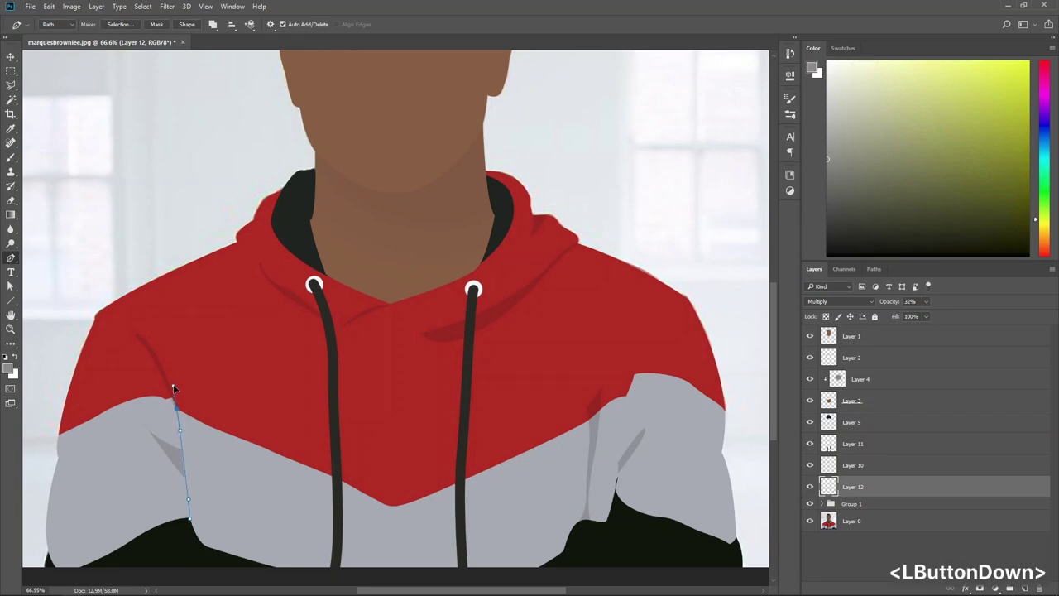
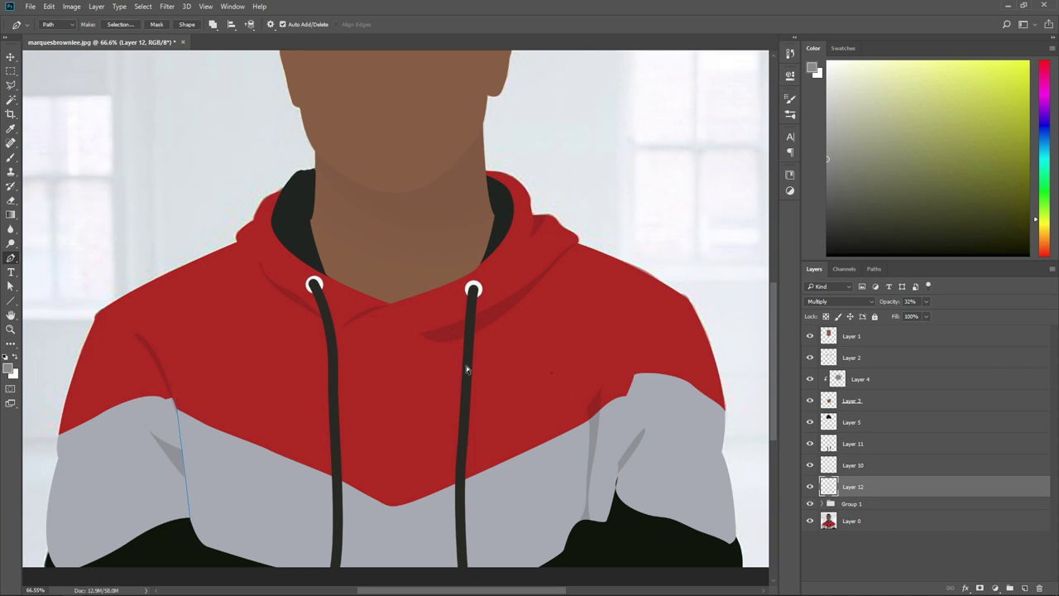
{"action": "left_click", "coordinate": [620, 496]}
{"action": "left_click", "coordinate": [632, 400]}
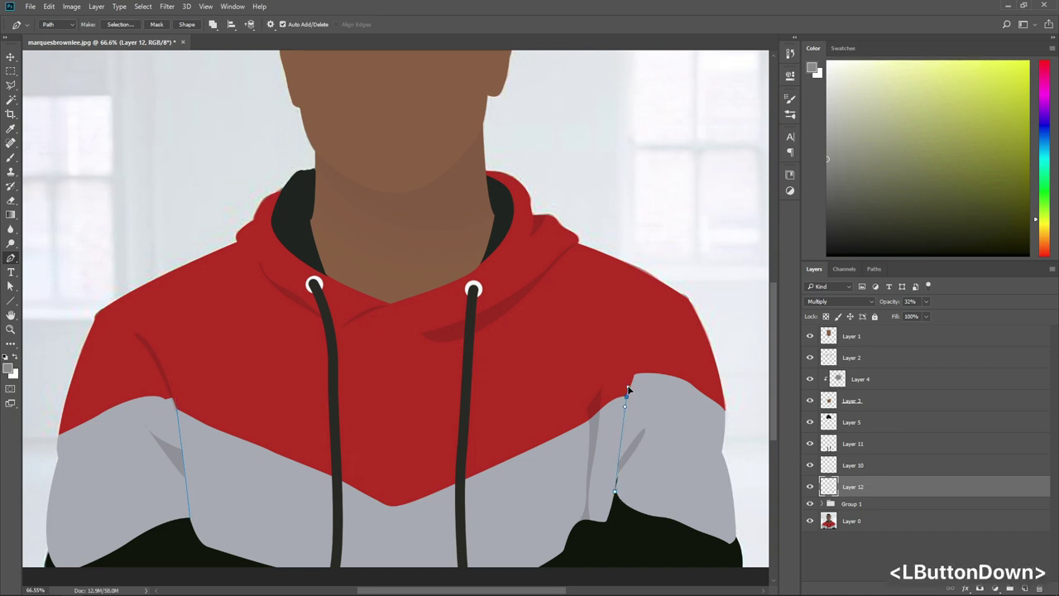
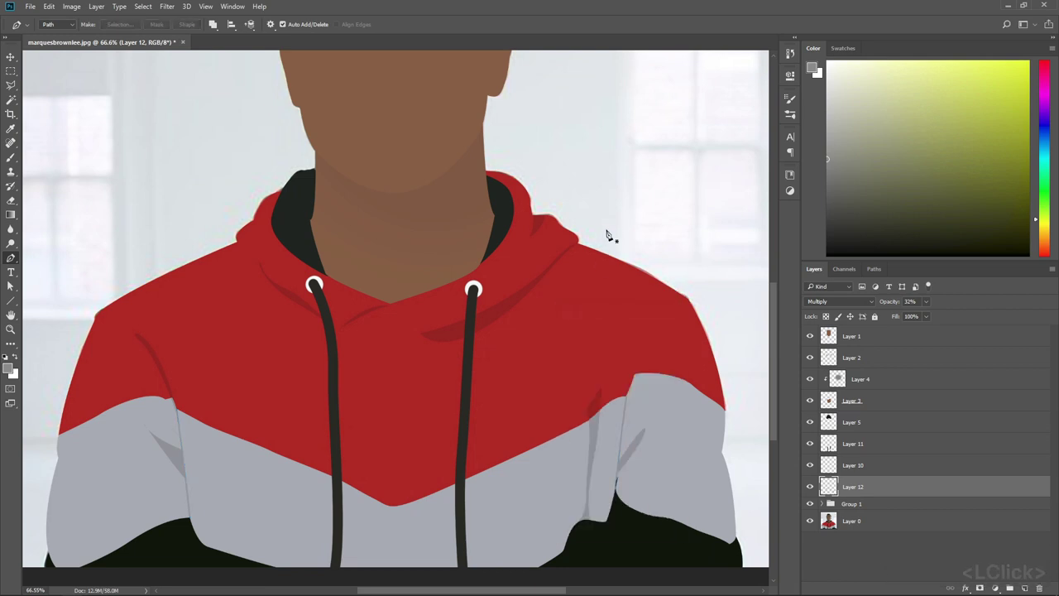
Fit the whole portrait in view for the dark grey background fill, then zoom back in
{"action": "key", "text": "ctrl+-"}
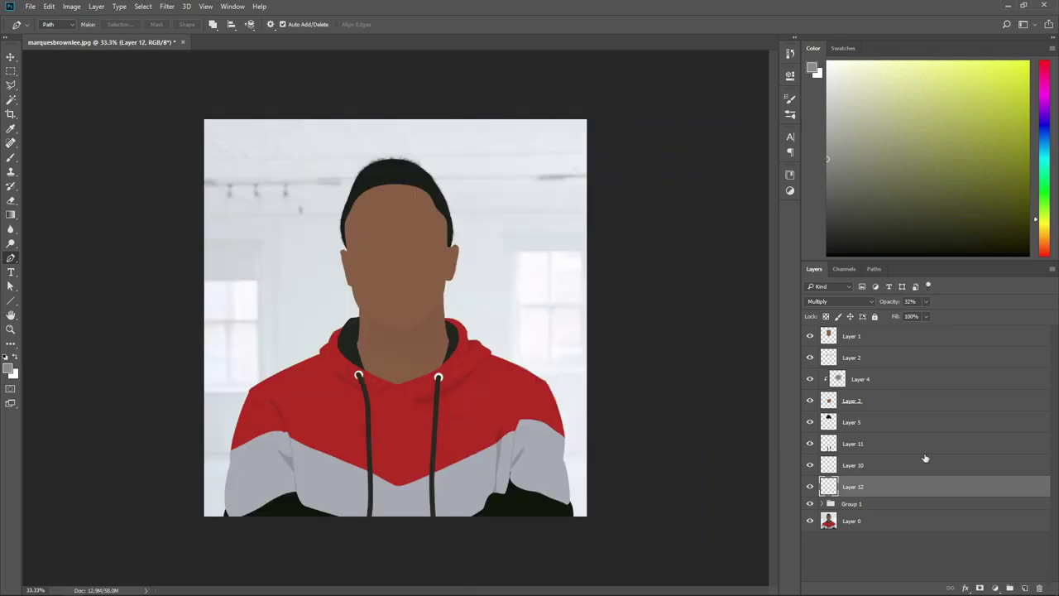
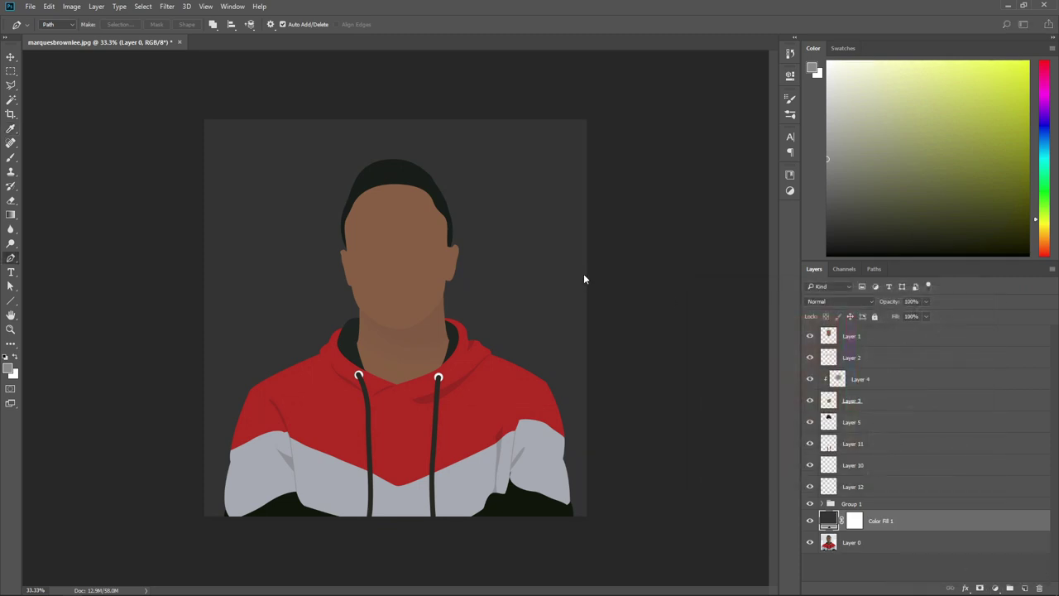
{"action": "key", "text": "ctrl+="}
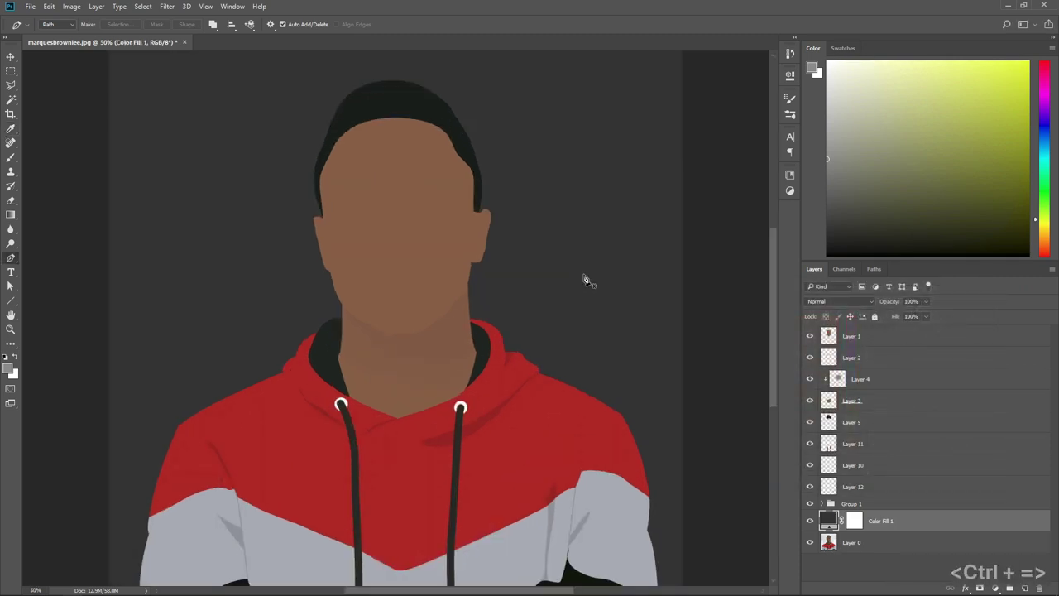